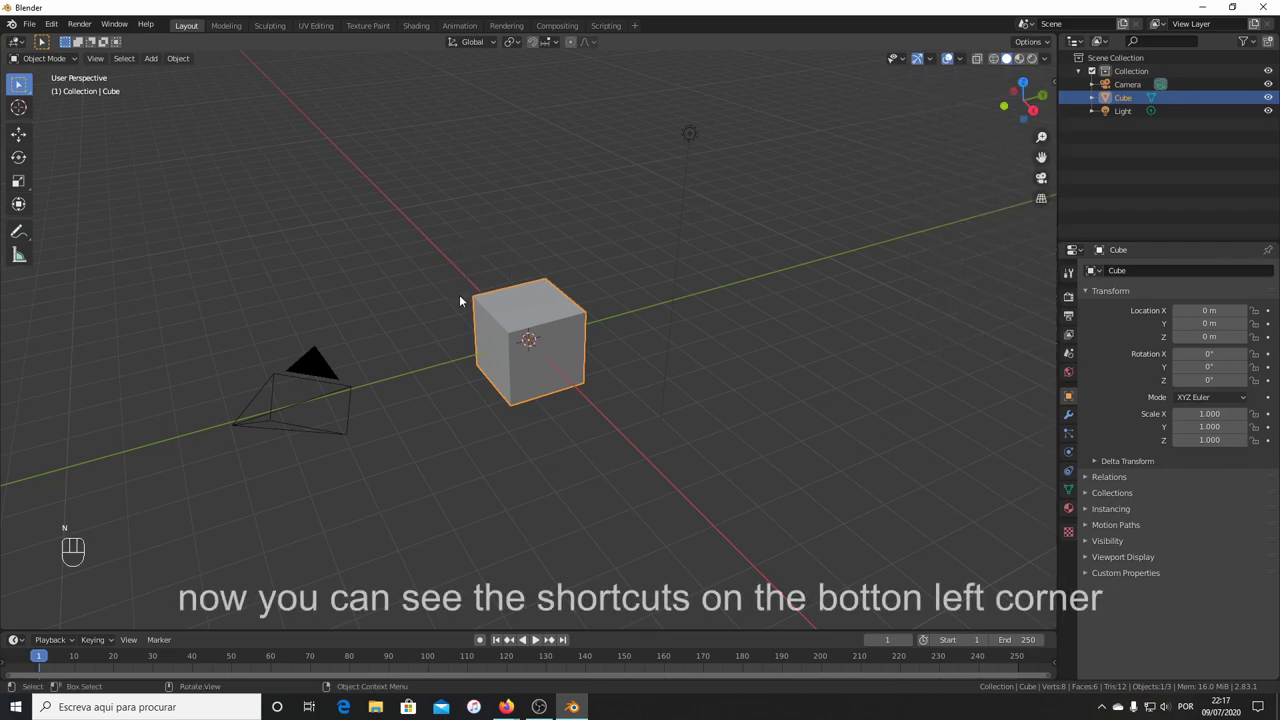
Orbit the view around the default cube while the add-on preferences are brought up.
drag(442, 283, 477, 290)
drag(509, 288, 495, 268)
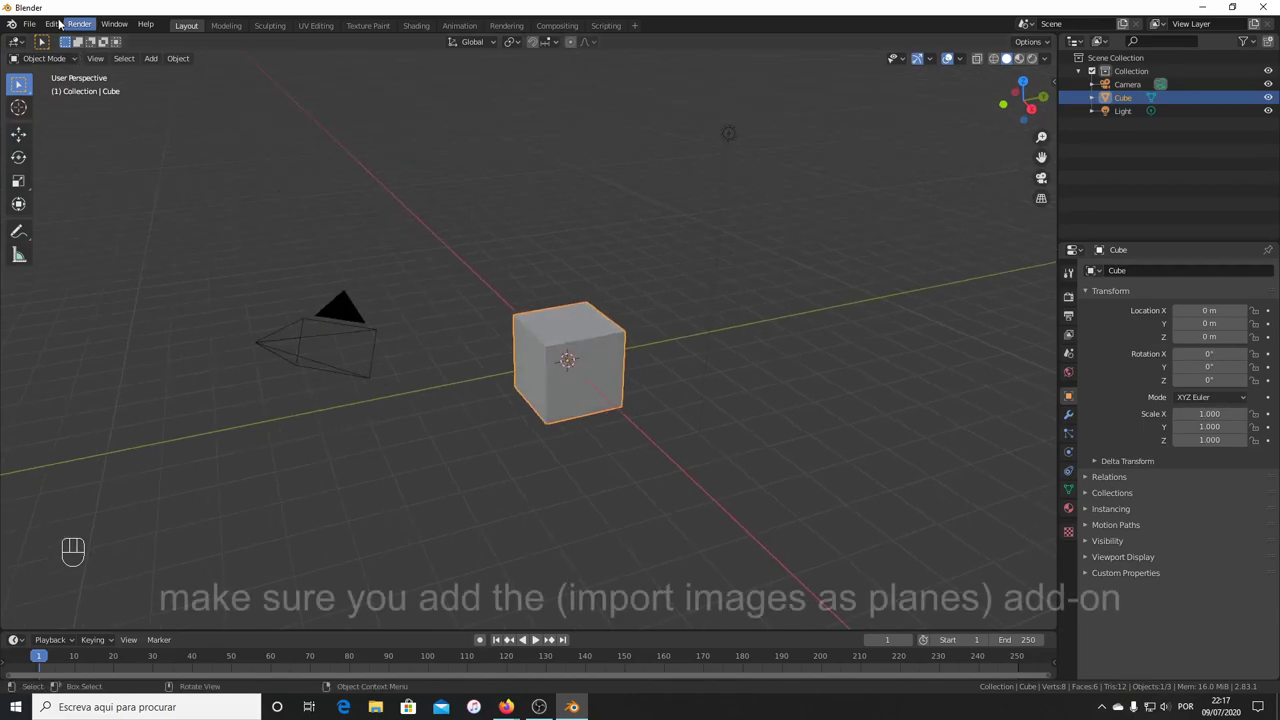
Enable the Import Images as Planes add-on and close the Preferences window.
drag(50, 25, 113, 217)
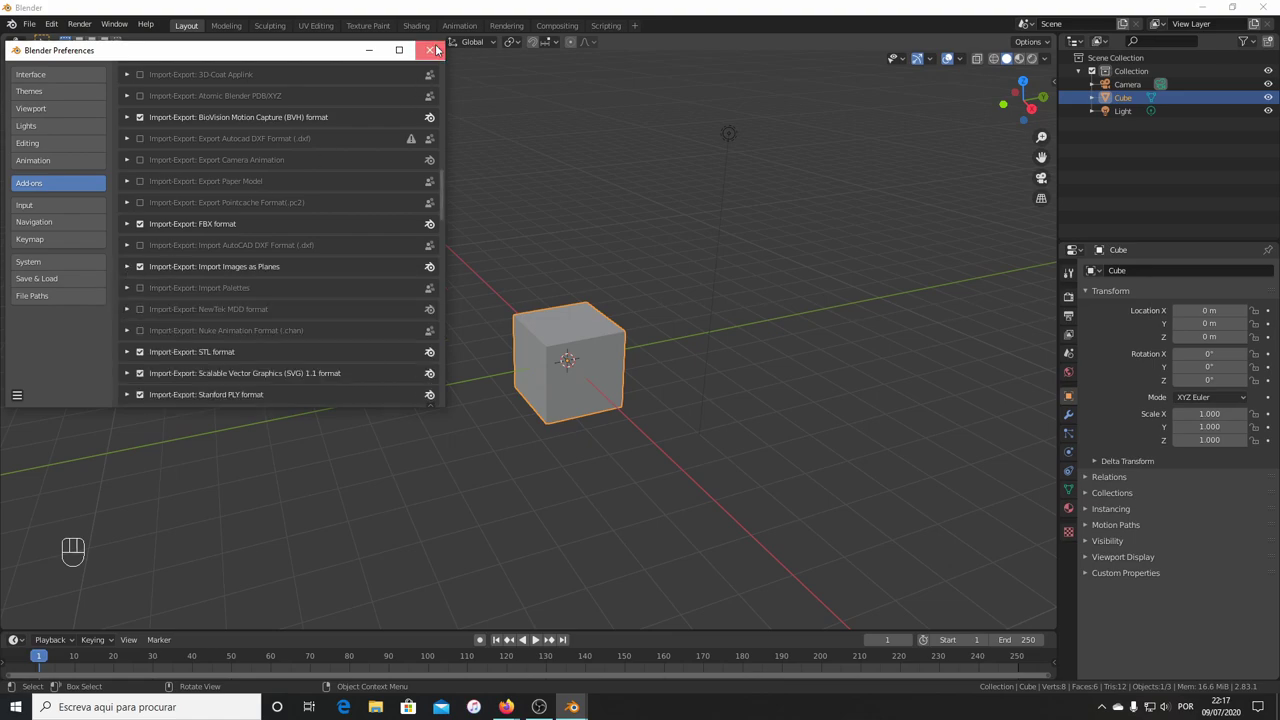
drag(641, 349, 688, 328)
From front view, add the yellow coin picture as a reference image at the scene centre.
key(KP_1)
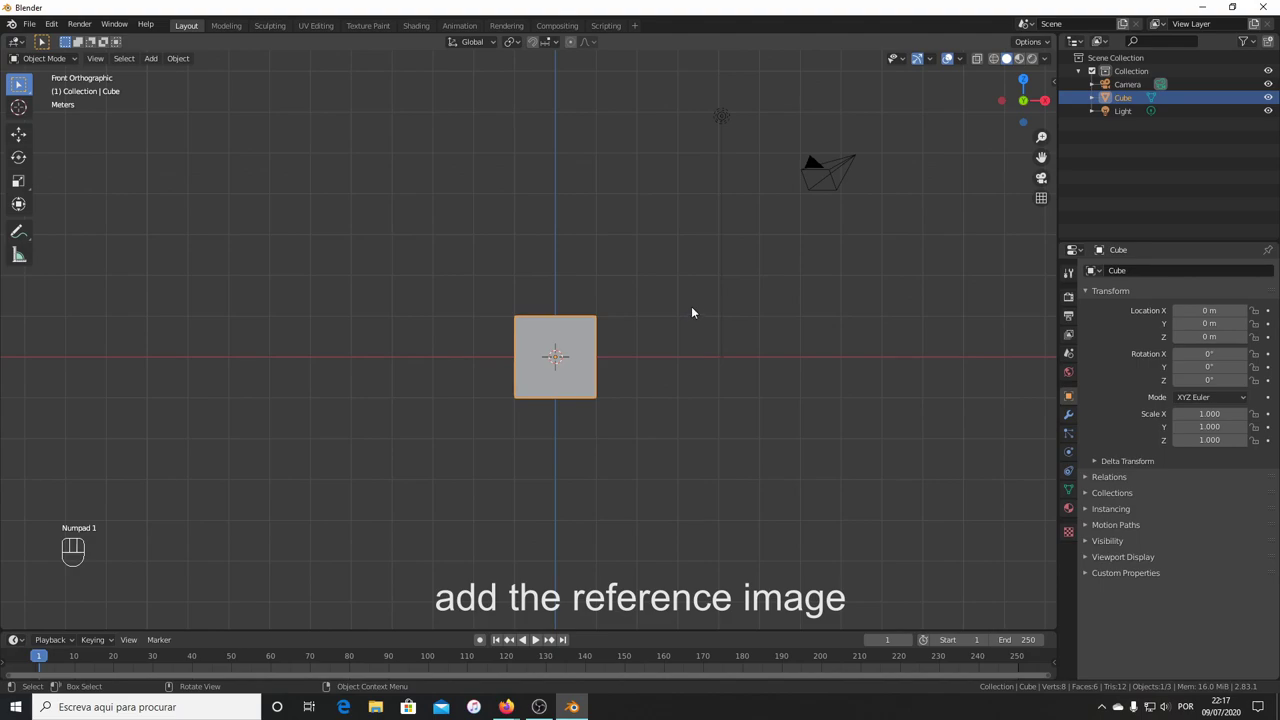
key(shift+a)
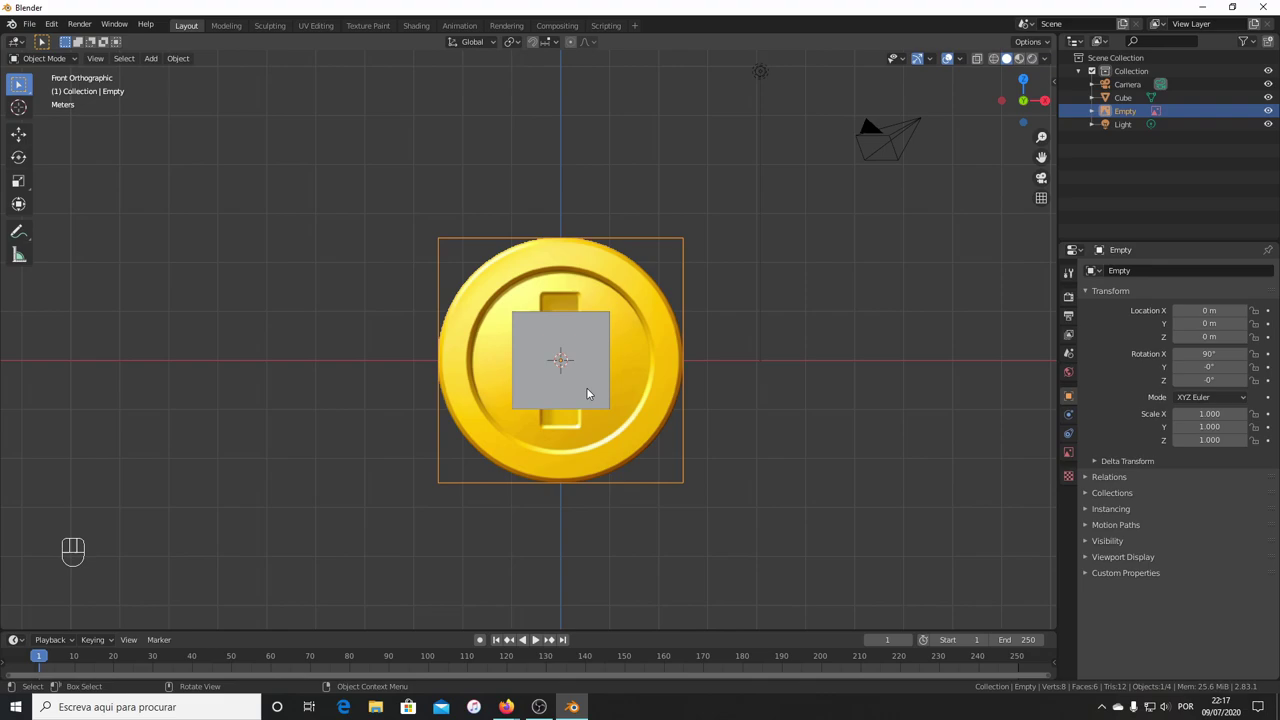
Select the default cube and delete it, leaving only the coin reference image.
drag(701, 382, 600, 433)
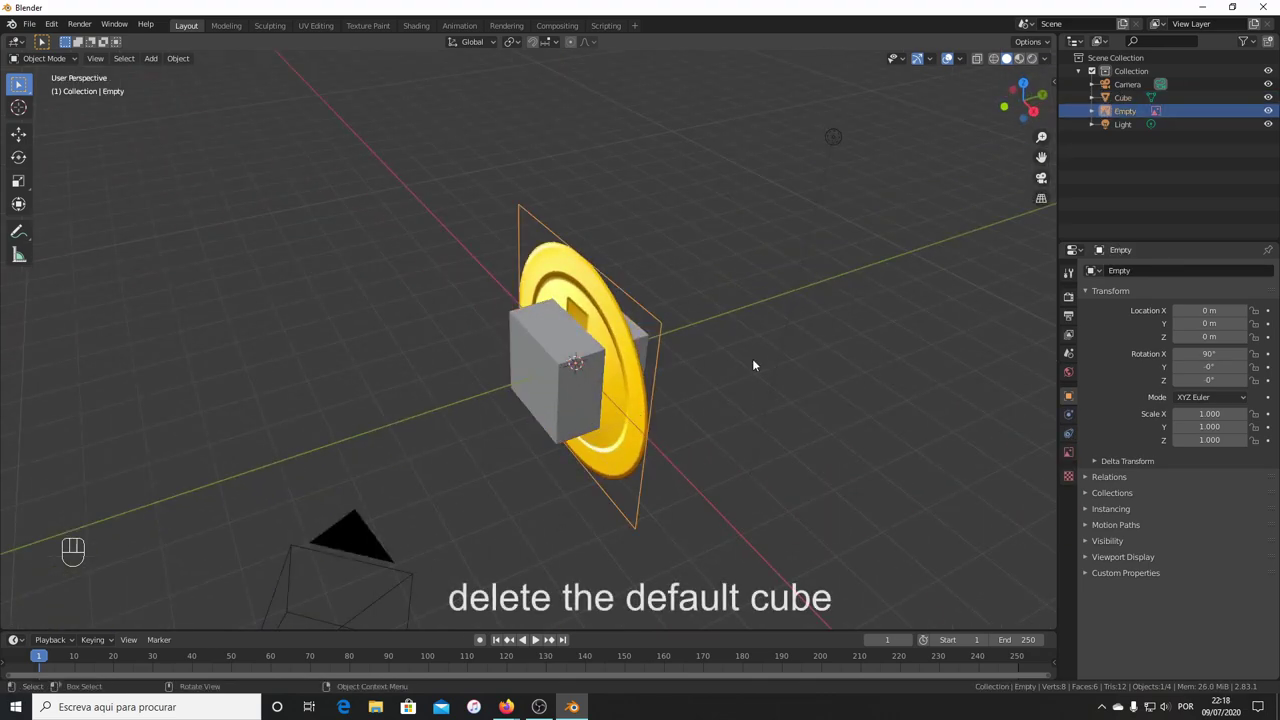
drag(605, 403, 551, 396)
click(606, 362)
drag(511, 392, 587, 375)
key(x)
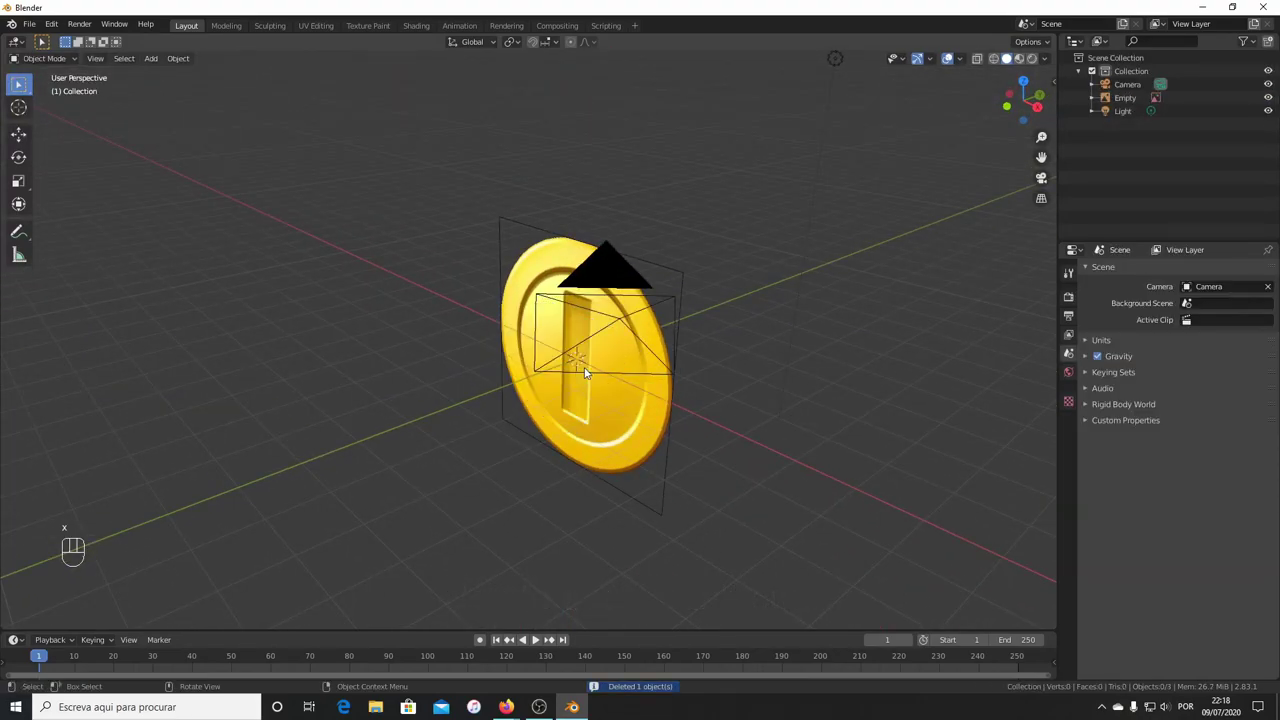
drag(711, 388, 715, 375)
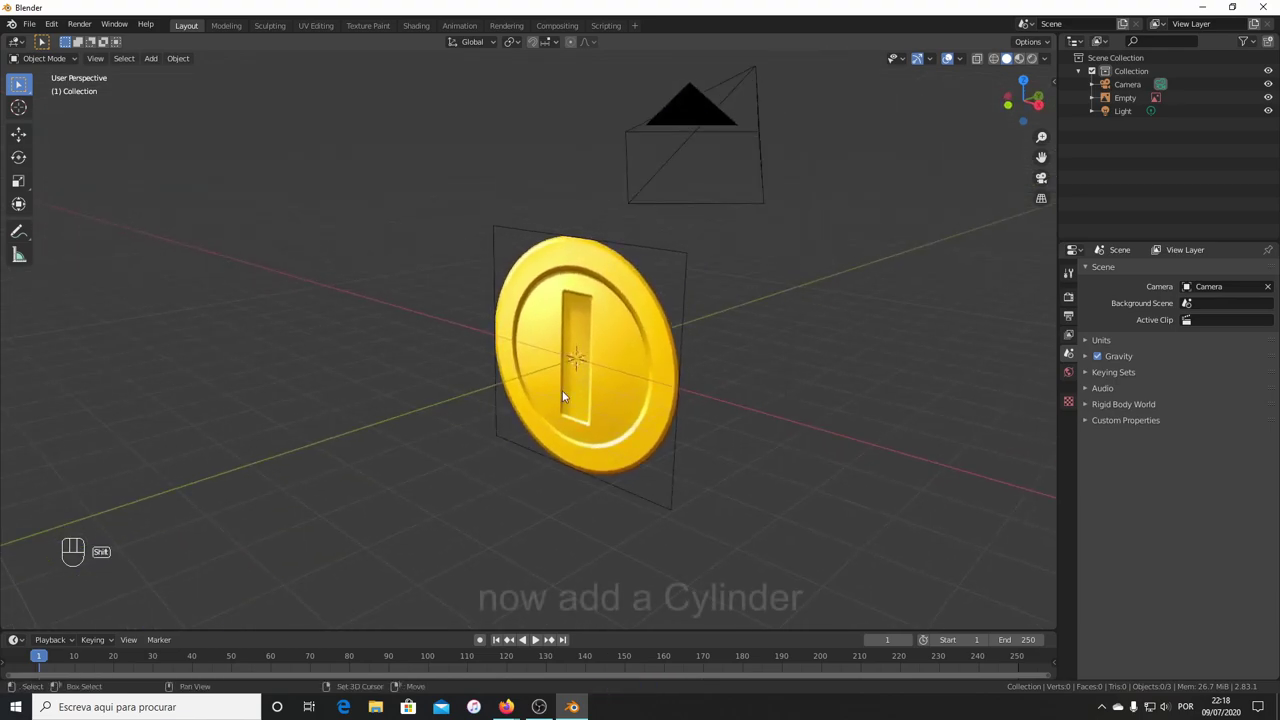
Add a cylinder mesh at the scene centre over the coin reference and select it.
key(shift+a)
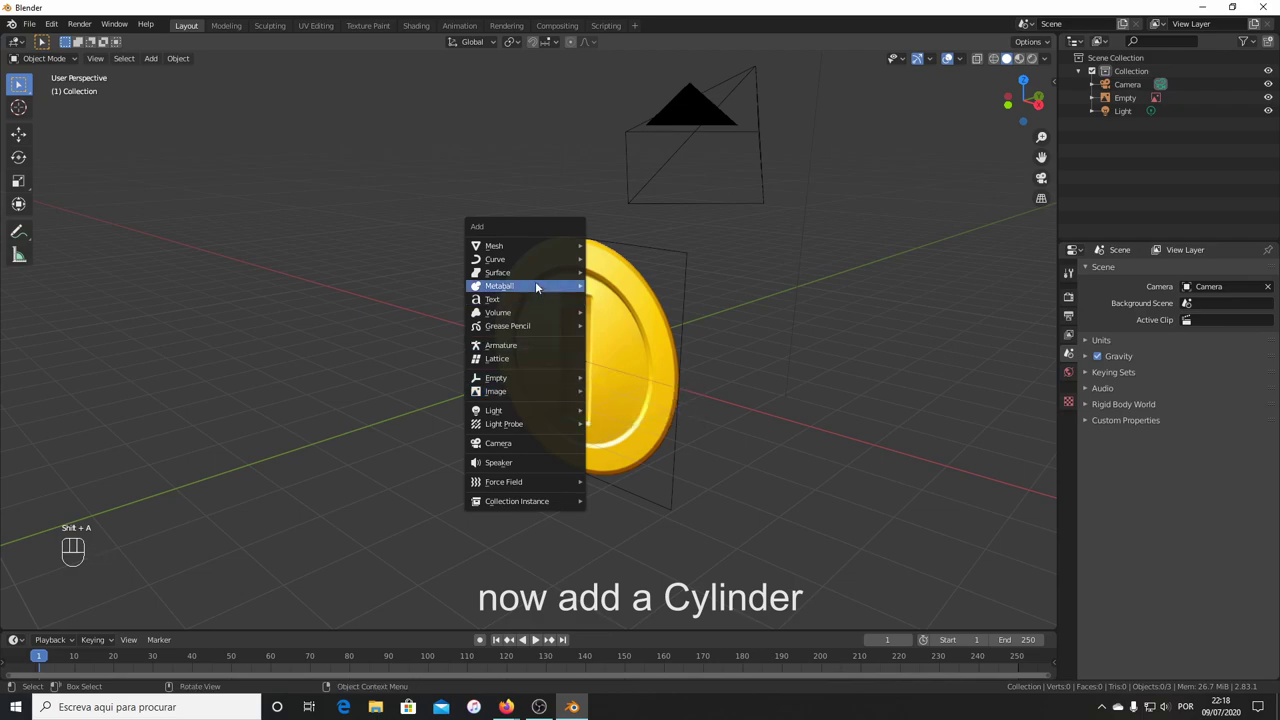
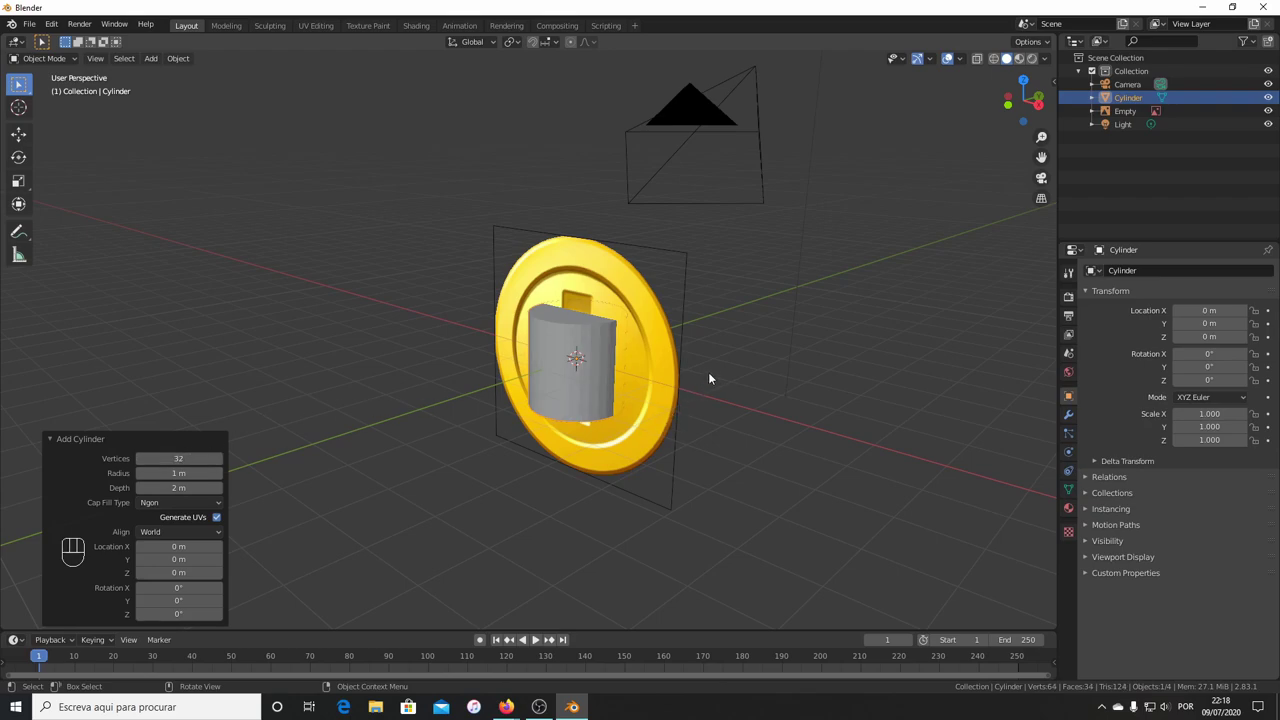
click(563, 396)
drag(691, 342, 618, 386)
drag(563, 402, 589, 373)
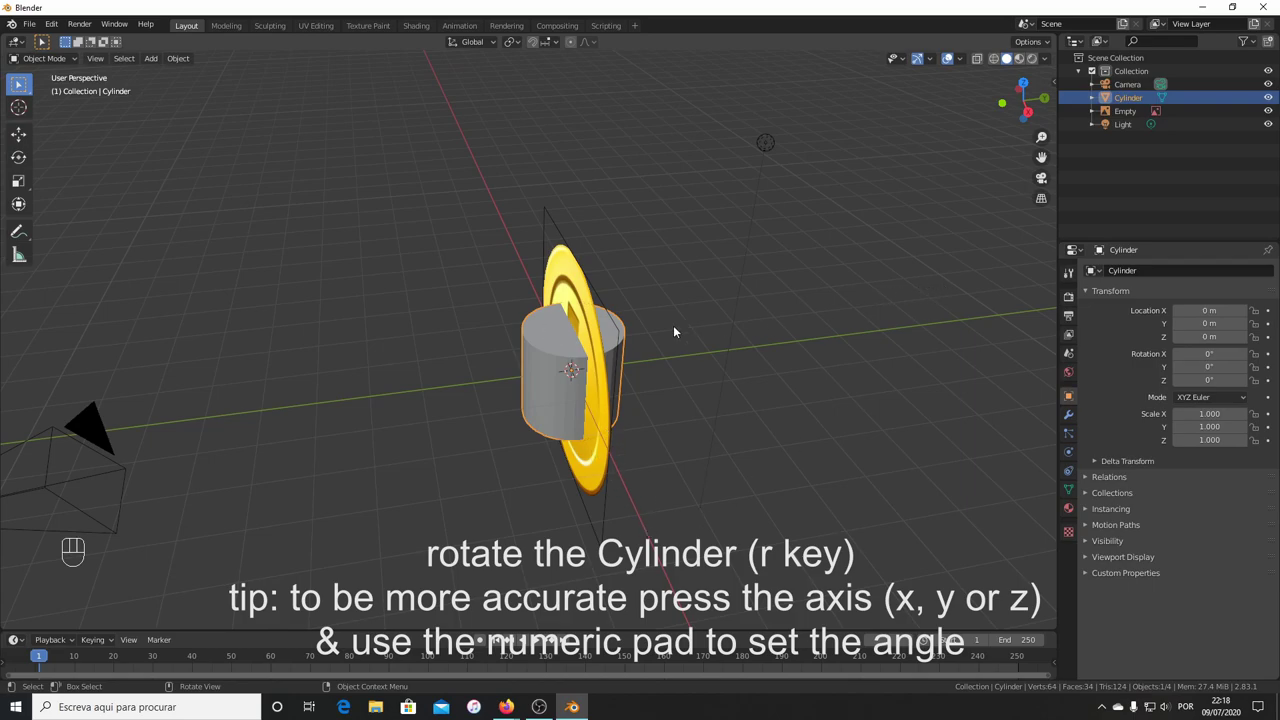
Rotate the cylinder 90 degrees on the X axis so its round face points to the front.
key(r)
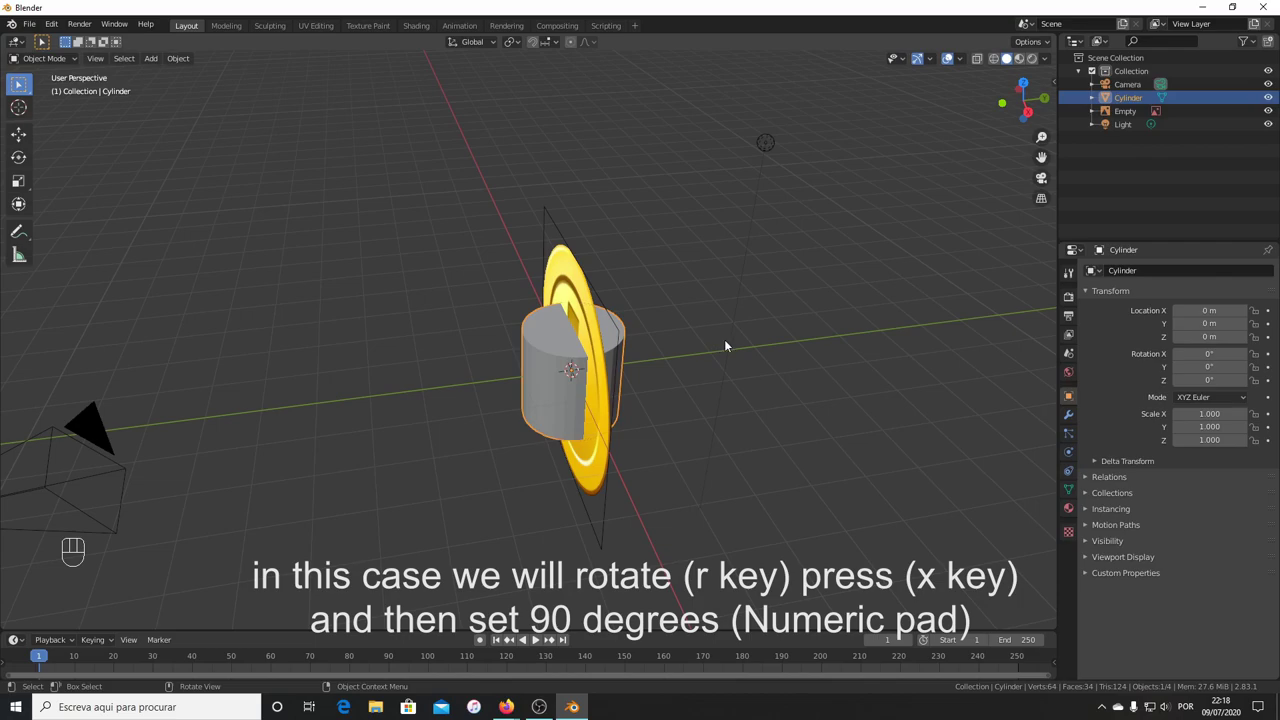
key(r)
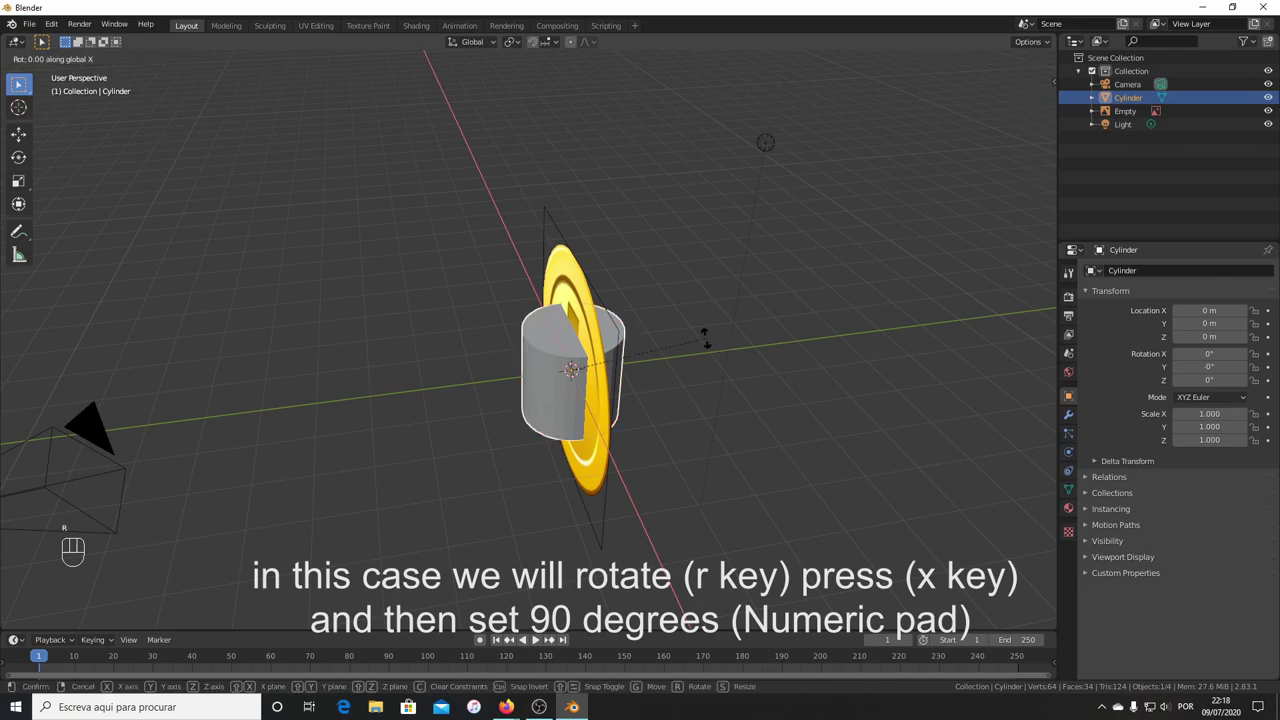
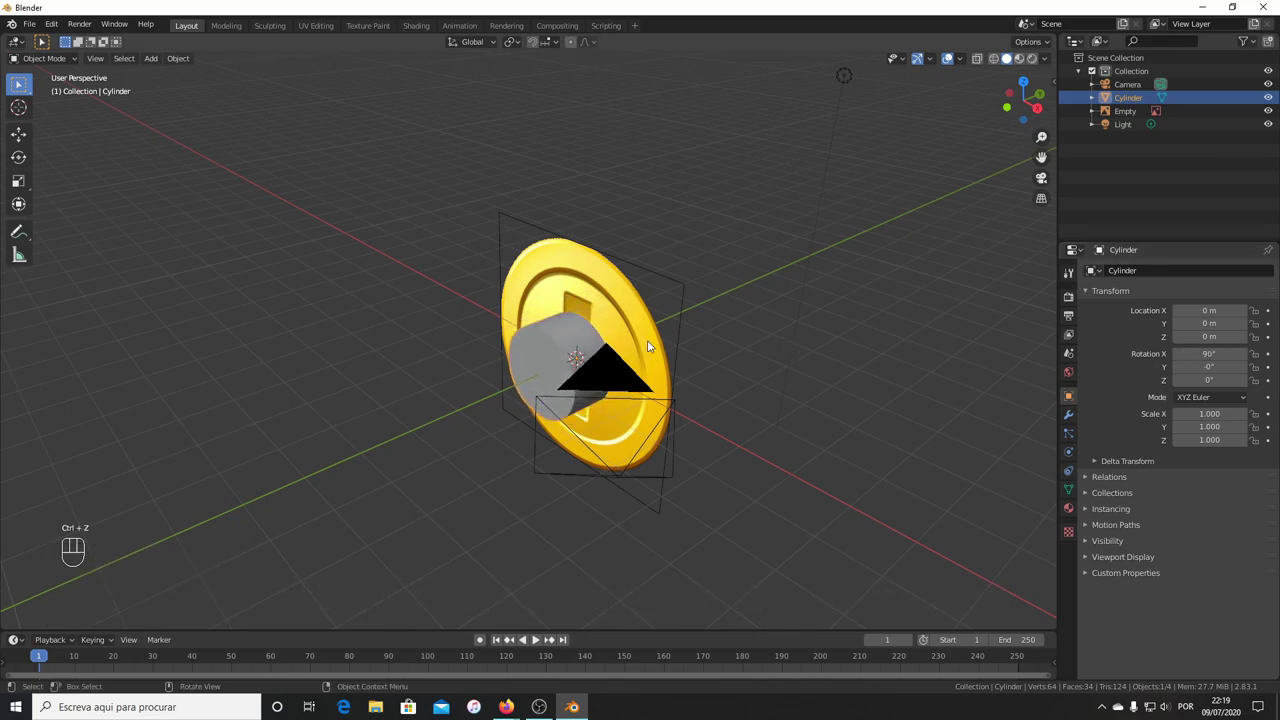
drag(504, 356, 583, 308)
In wireframe front view, scale the cylinder uniformly to about 2.457 to match the coin's outline.
key(KP_1)
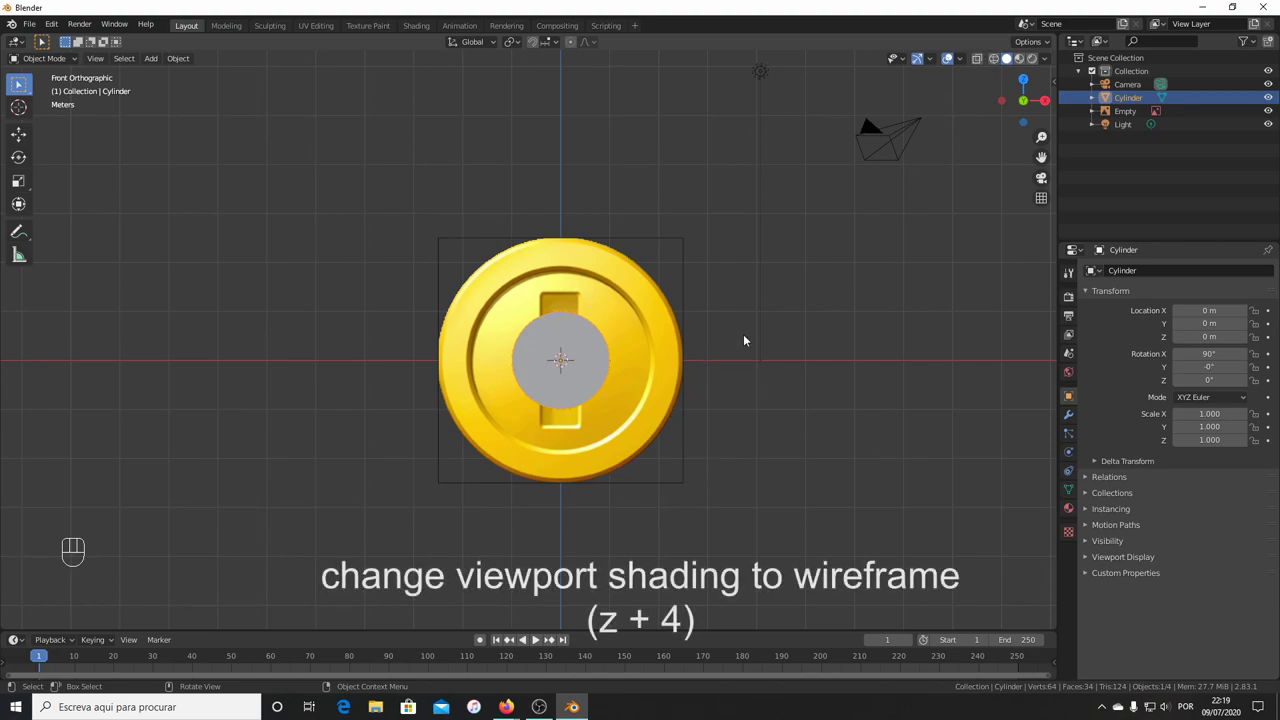
key(z)
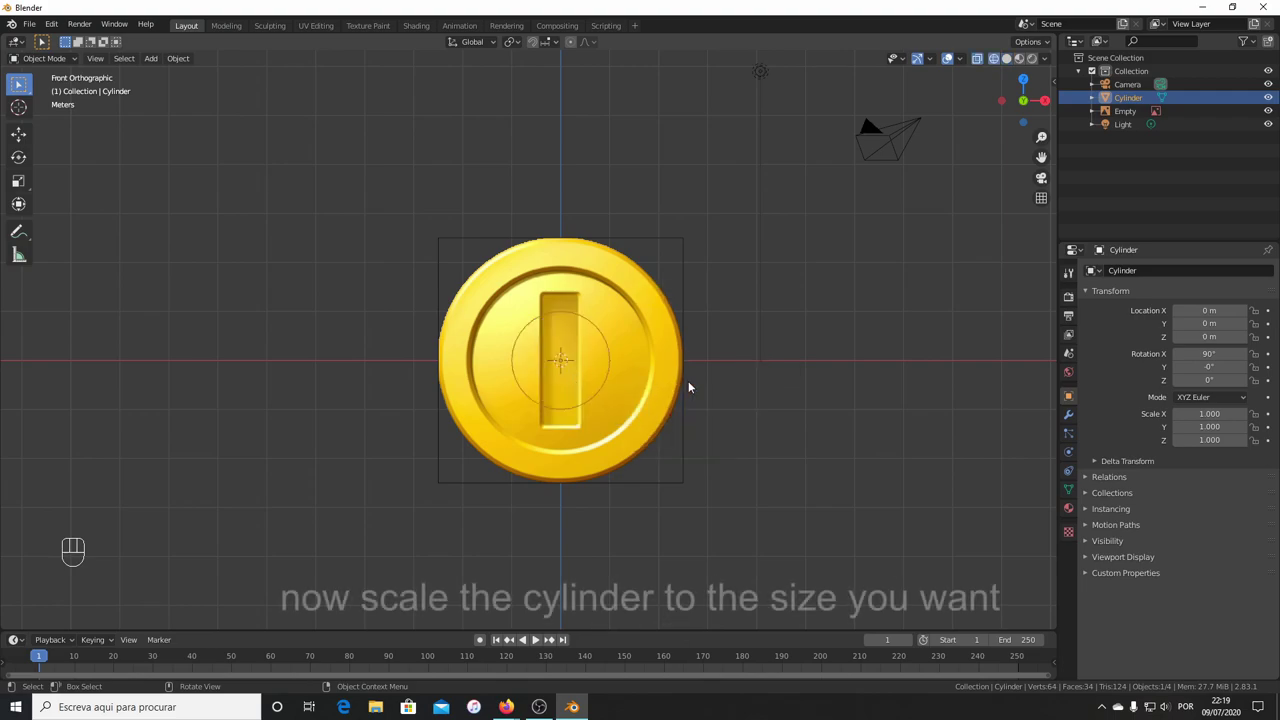
key(s)
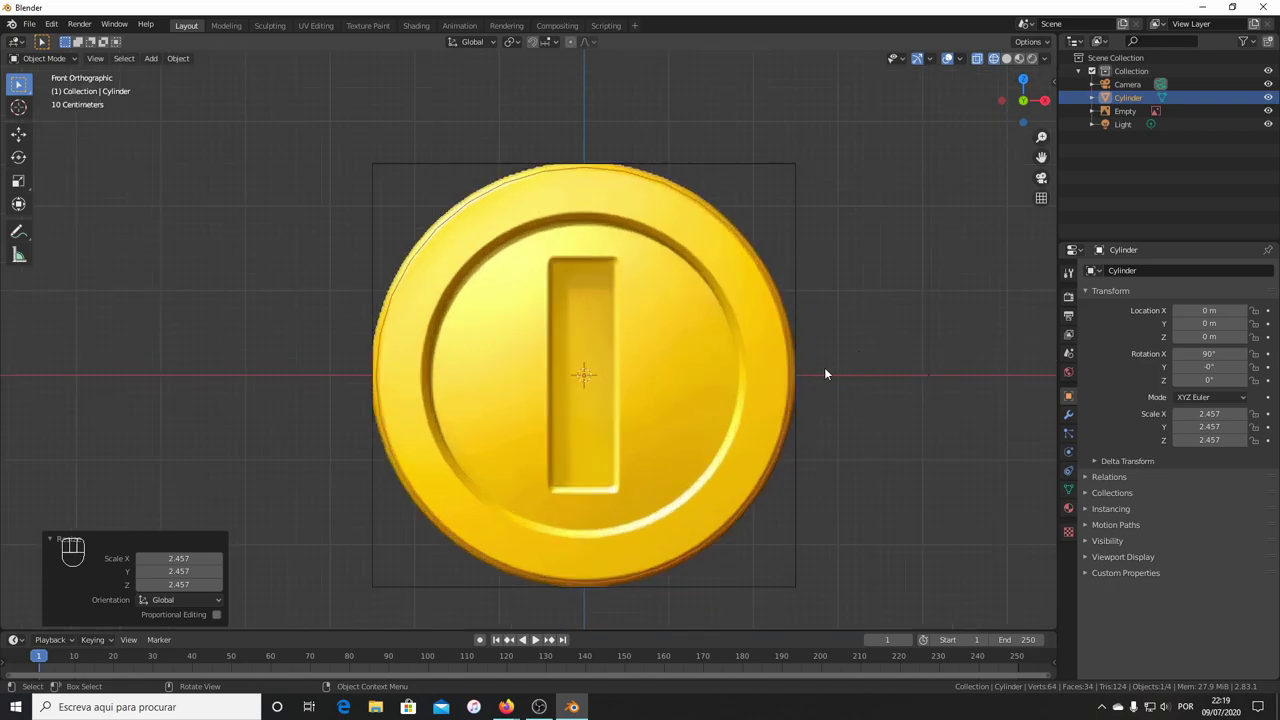
drag(839, 379, 813, 373)
drag(723, 365, 647, 395)
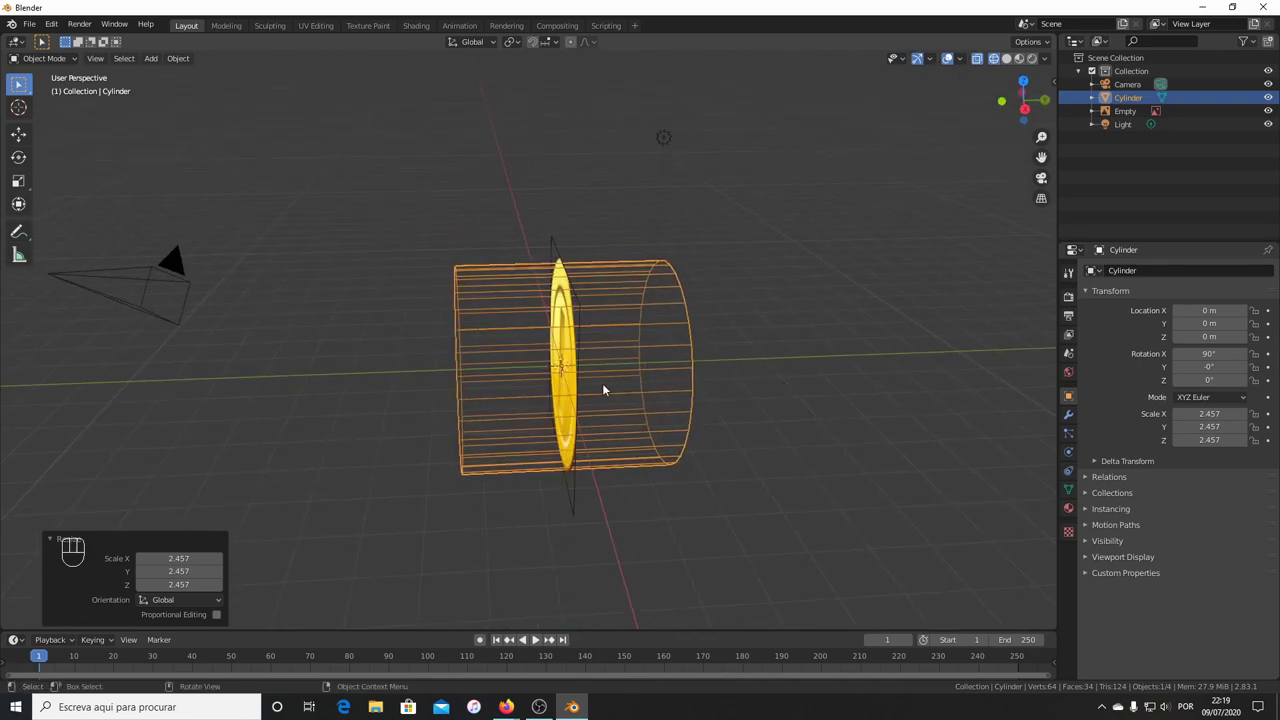
drag(621, 405, 699, 391)
Scale the cylinder along Y to about 0.409, flattening it into a coin-thin disc.
key(s)
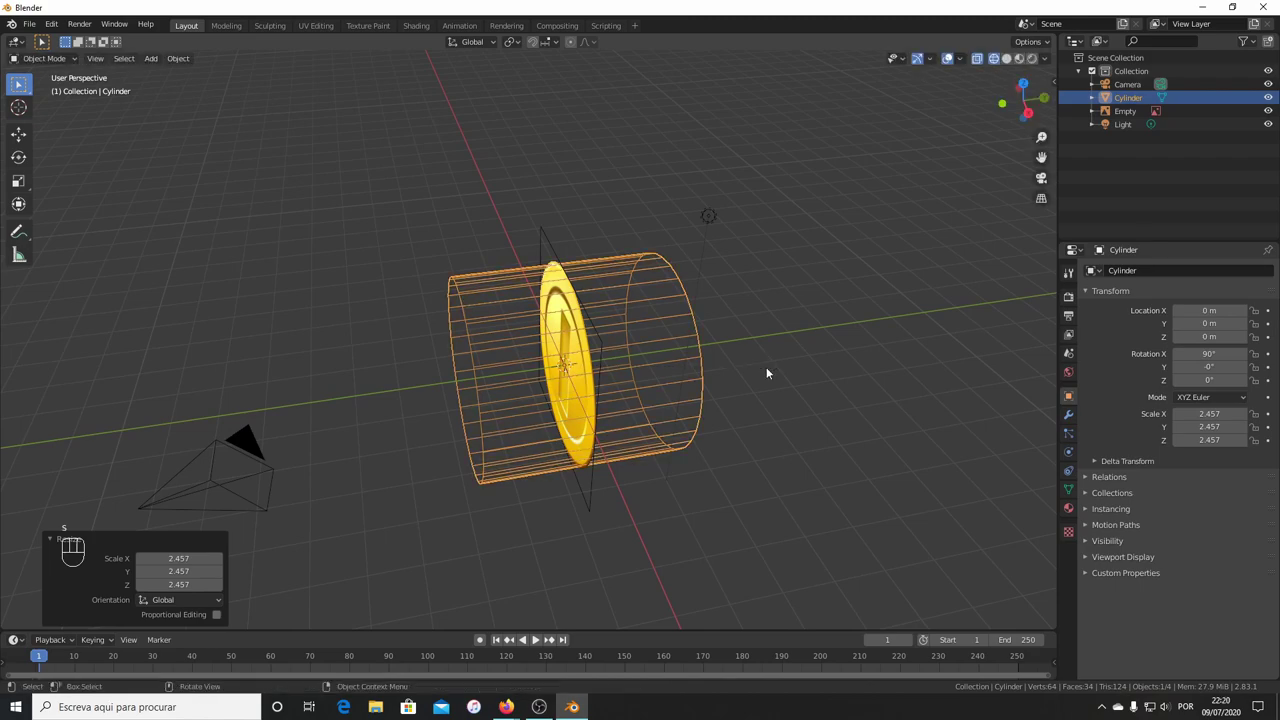
right_click(57, 542)
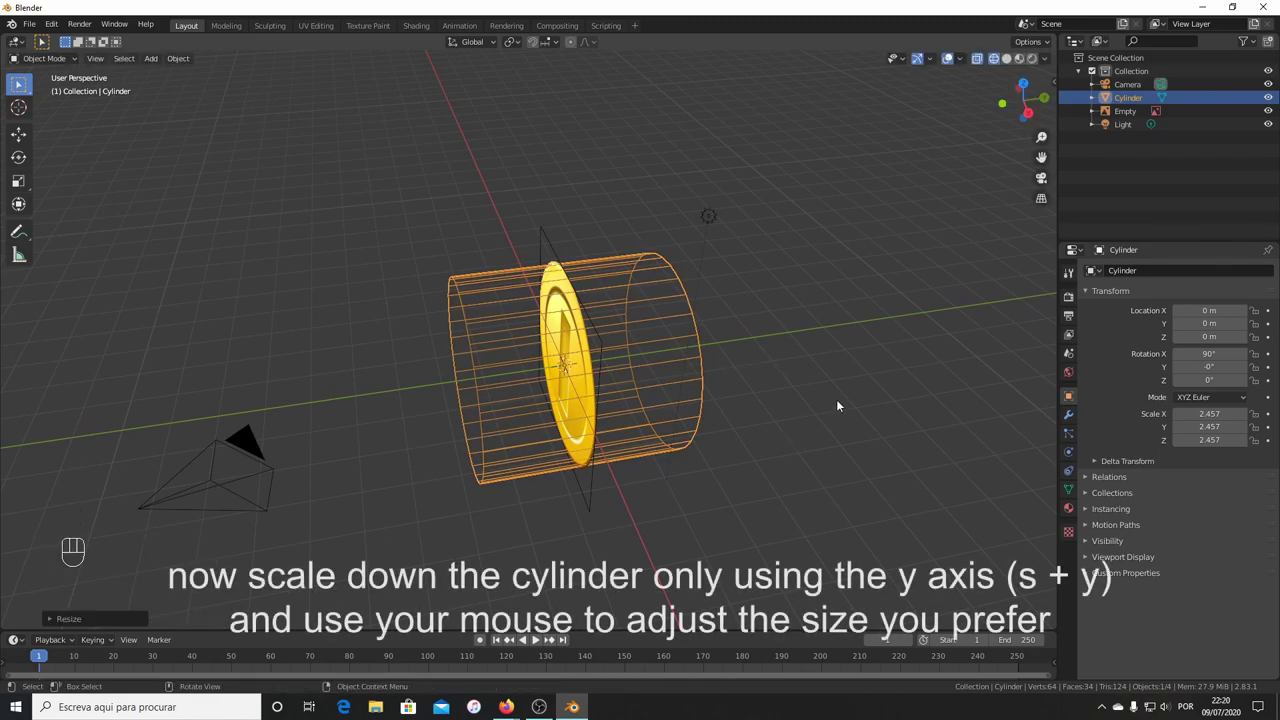
key(s)
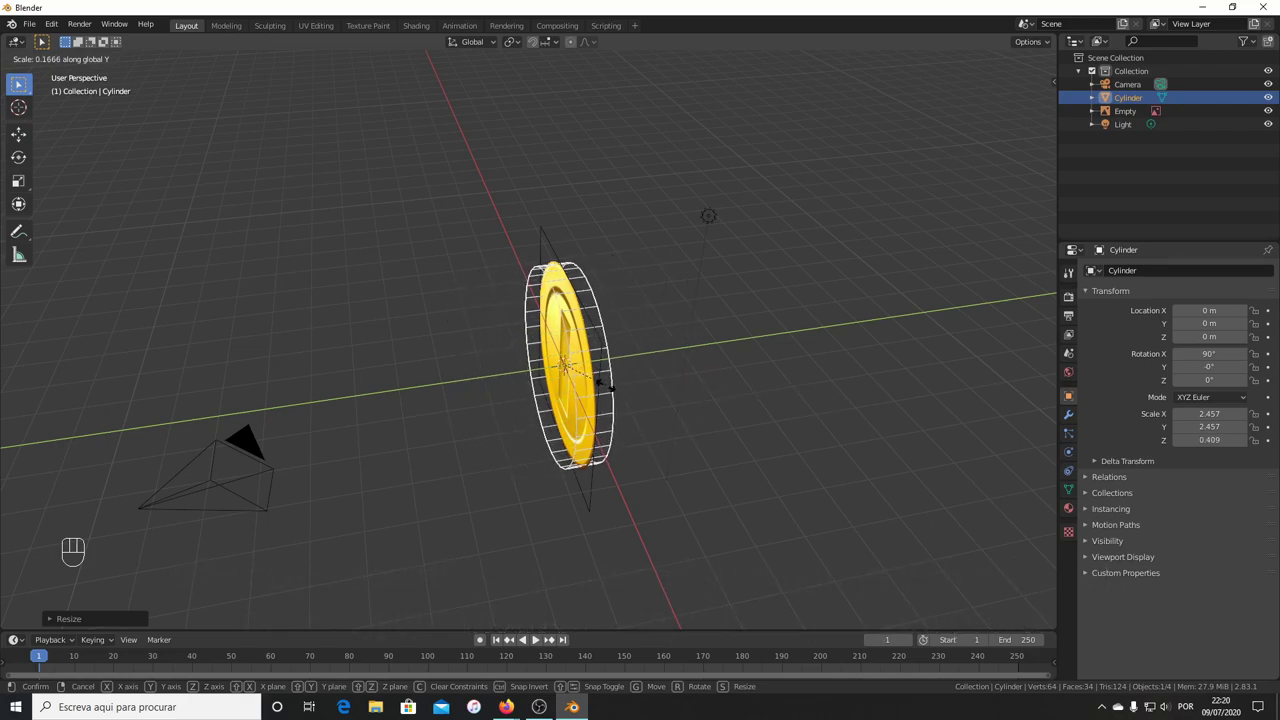
drag(502, 410, 611, 348)
drag(583, 336, 520, 331)
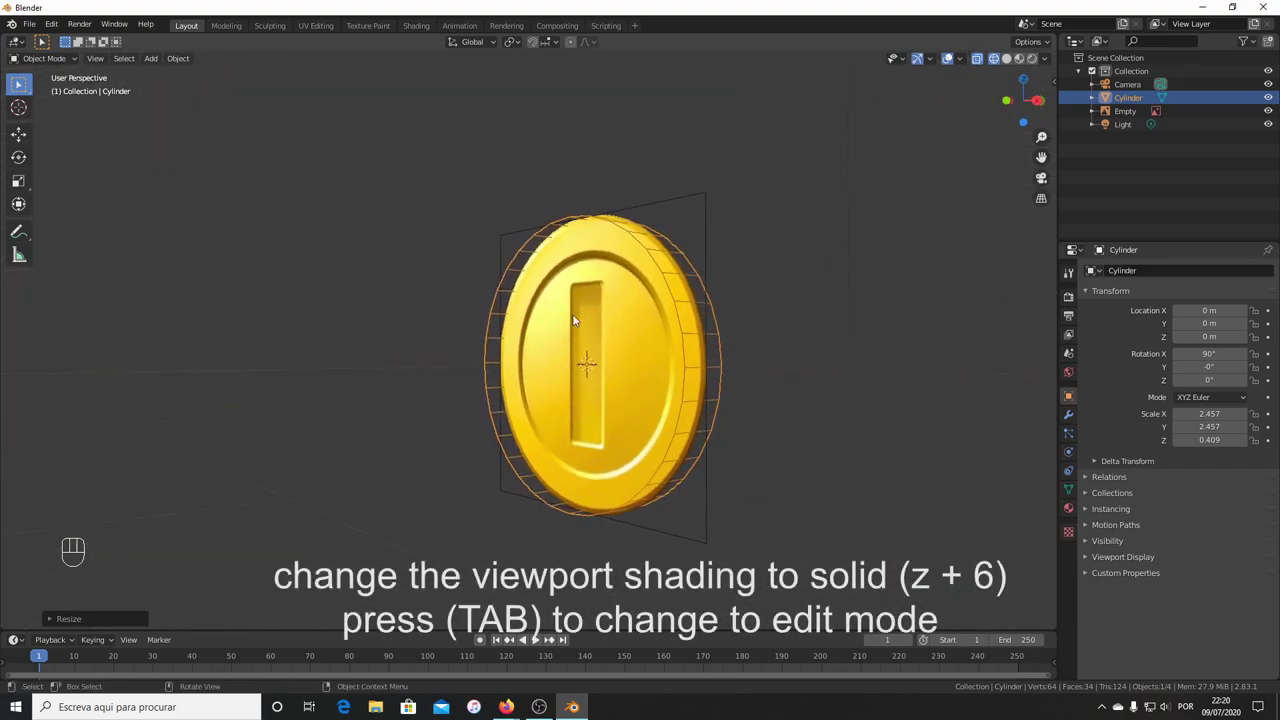
Return to solid shading and enter Edit Mode on the disc with face selection.
click(1011, 58)
key(Tab)
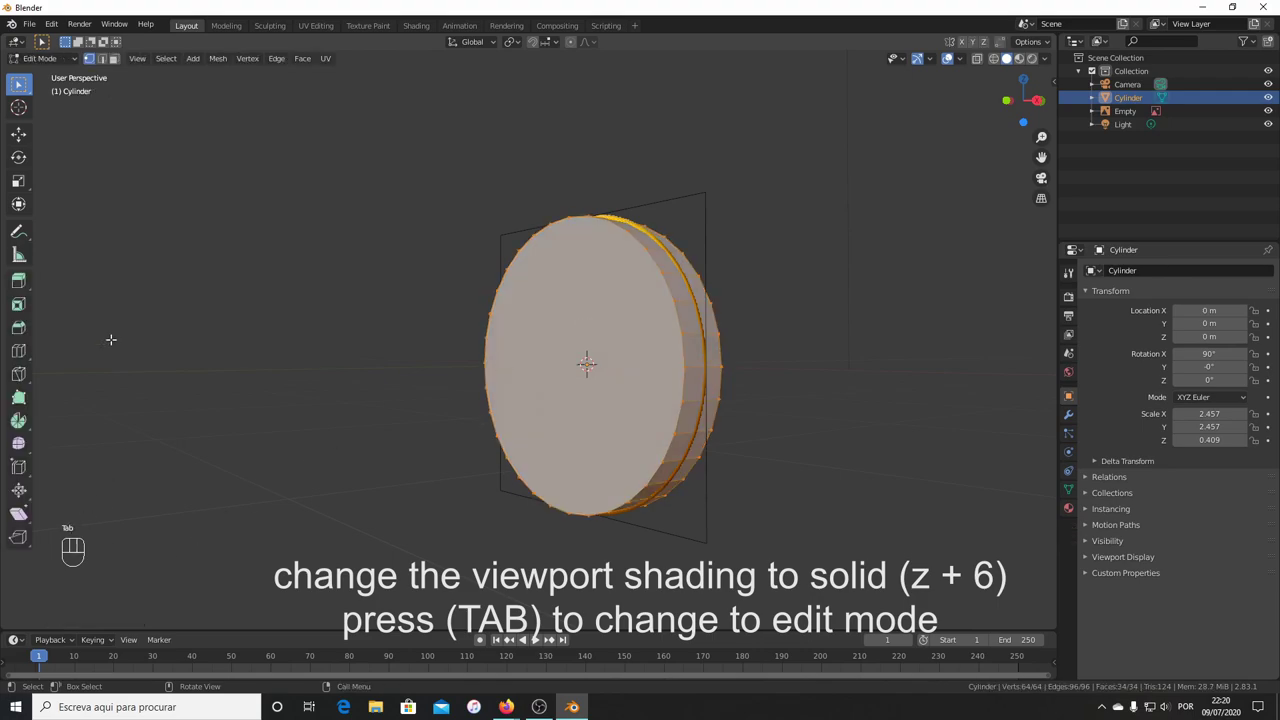
key(Tab)
drag(64, 63, 53, 75)
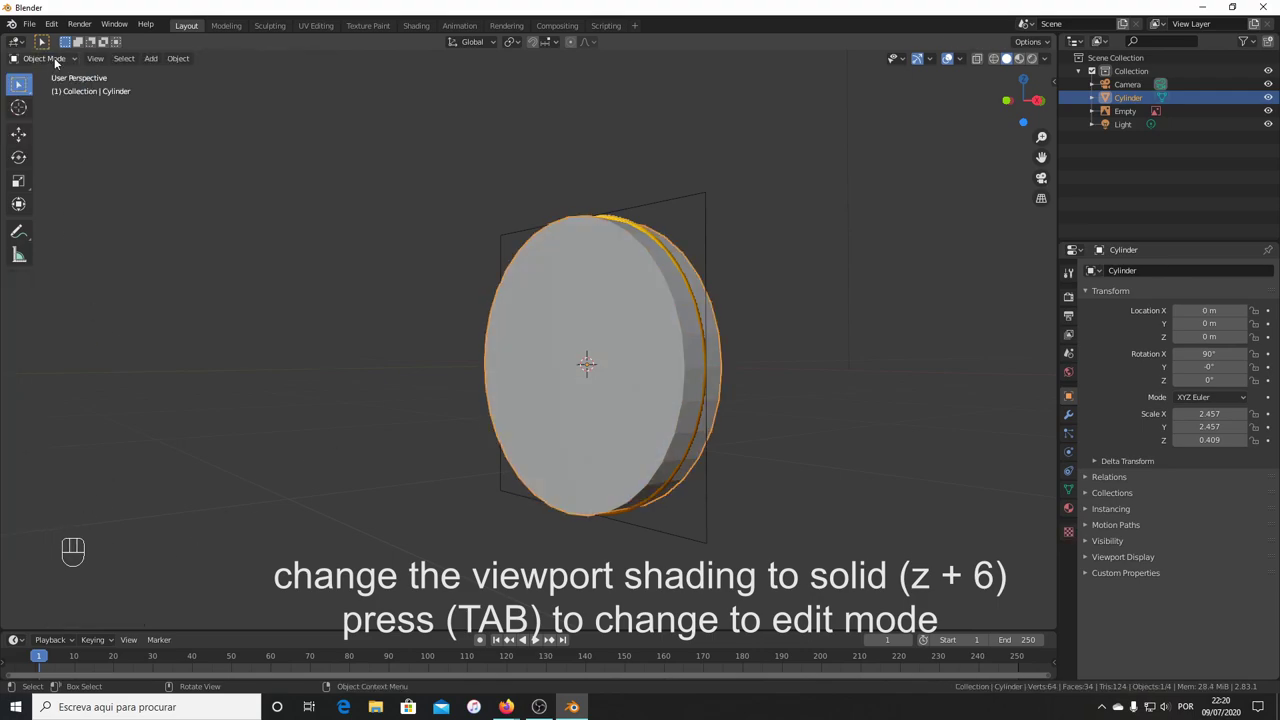
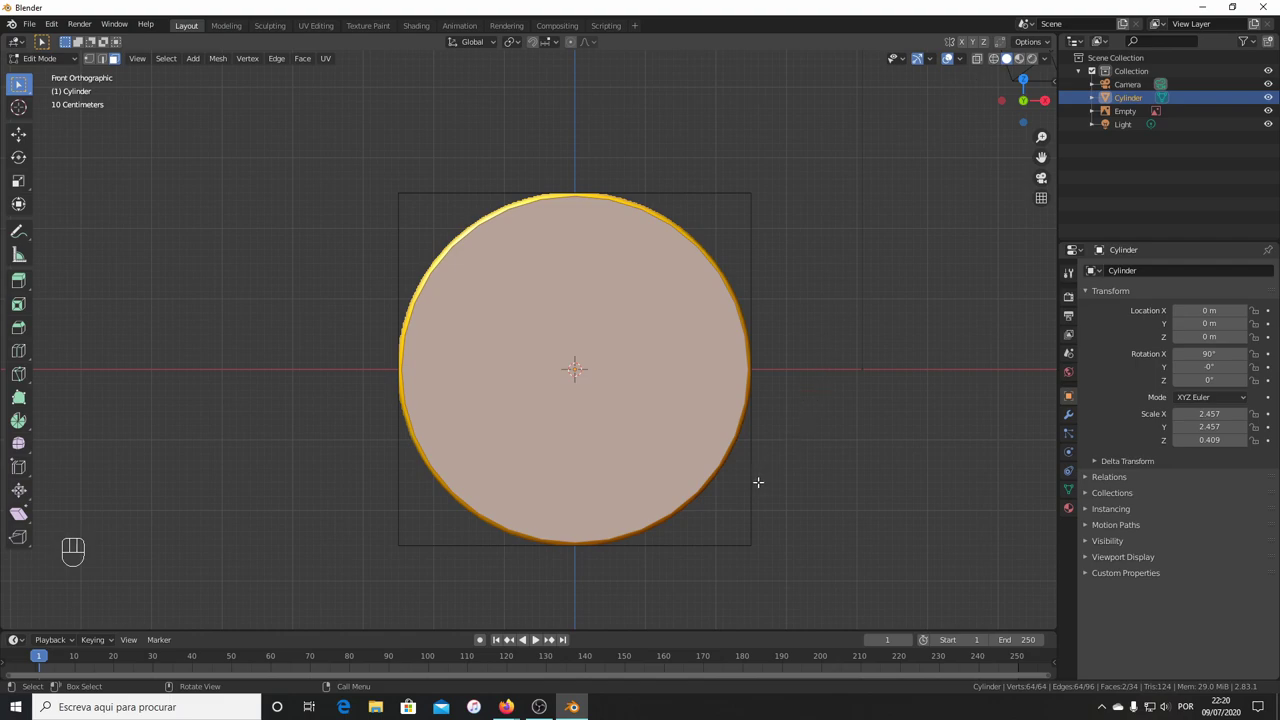
In wireframe, inset the disc's round faces into an inner ring and switch to vertex select.
key(z)
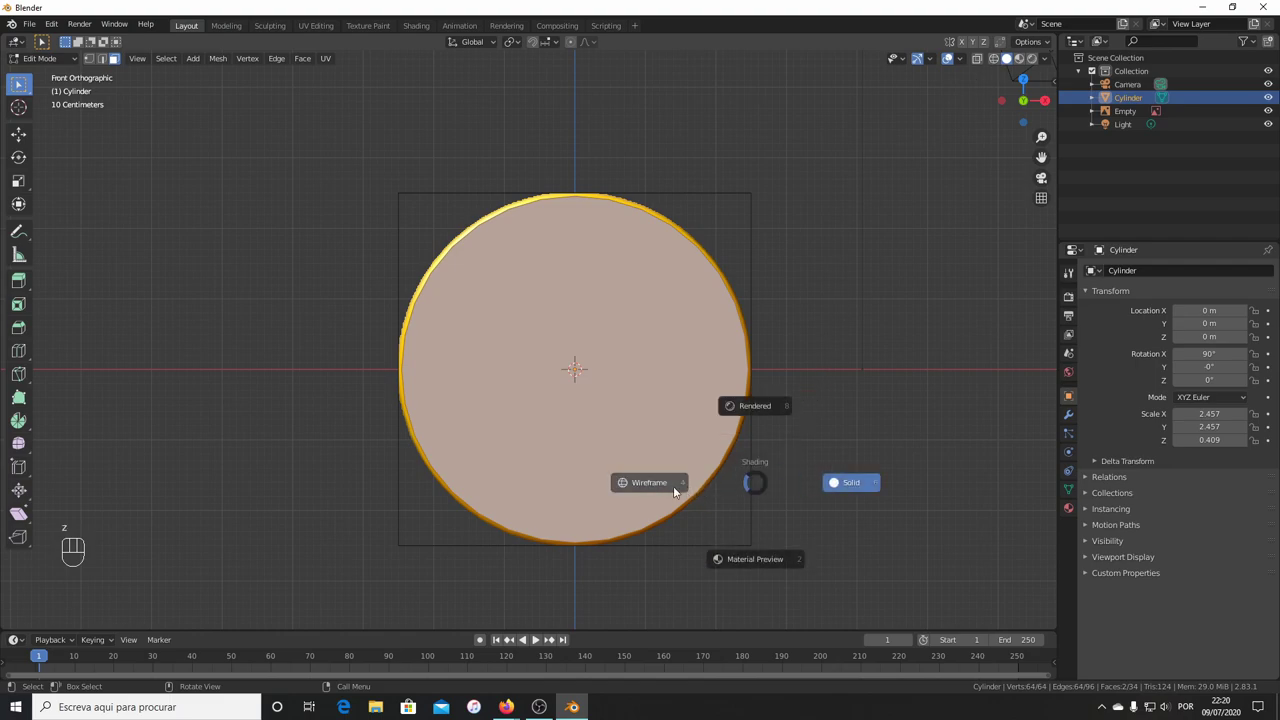
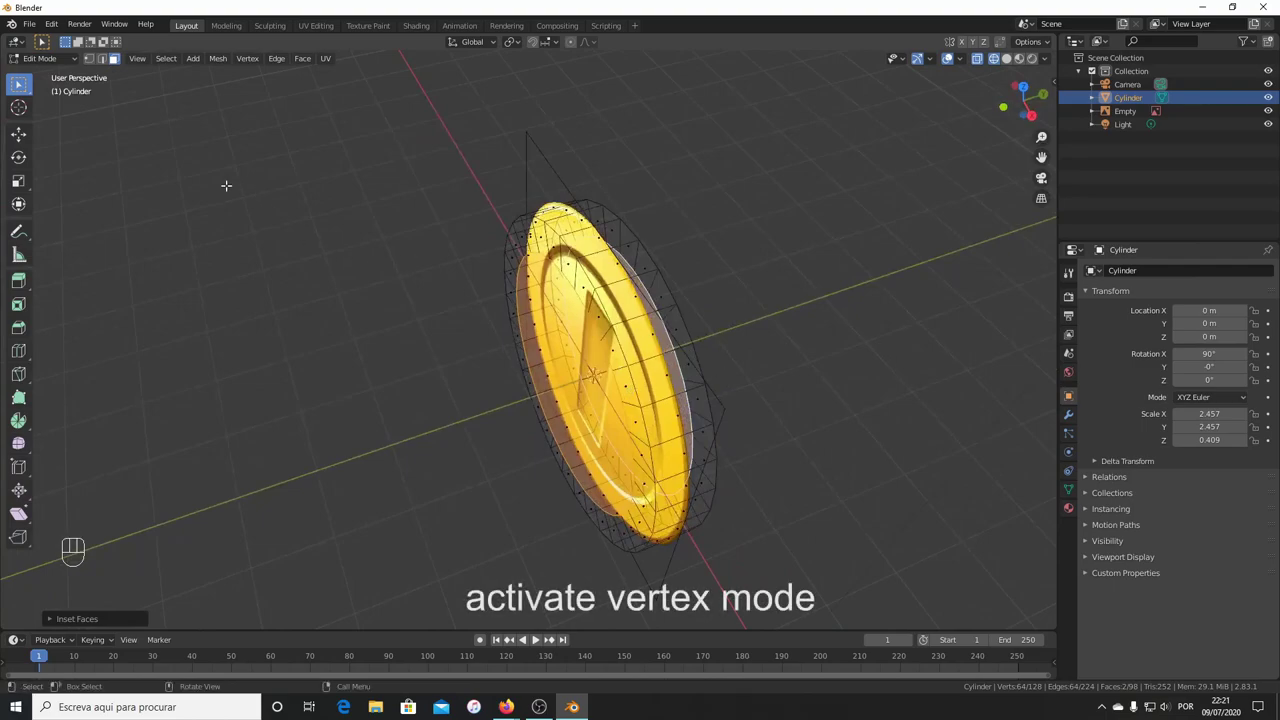
click(90, 60)
click(105, 63)
click(119, 66)
click(91, 66)
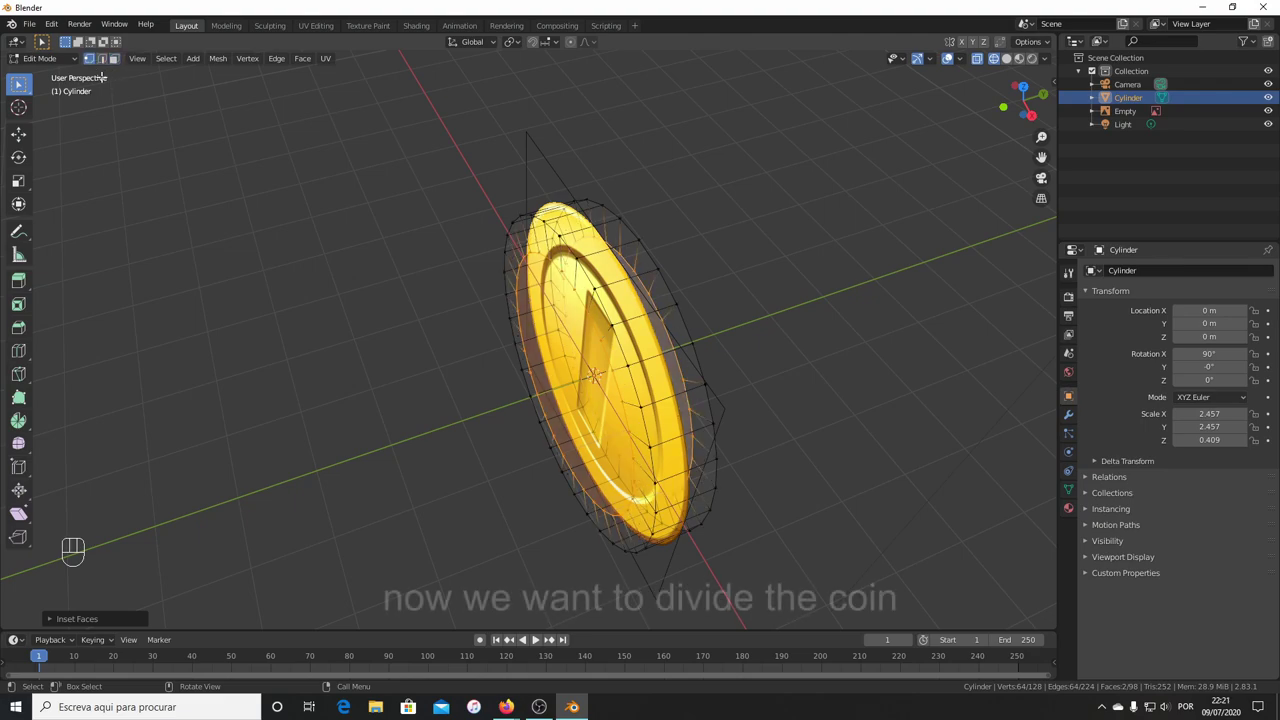
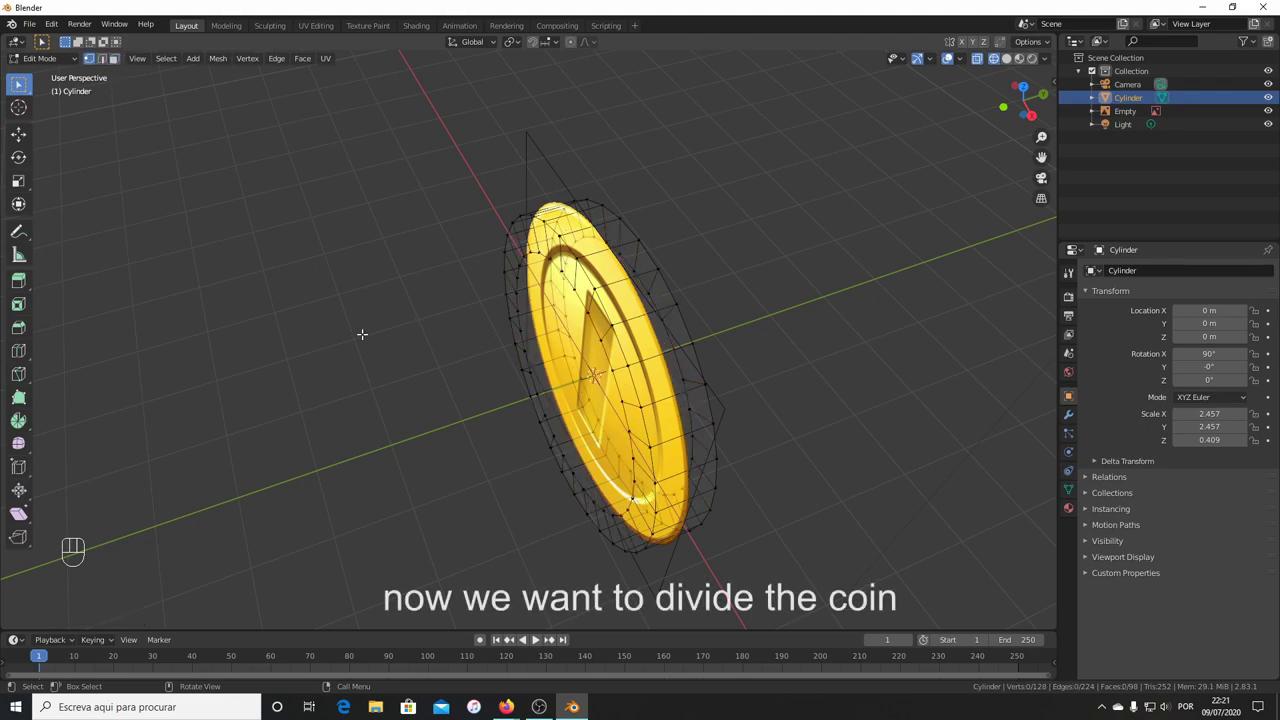
View the coin disc from the top while editing its mesh in wireframe.
key(KP_7)
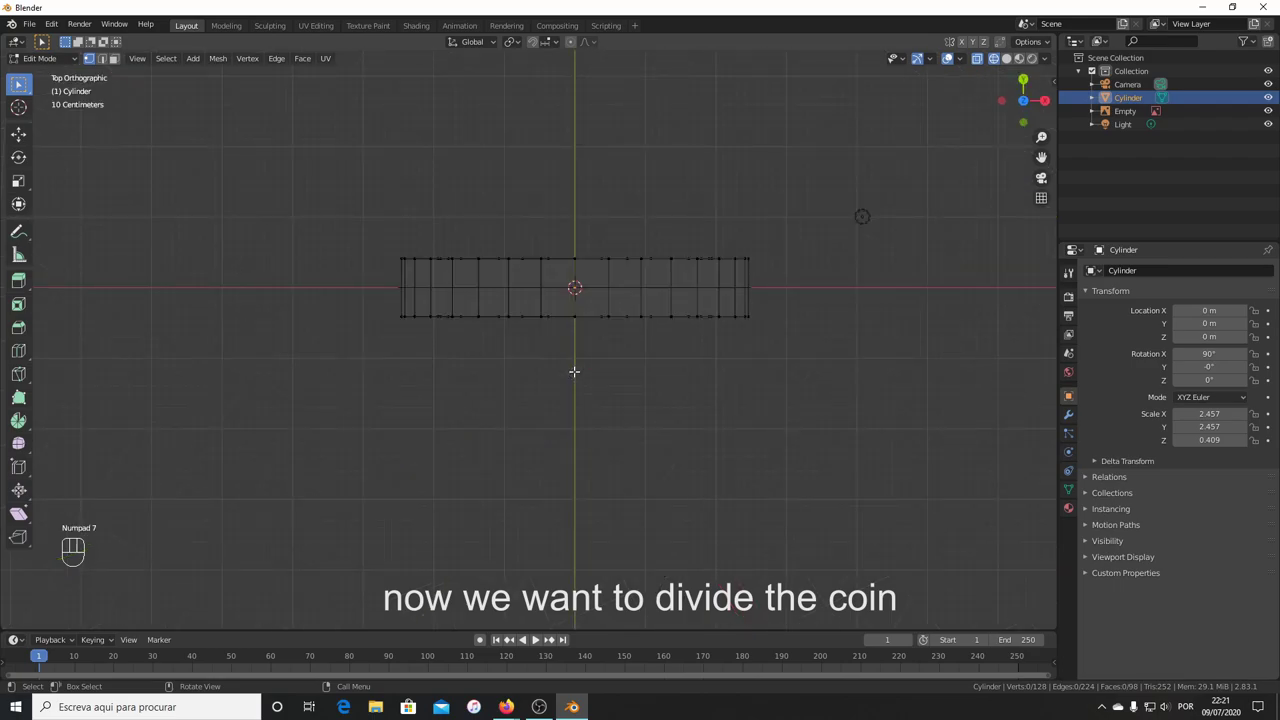
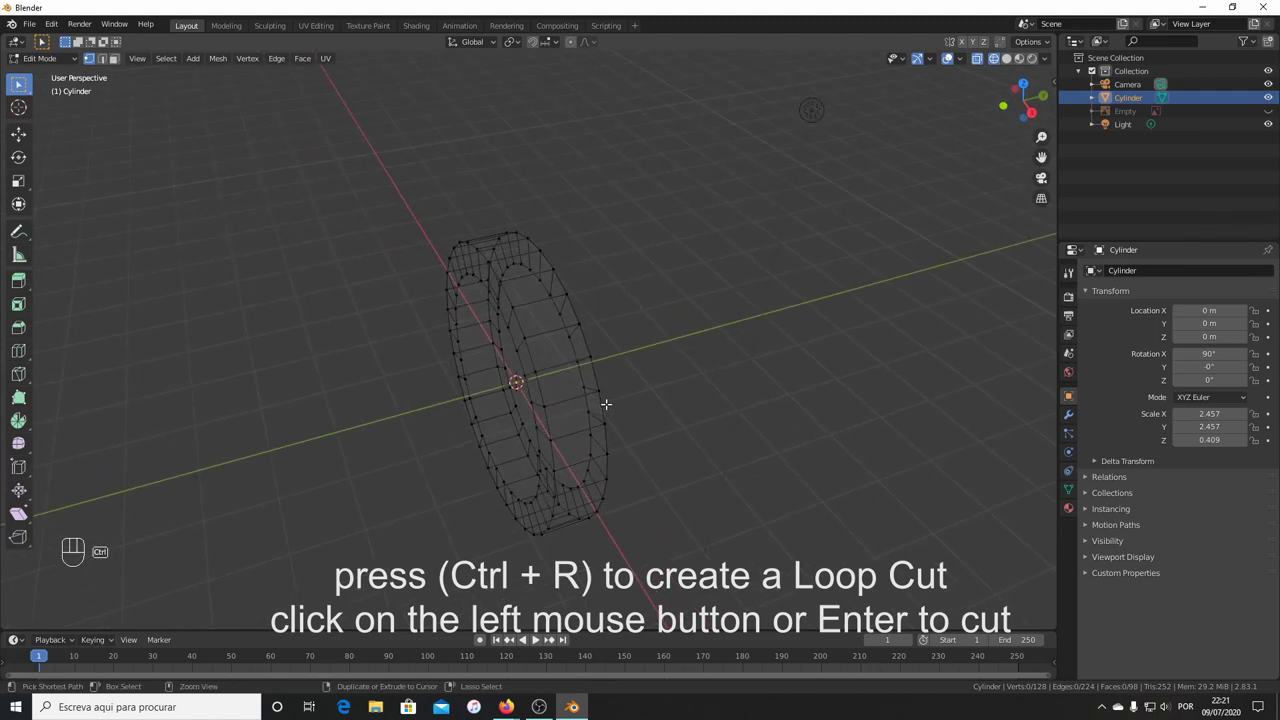
Add a loop cut around the middle of the coin's thickness.
key(ctrl+r)
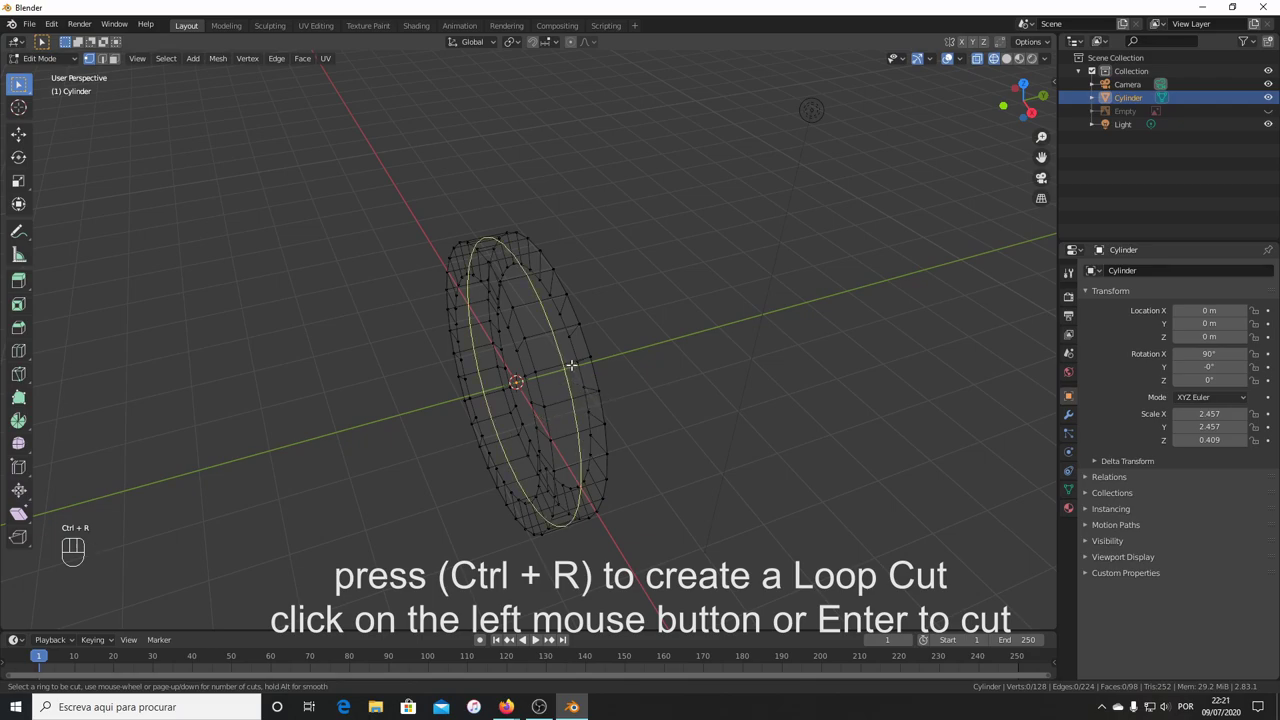
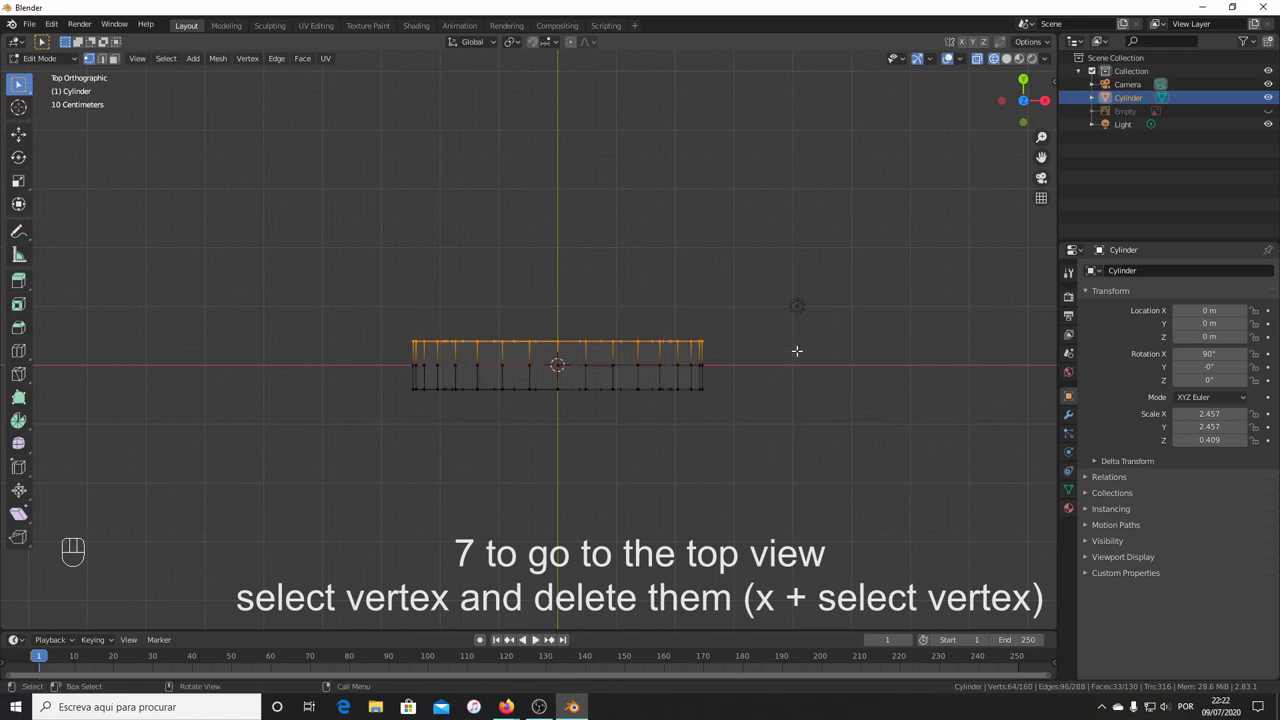
Delete the selected half of the coin's vertices.
key(x)
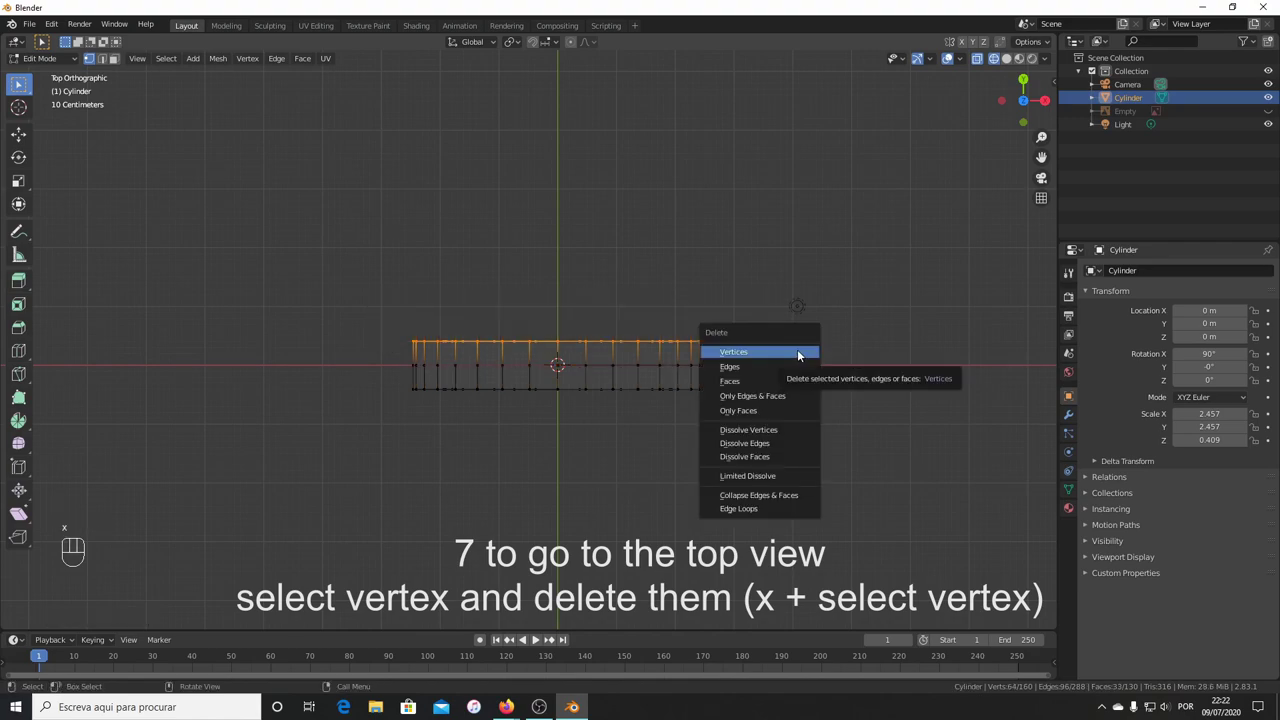
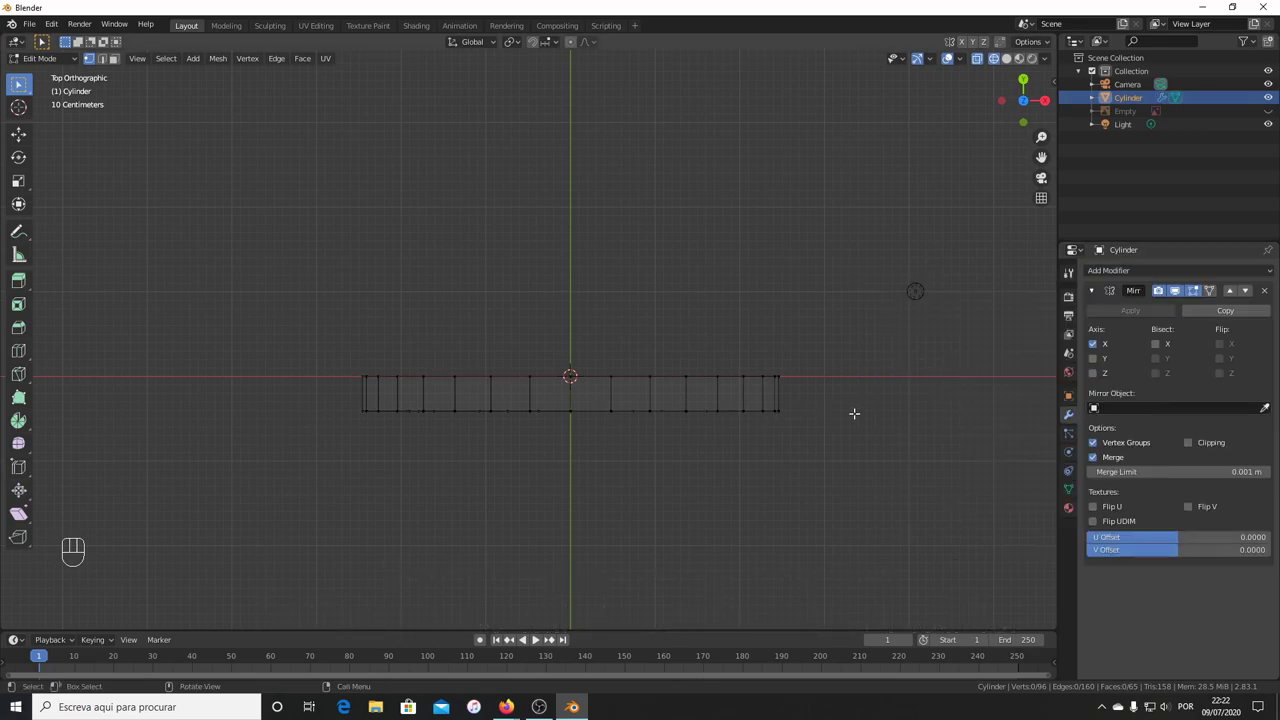
Set the Mirror modifier to axis Z instead of X with Clipping on, restoring the full coin.
key(Tab)
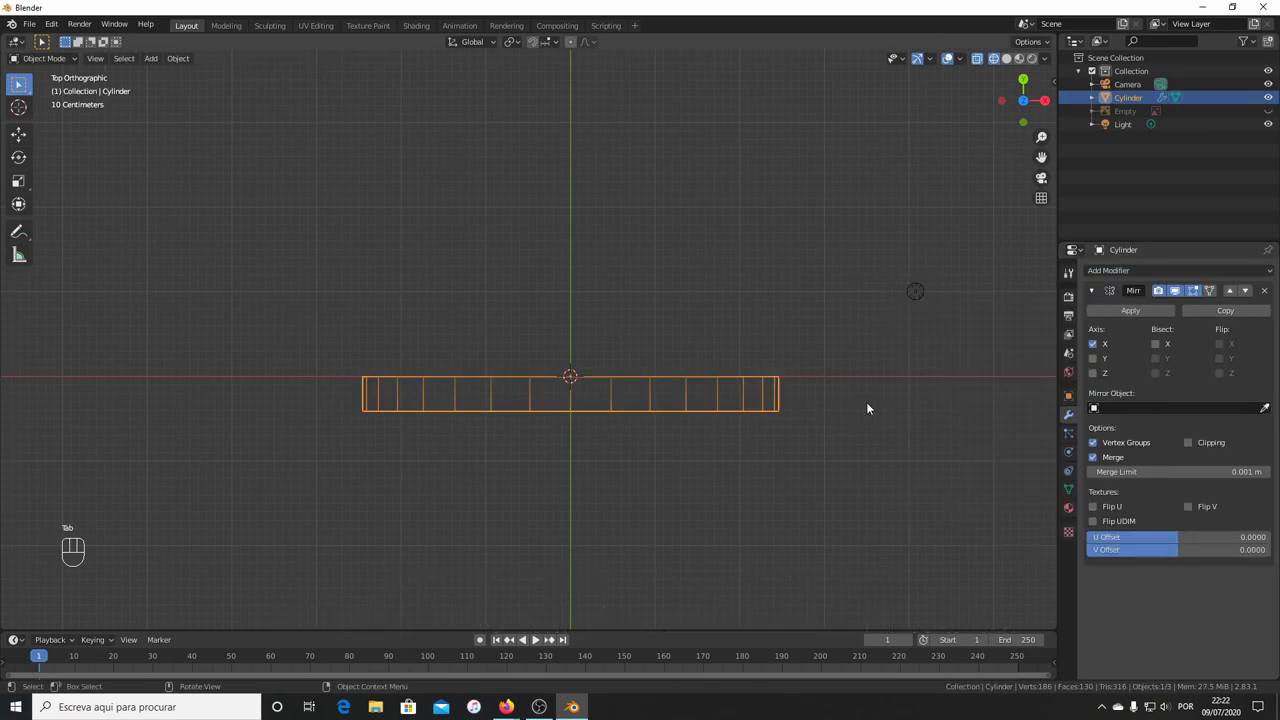
key(g)
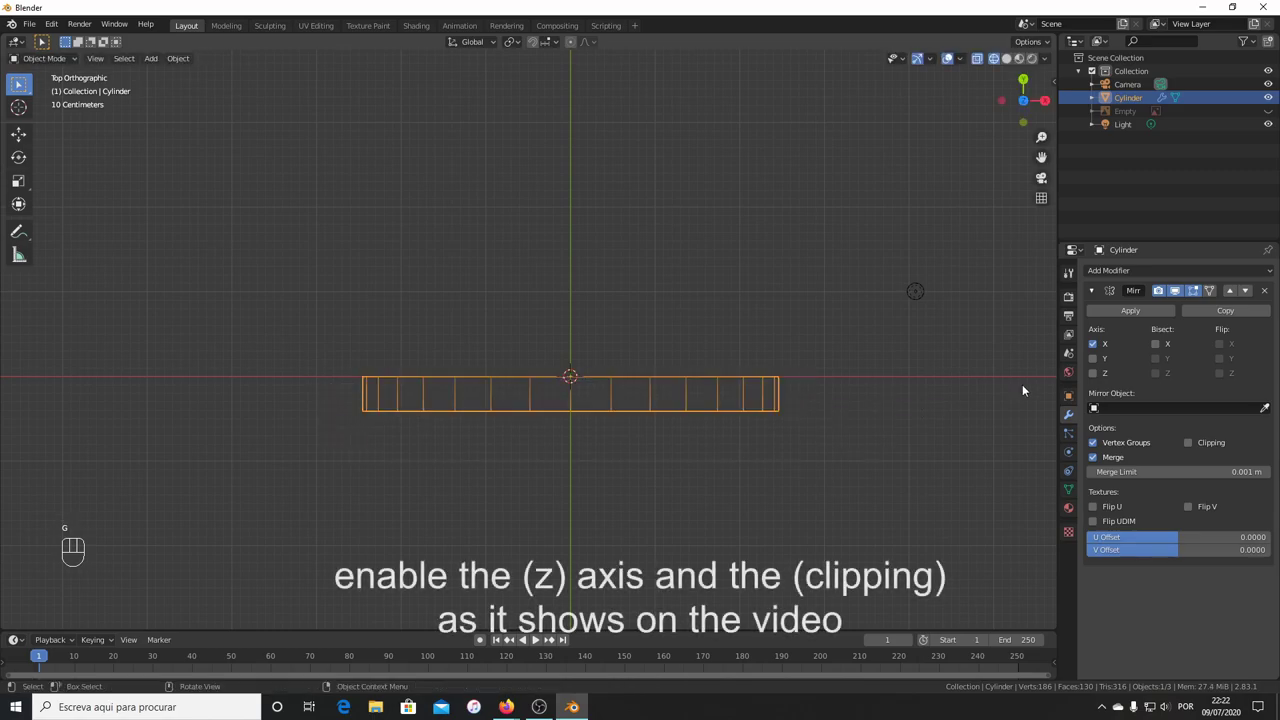
click(1099, 349)
click(1093, 378)
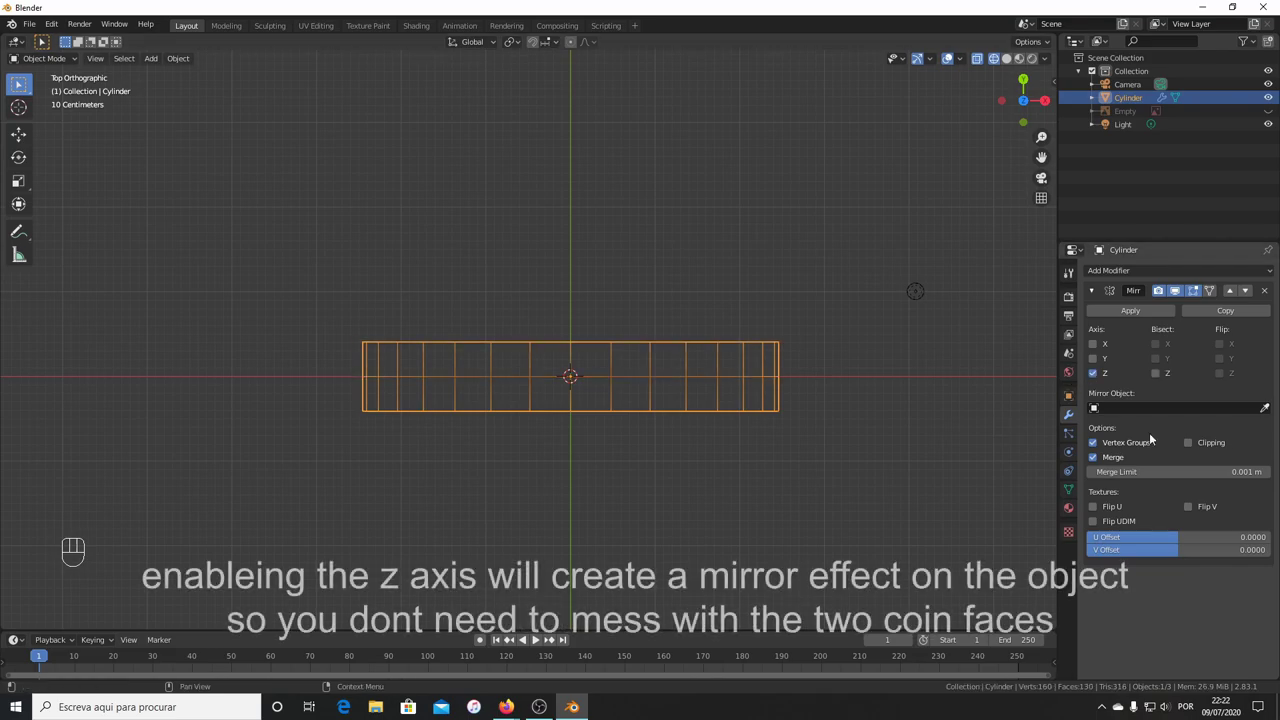
drag(860, 453, 777, 325)
click(1197, 453)
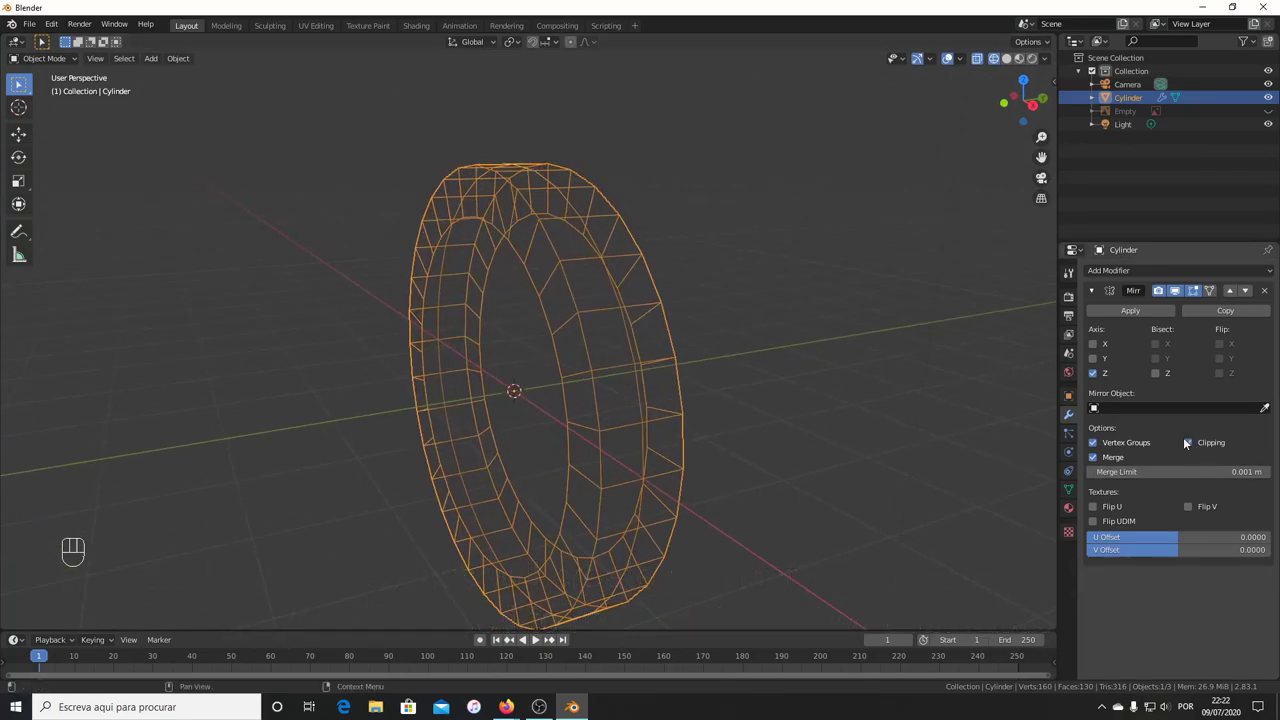
drag(665, 299, 716, 363)
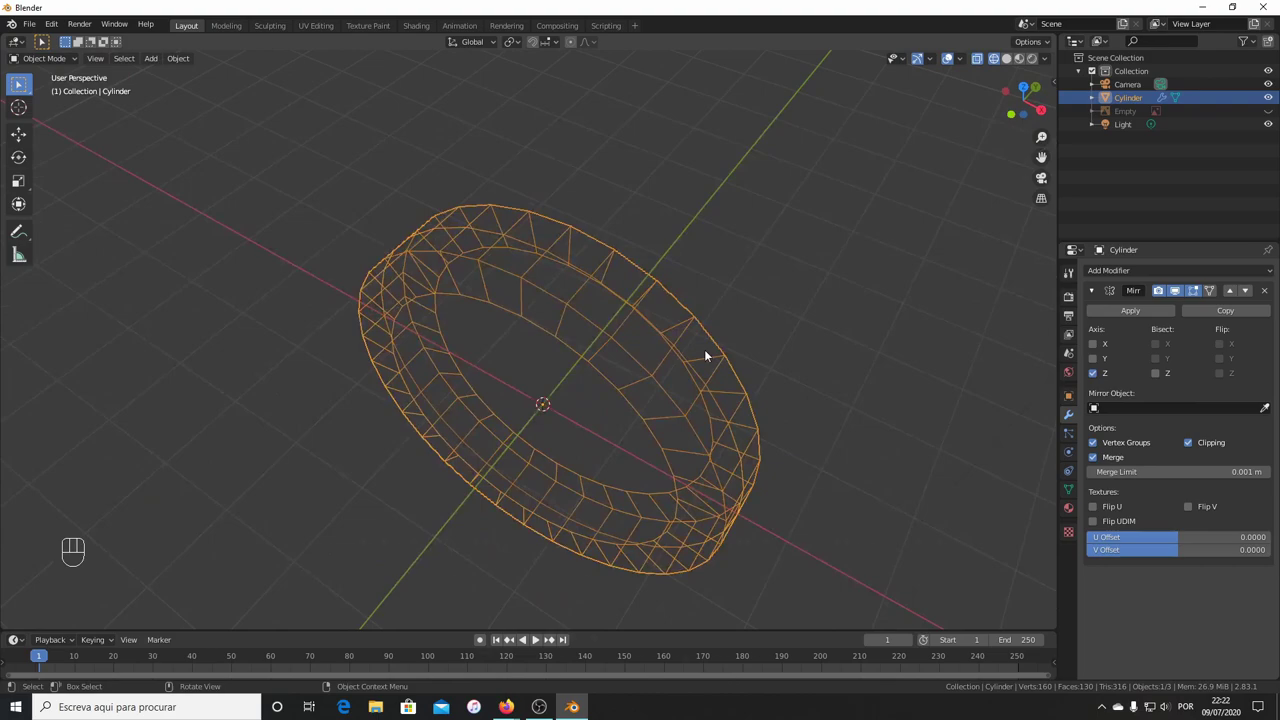
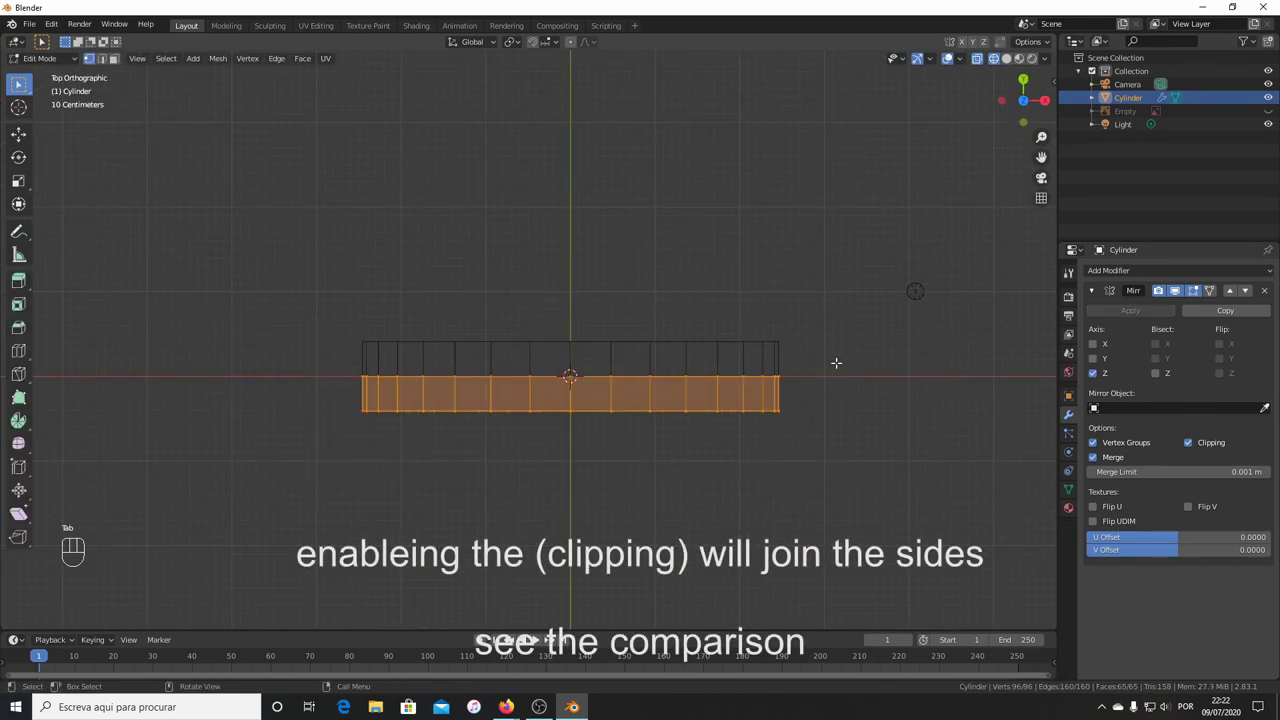
Move the half inward to thin the coin, with Clipping re-enabled so the halves stay joined.
key(g)
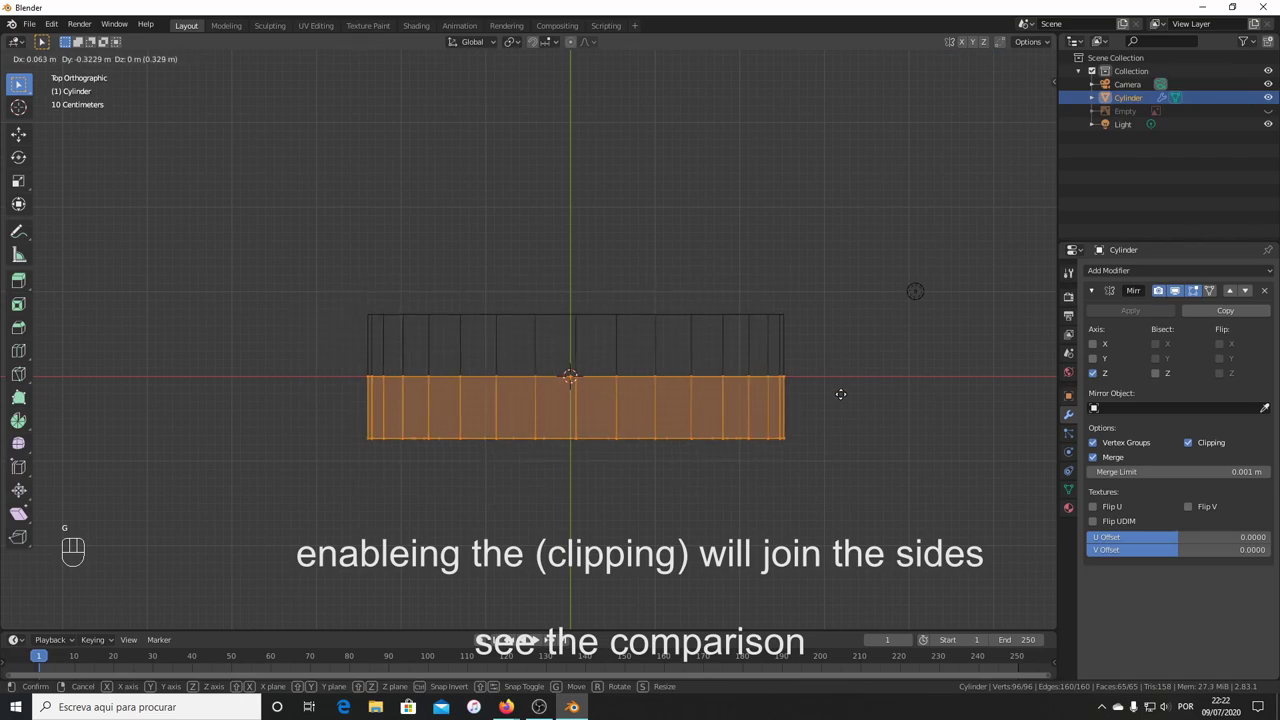
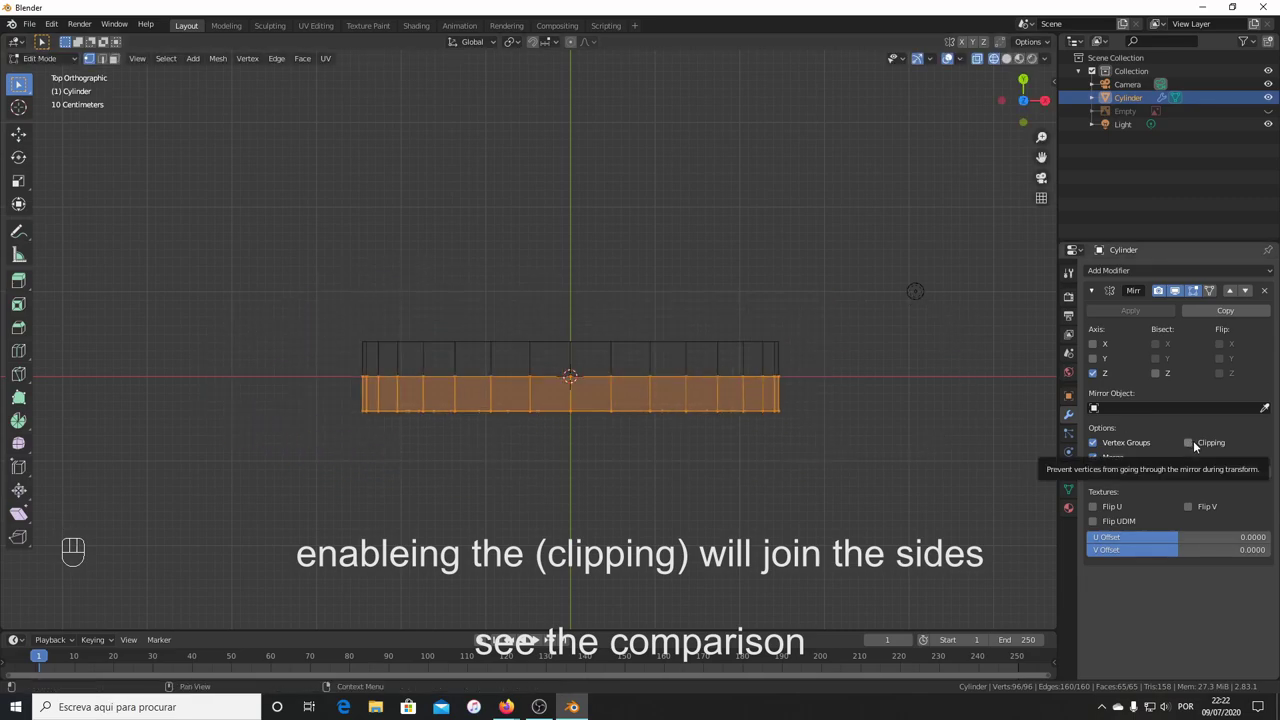
click(1191, 447)
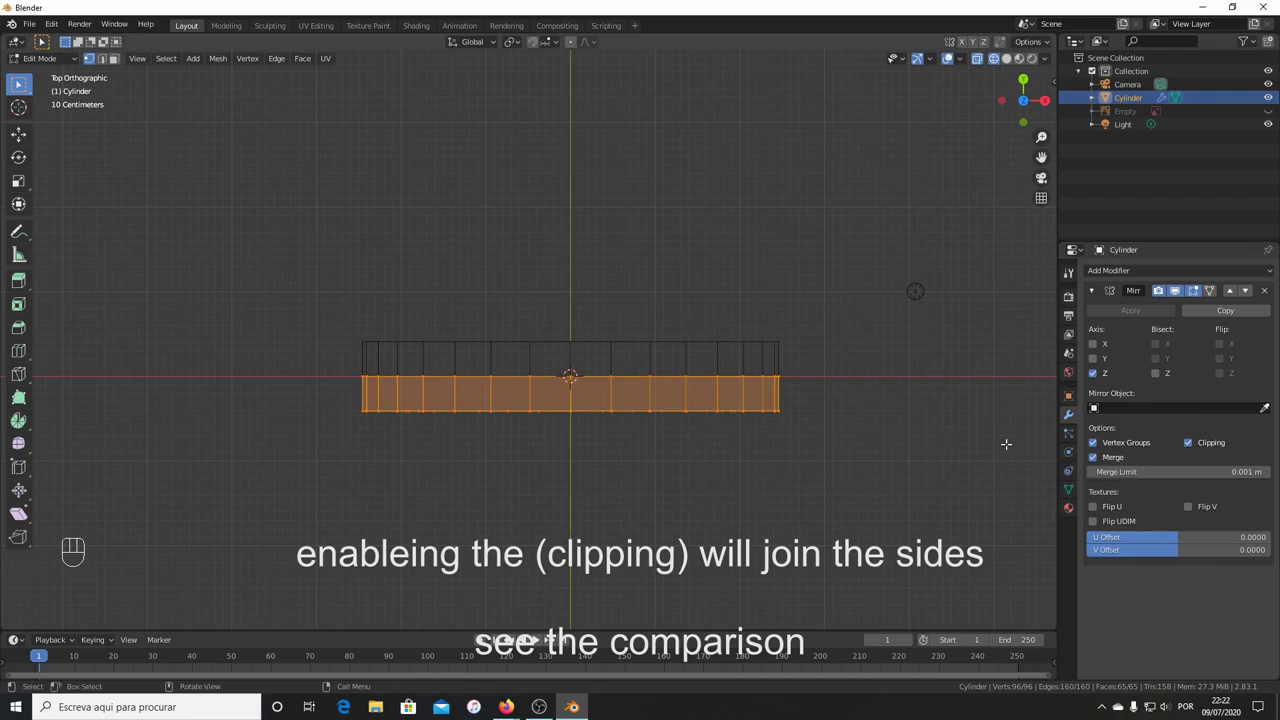
key(g)
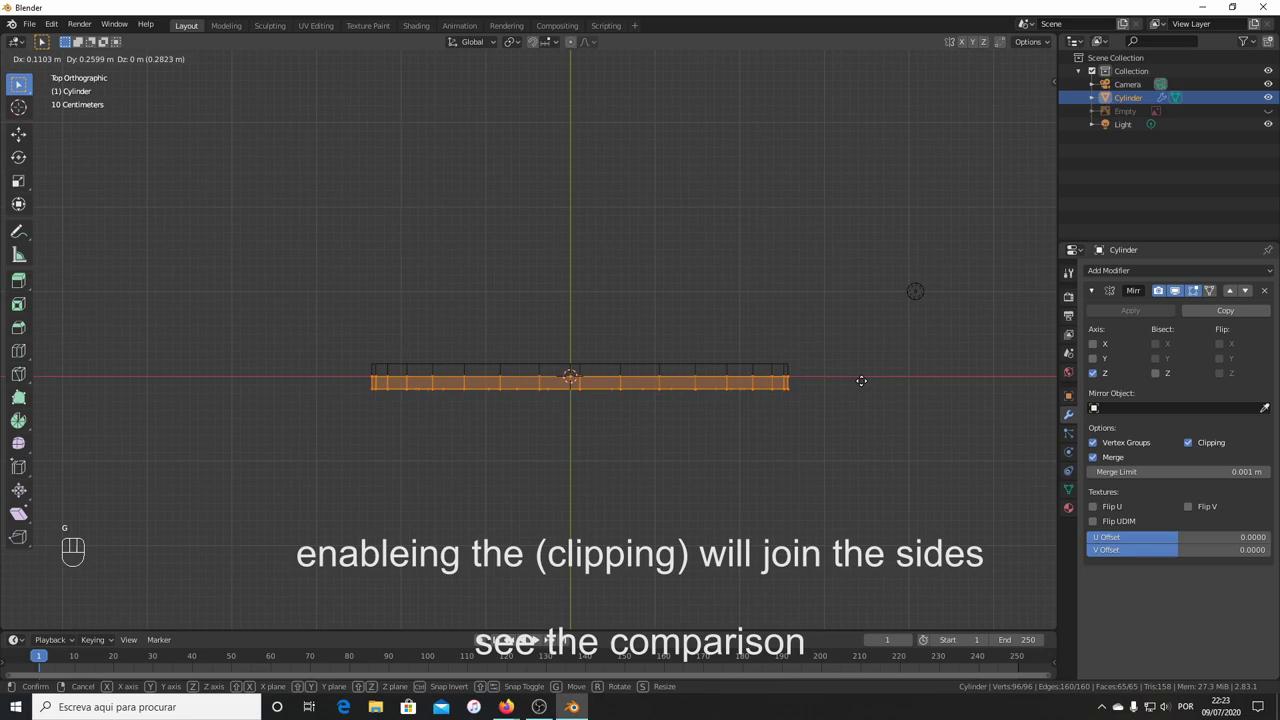
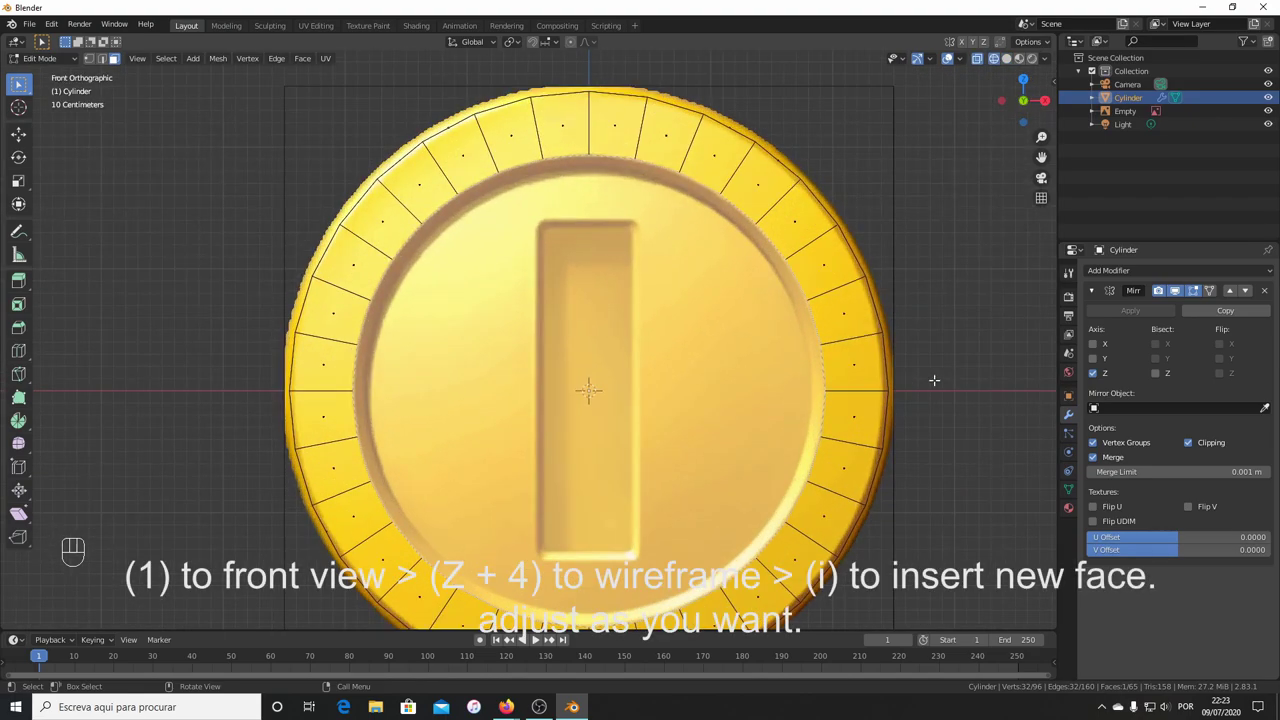
Inset the coin's front face into an inner ring and check it from above.
key(s)
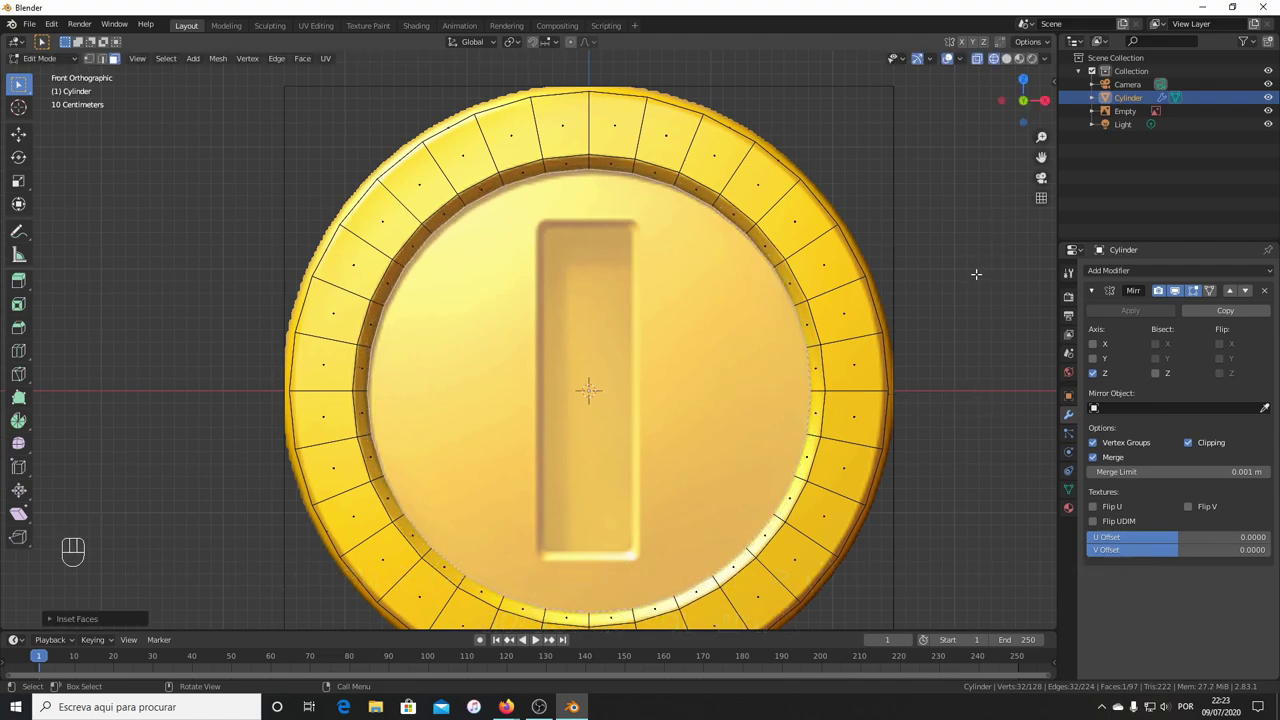
key(KP_7)
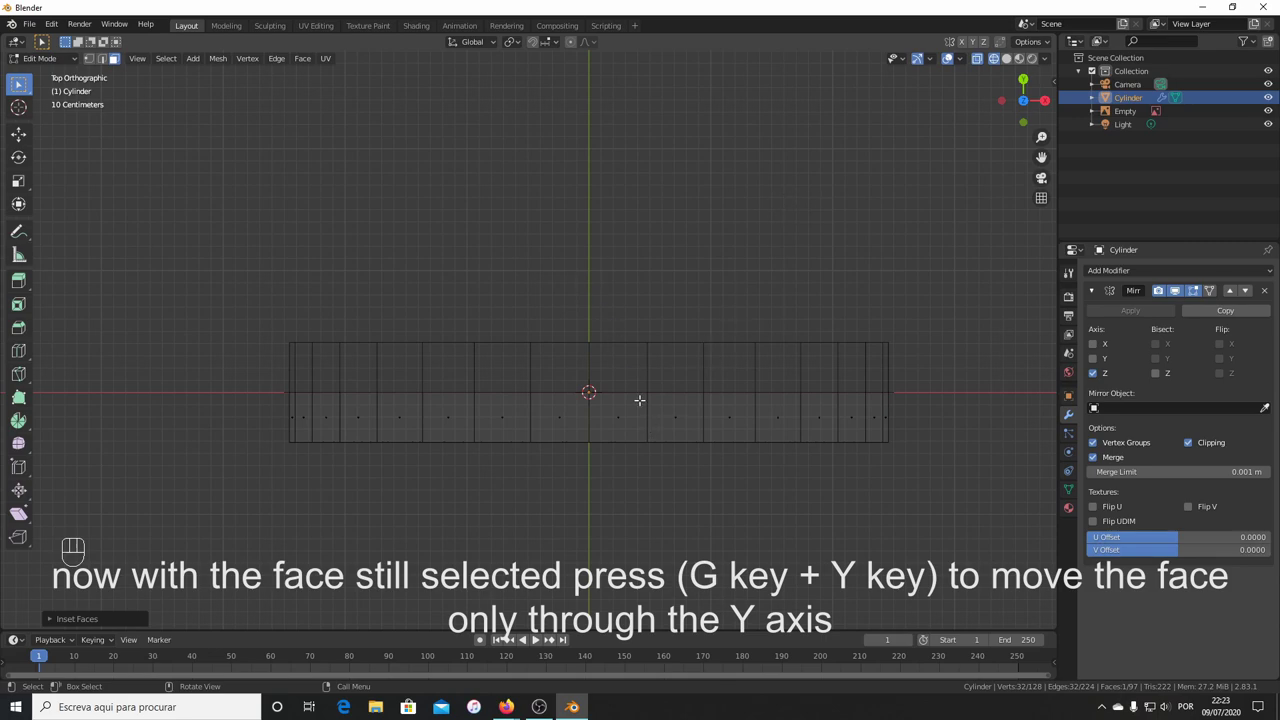
Push the inset face inward along Y to raise the rim, then resize it.
key(g)
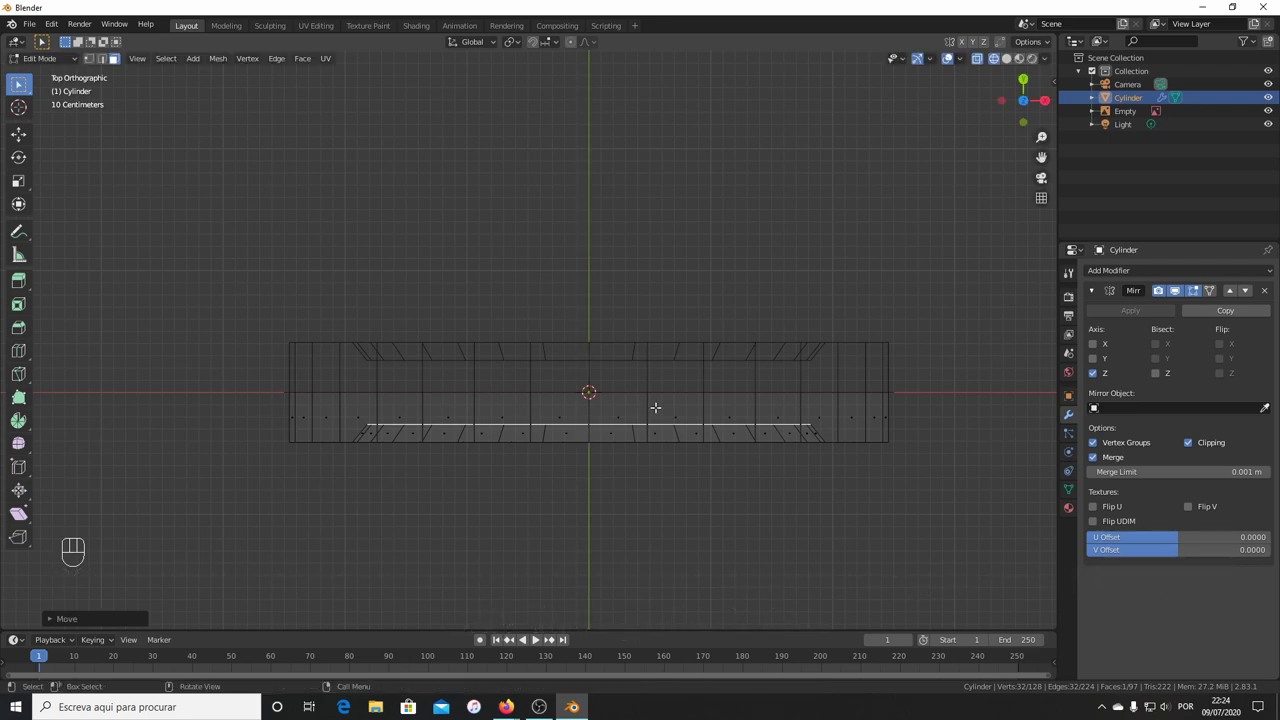
key(s)
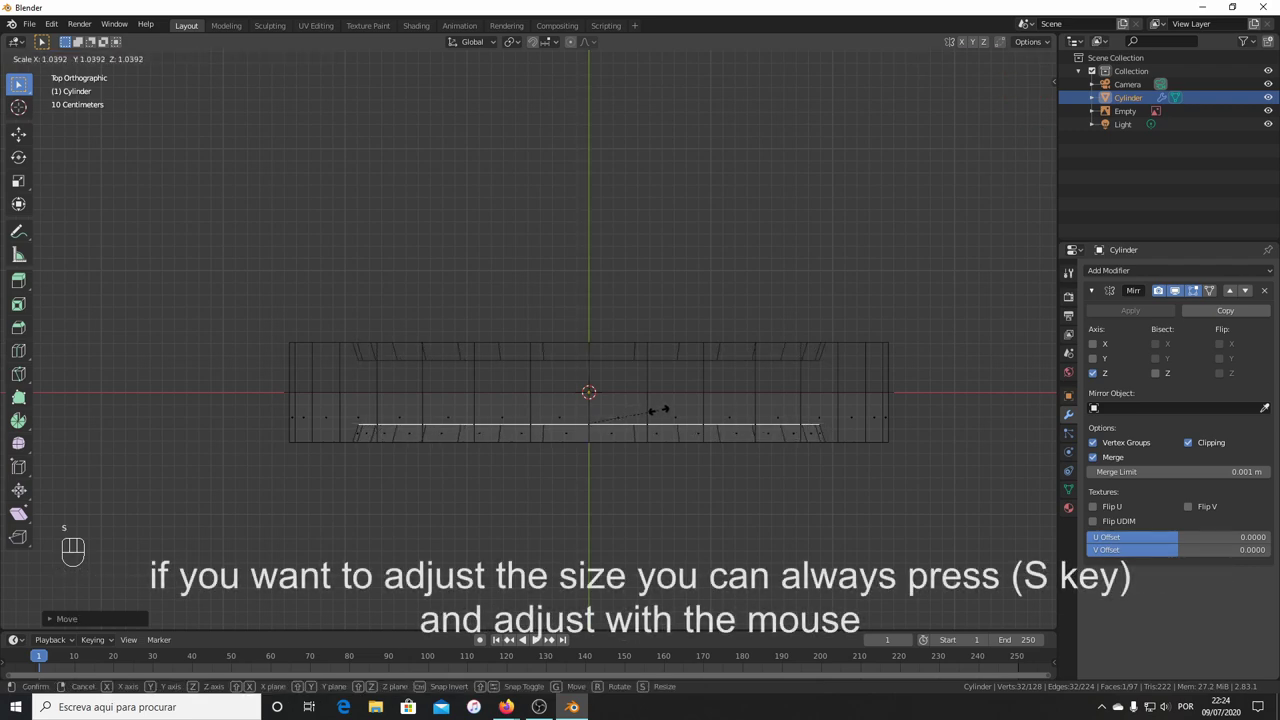
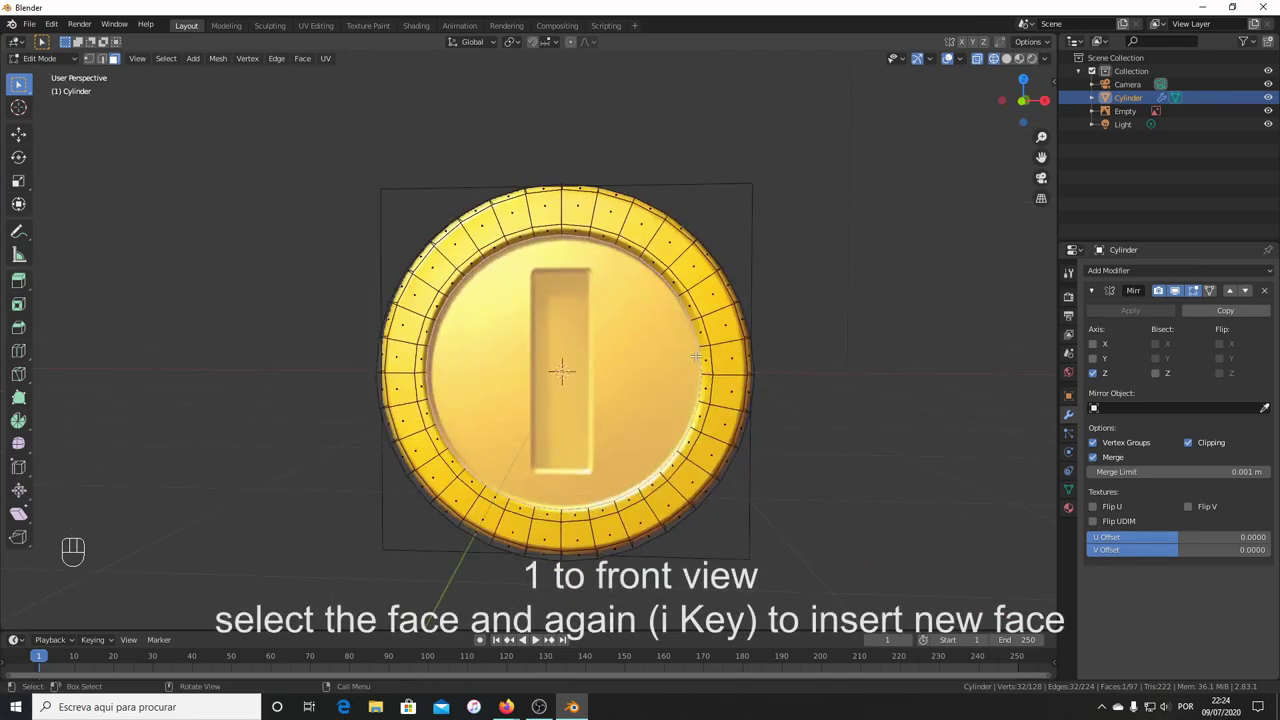
View the coin straight on from the front to inset the recessed face again.
key(KP_1)
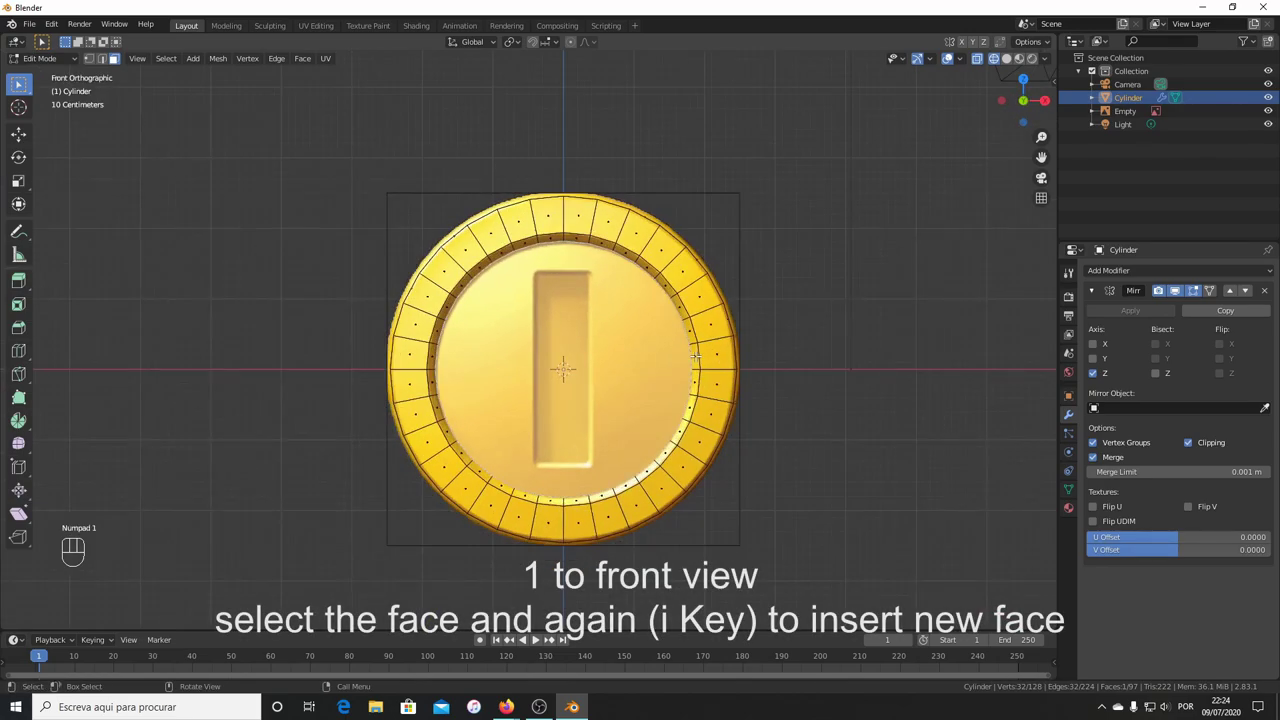
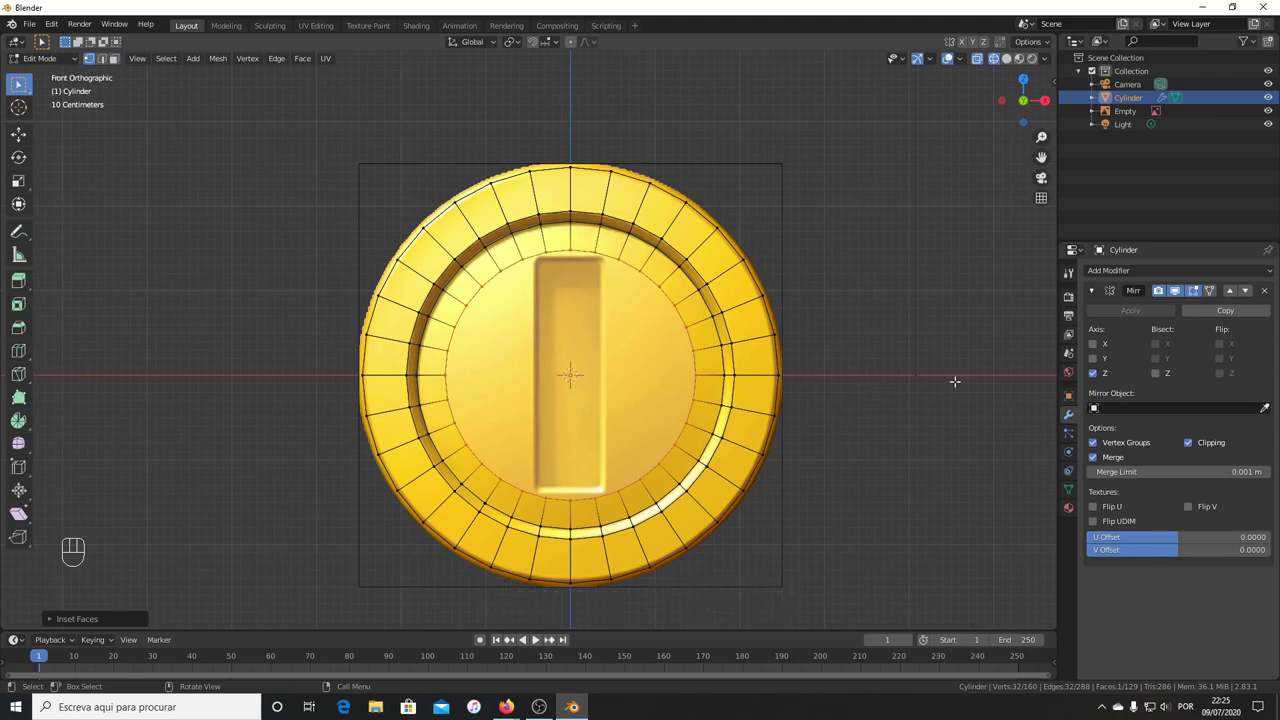
Squeeze the inner ring narrower along X, undoing a mistaken scale.
key(s)
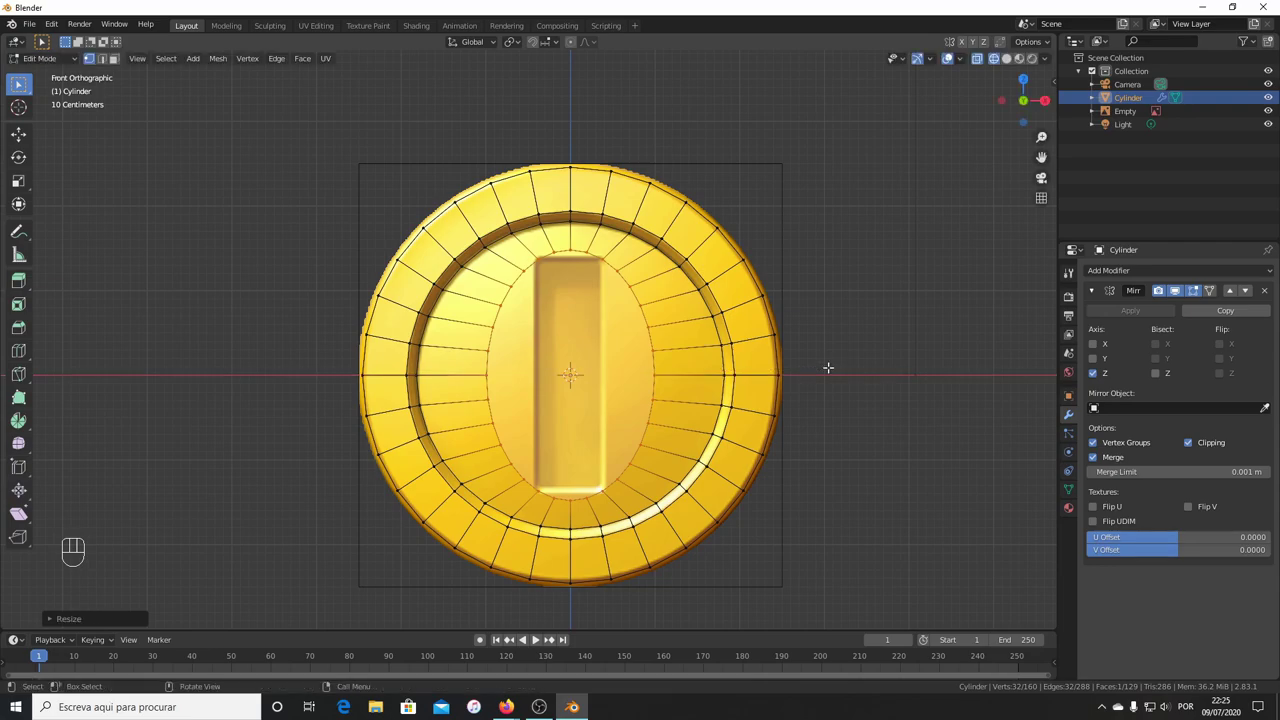
key(KP_1)
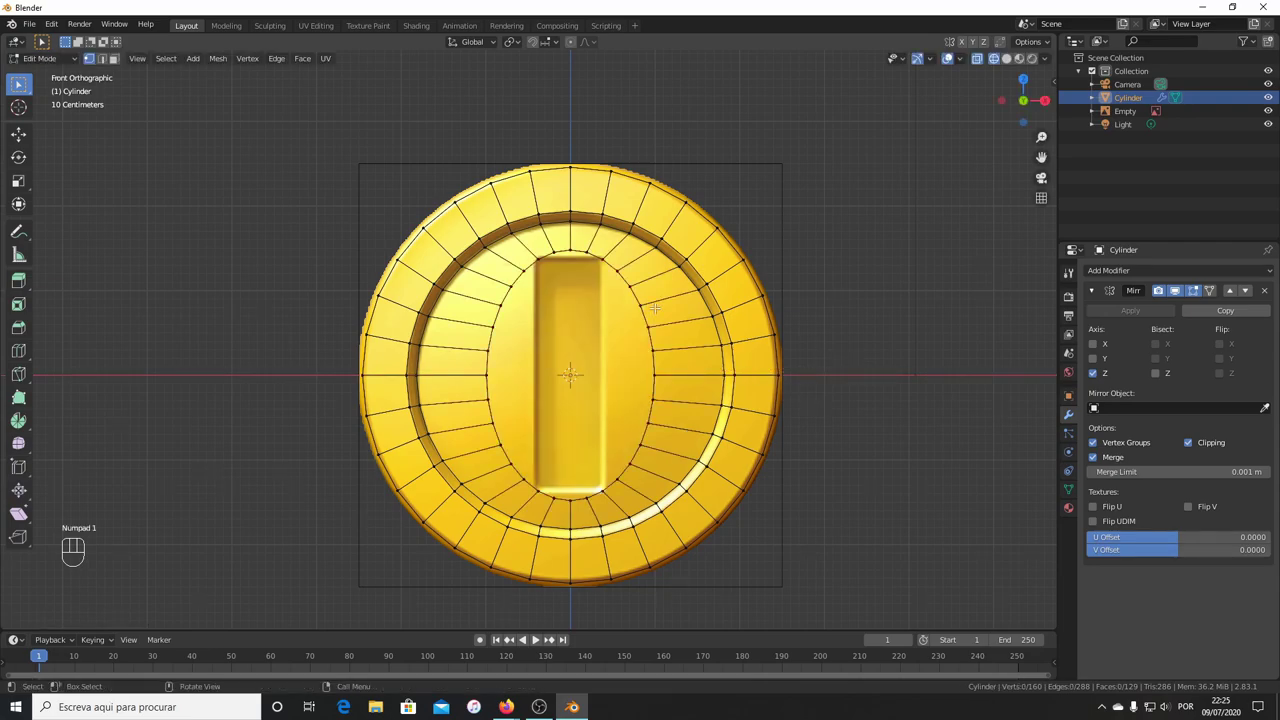
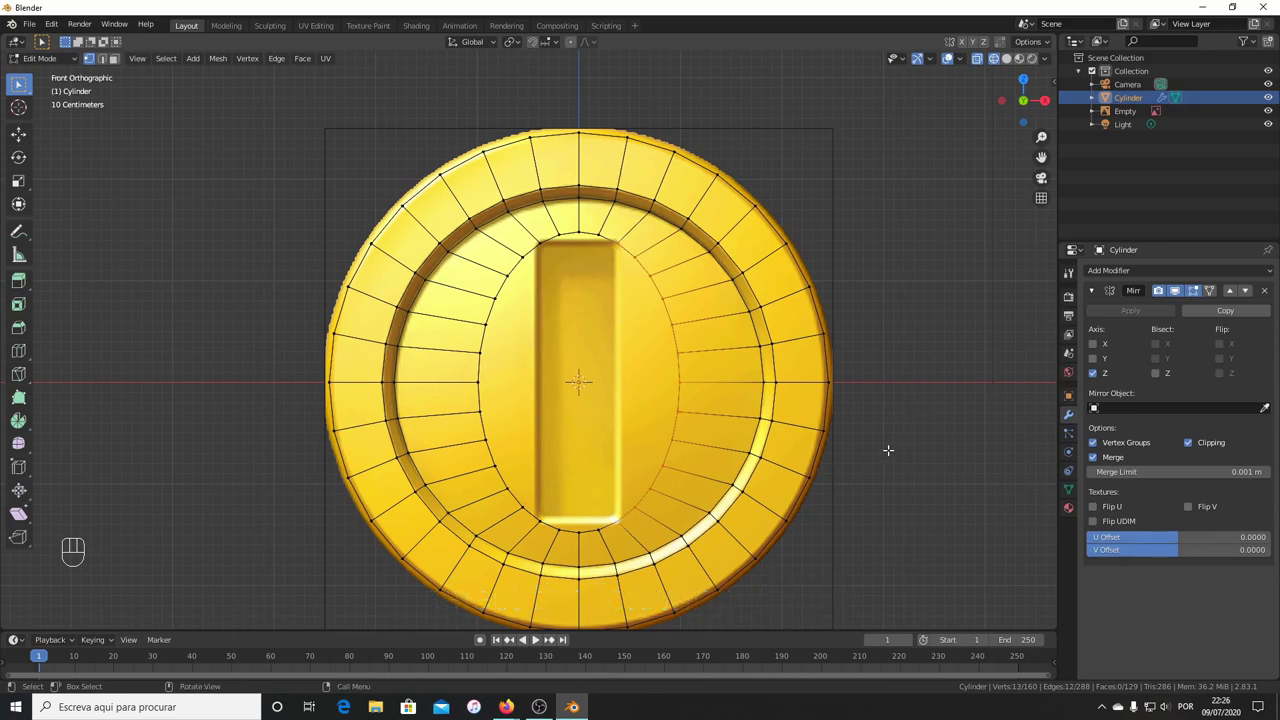
key(s)
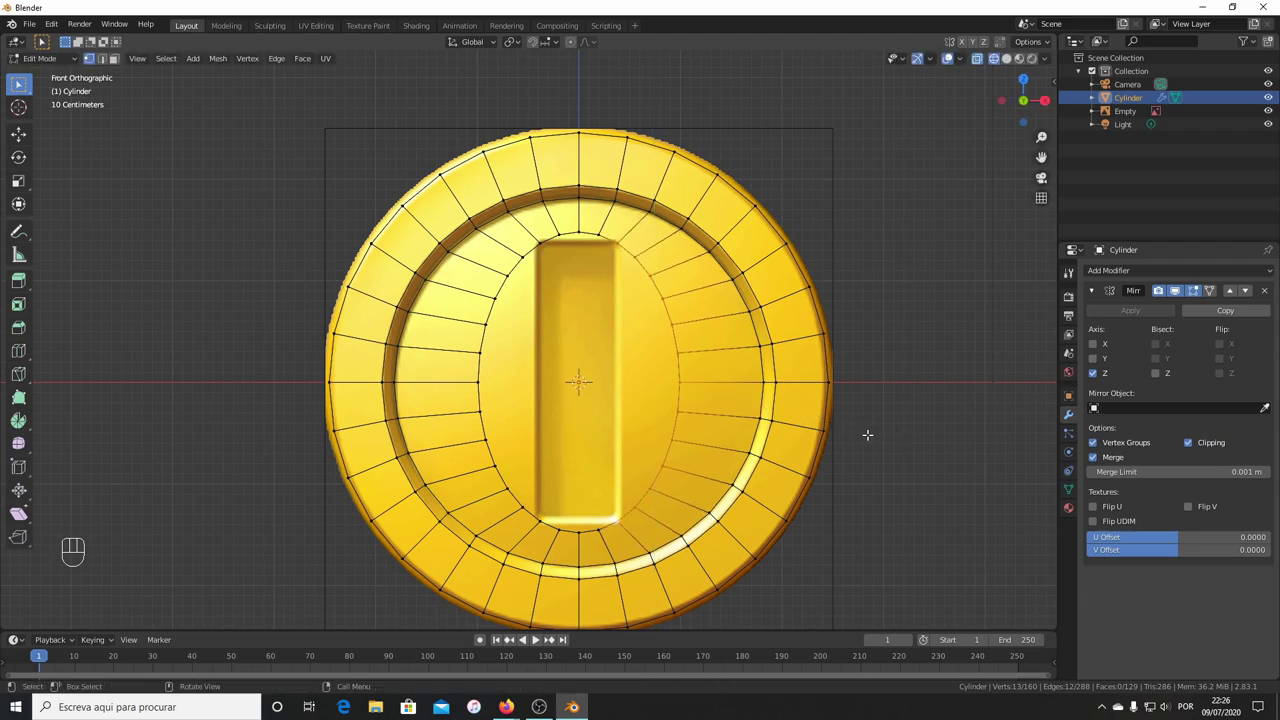
key(ctrl+z)
key(ctrl+z)
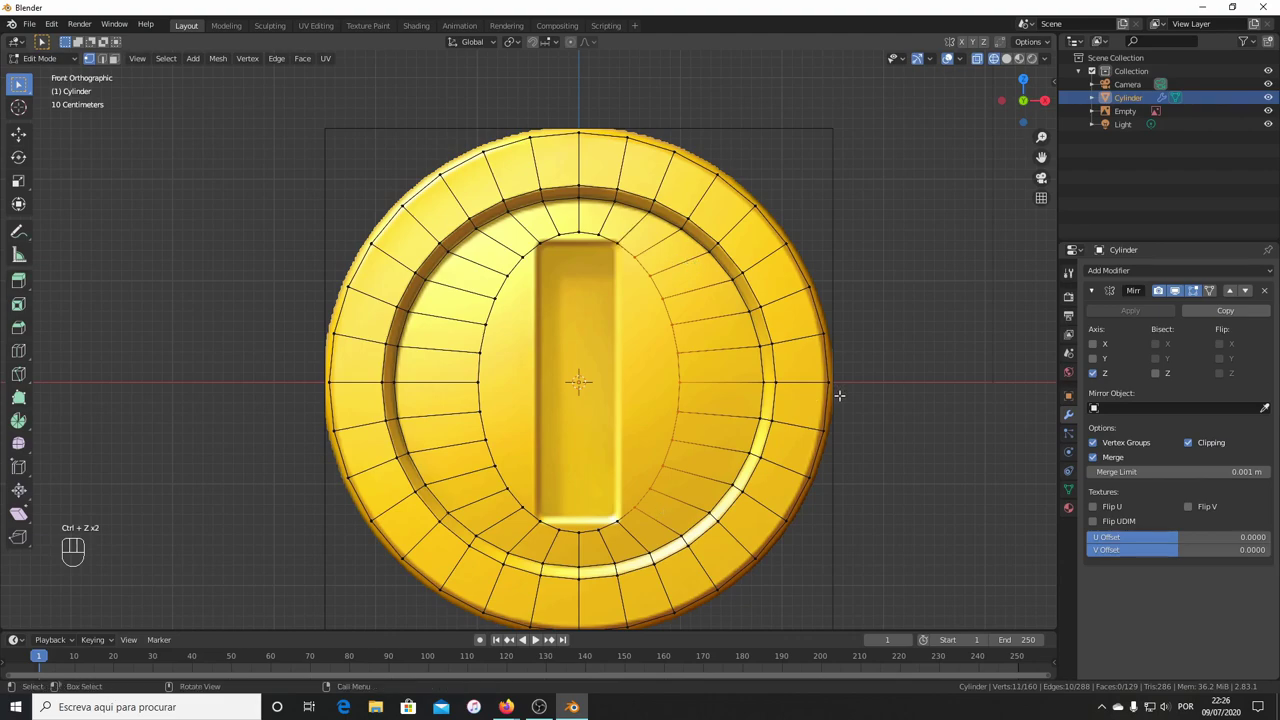
Move and narrow the vertex columns sideways toward the edges of the slot.
key(g)
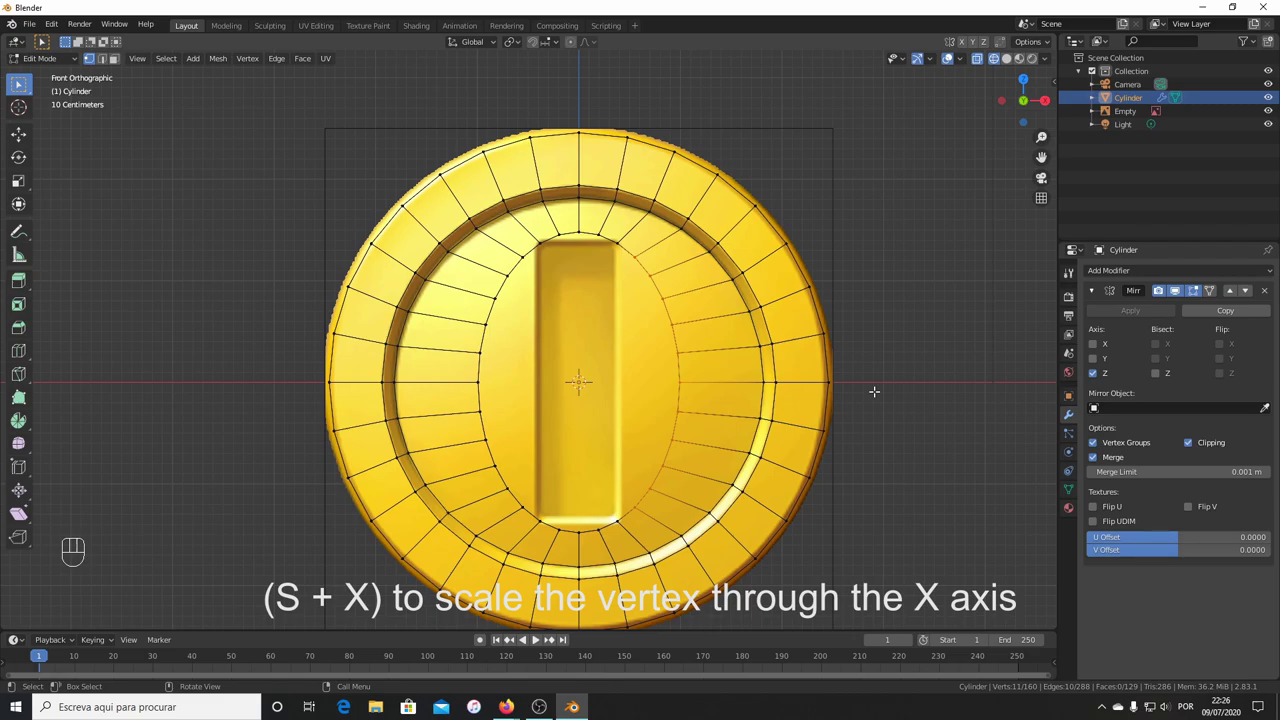
key(s)
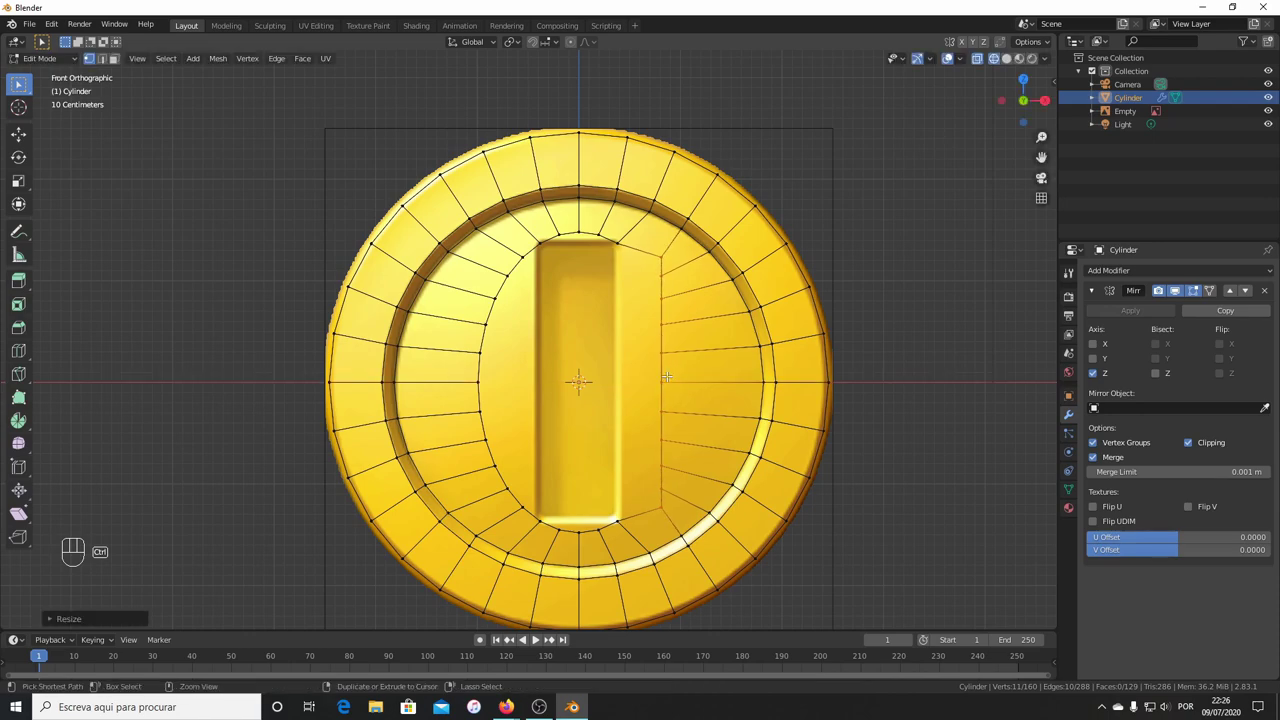
key(g)
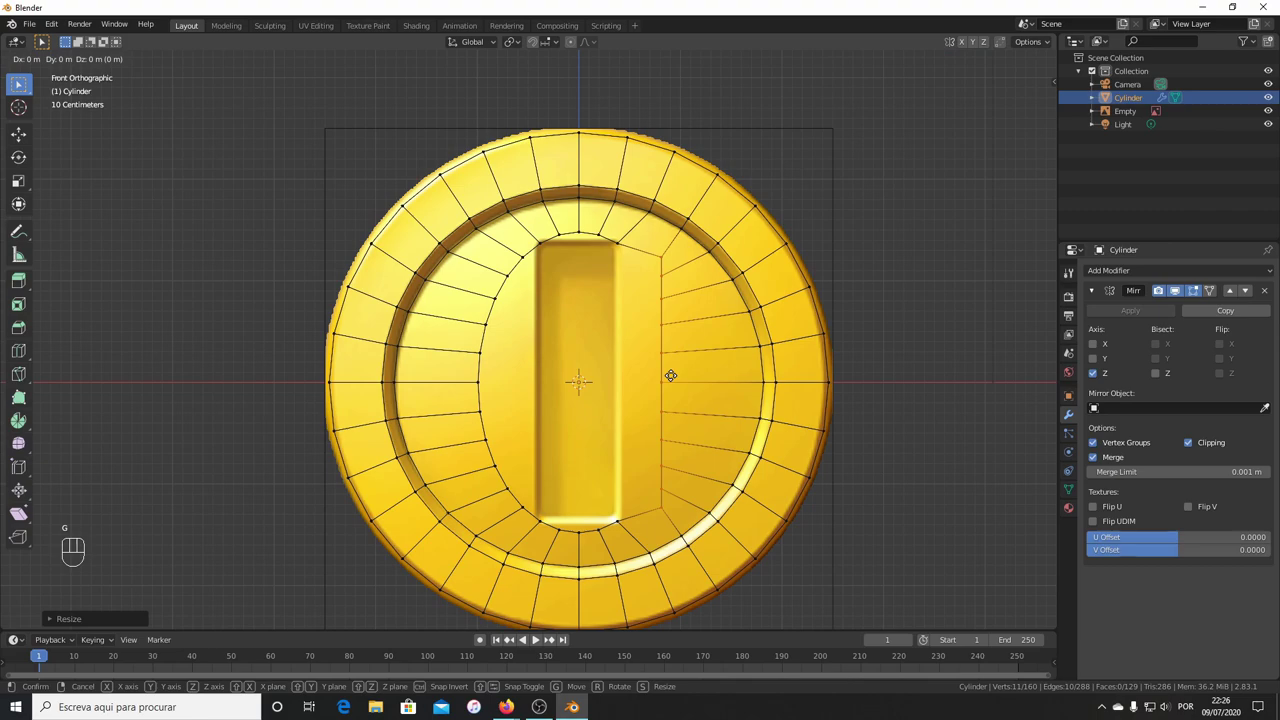
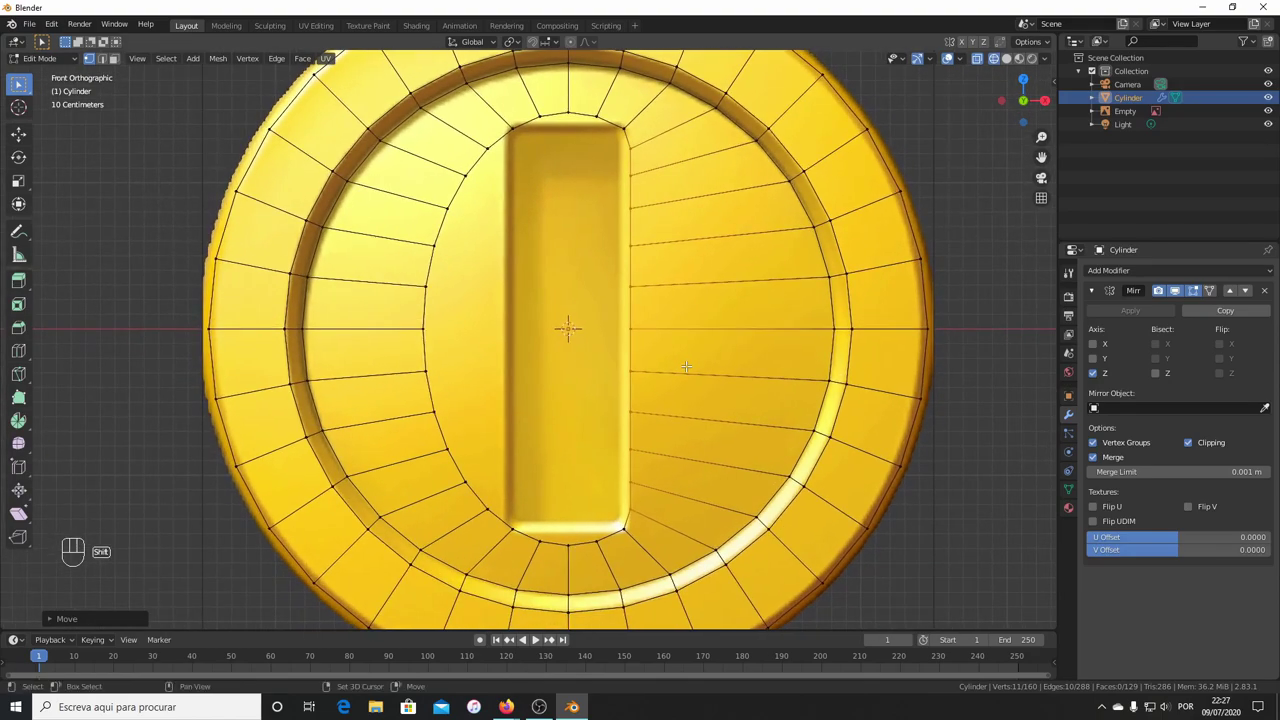
Flatten the left-side inner-ring vertices to zero along X into a straight vertical column.
key(g)
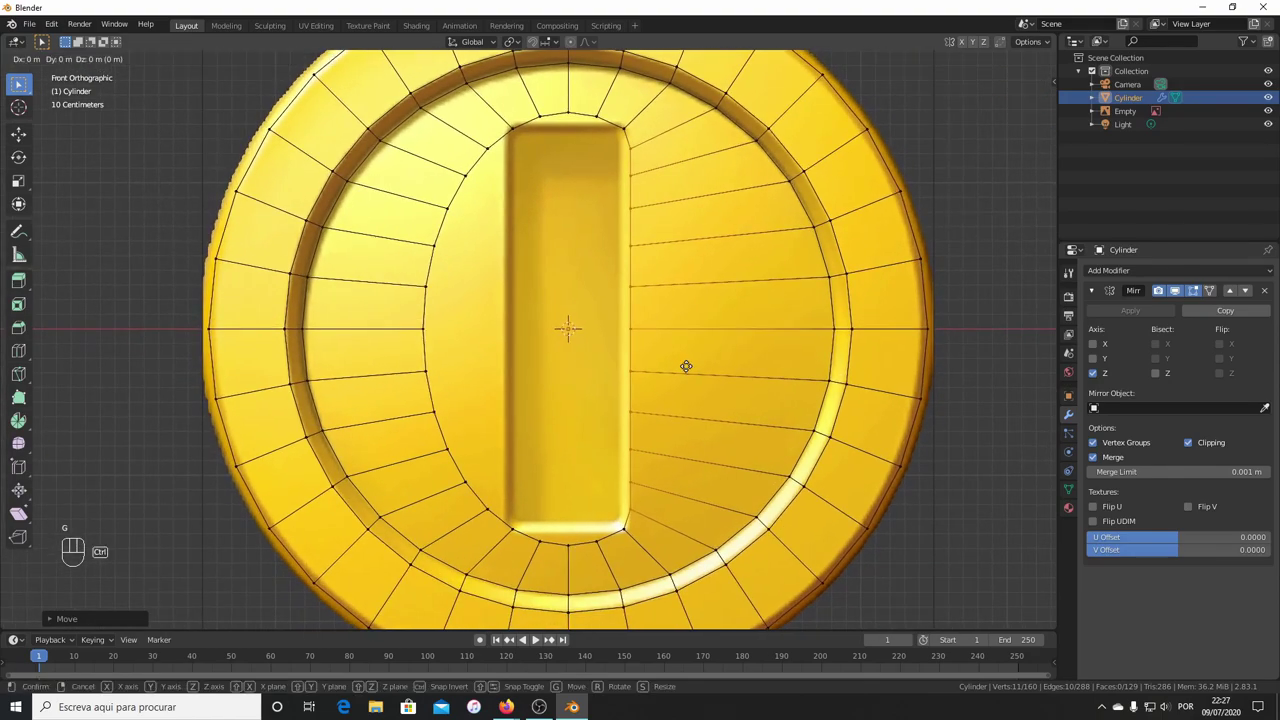
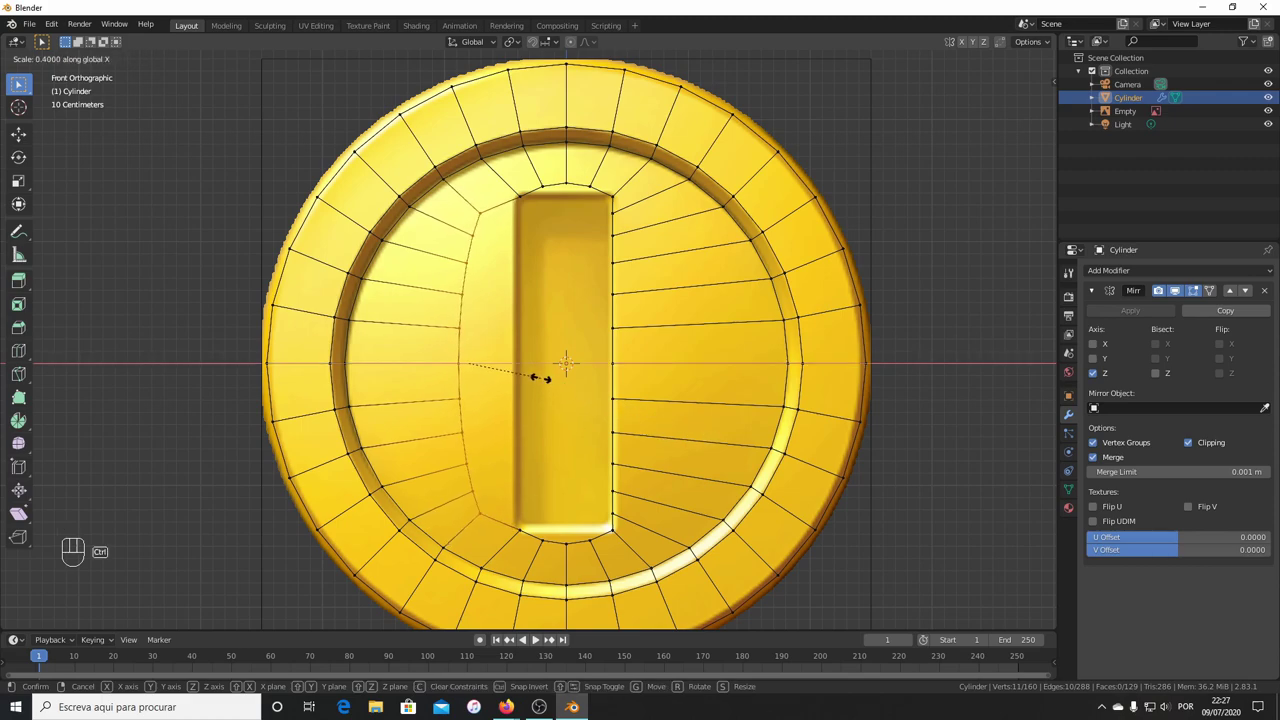
scroll(down, 3)
scroll(down, 3)
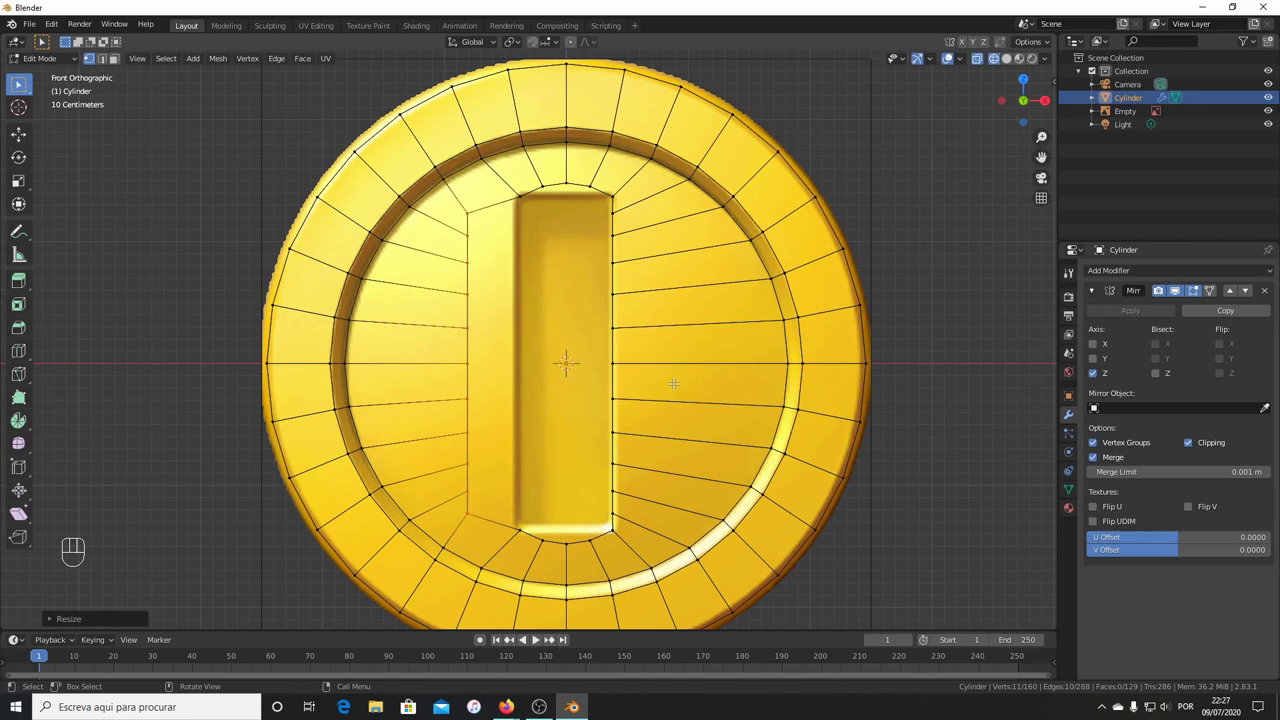
key(ctrl+z)
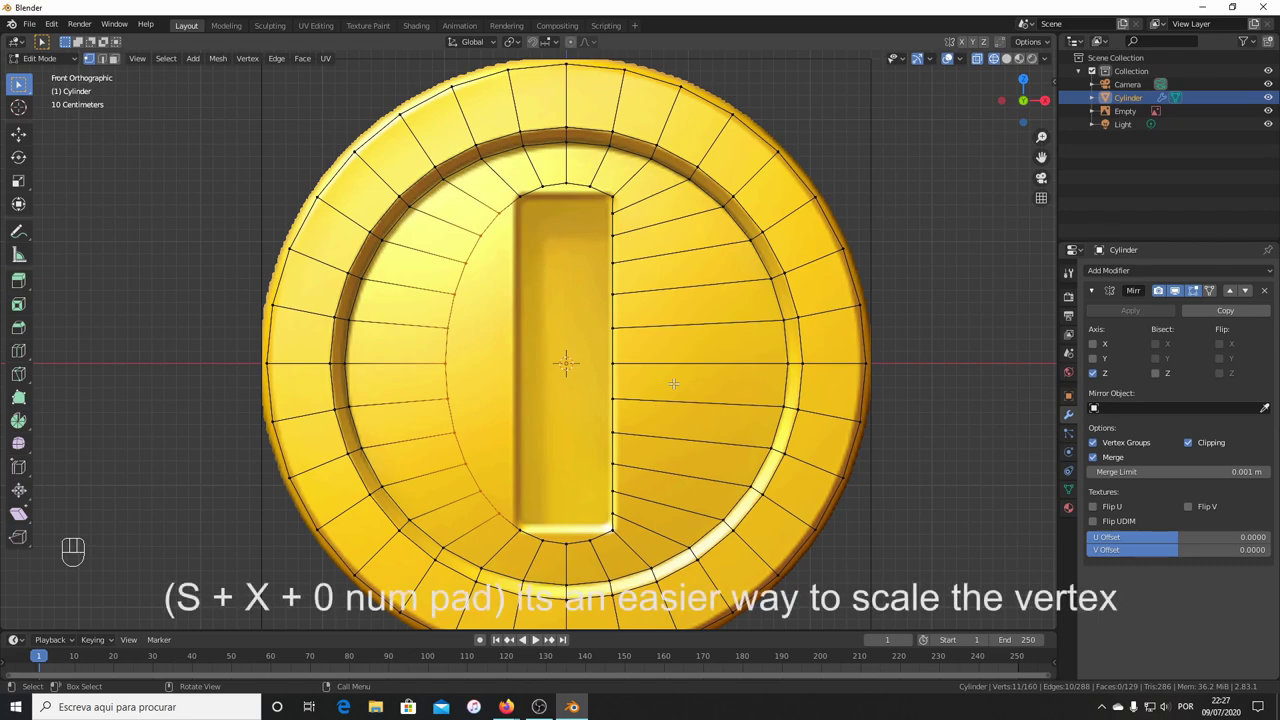
key(s)
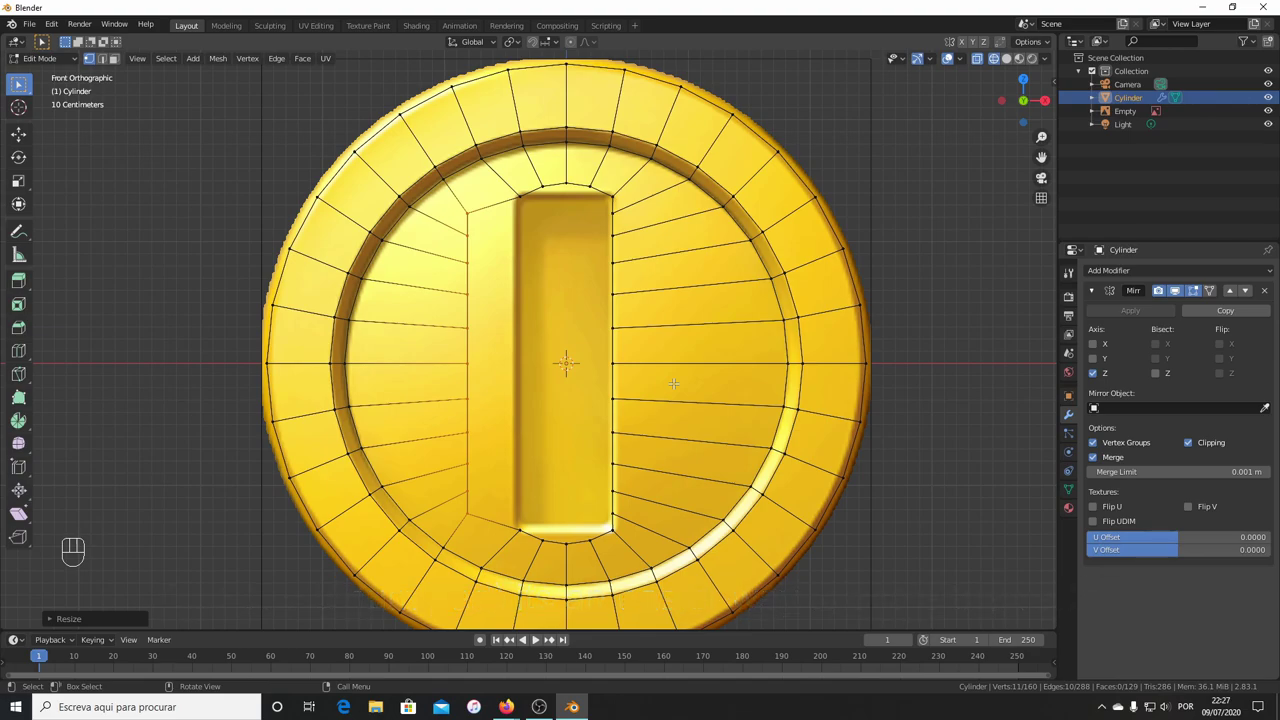
Move and scale the vertex rows beside the slot so they line up with its sides.
key(g)
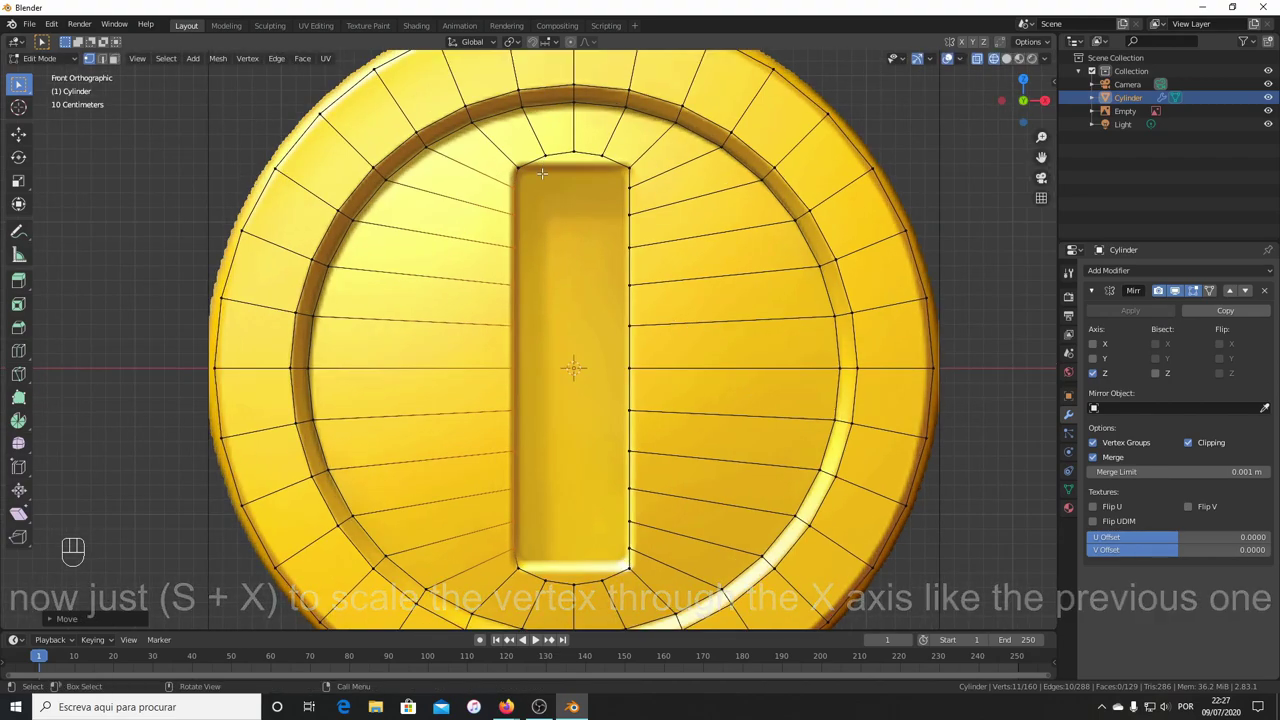
key(g)
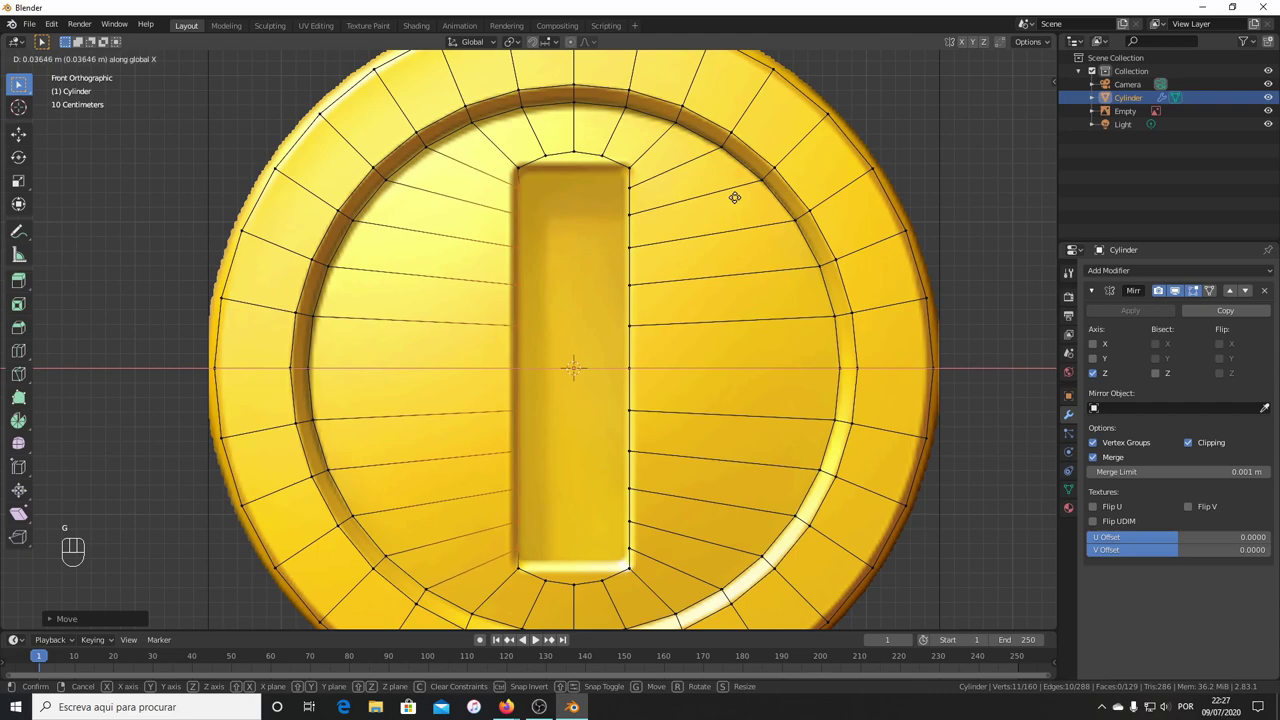
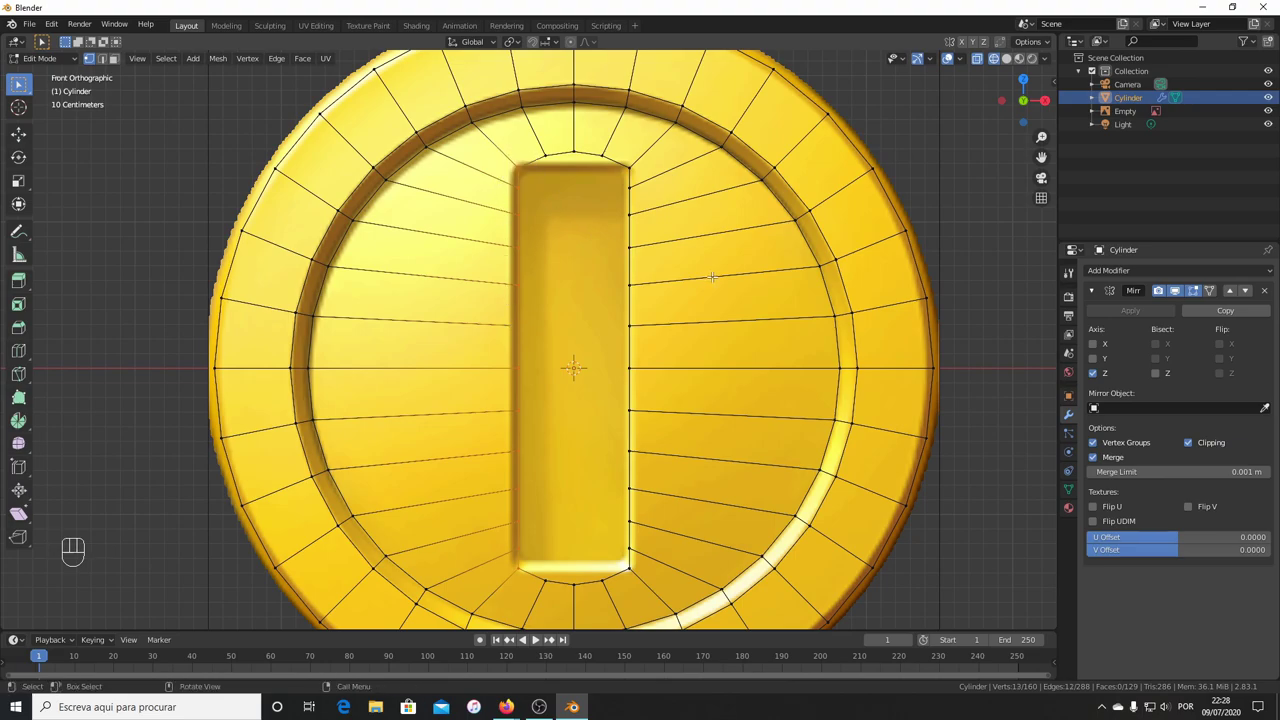
key(g)
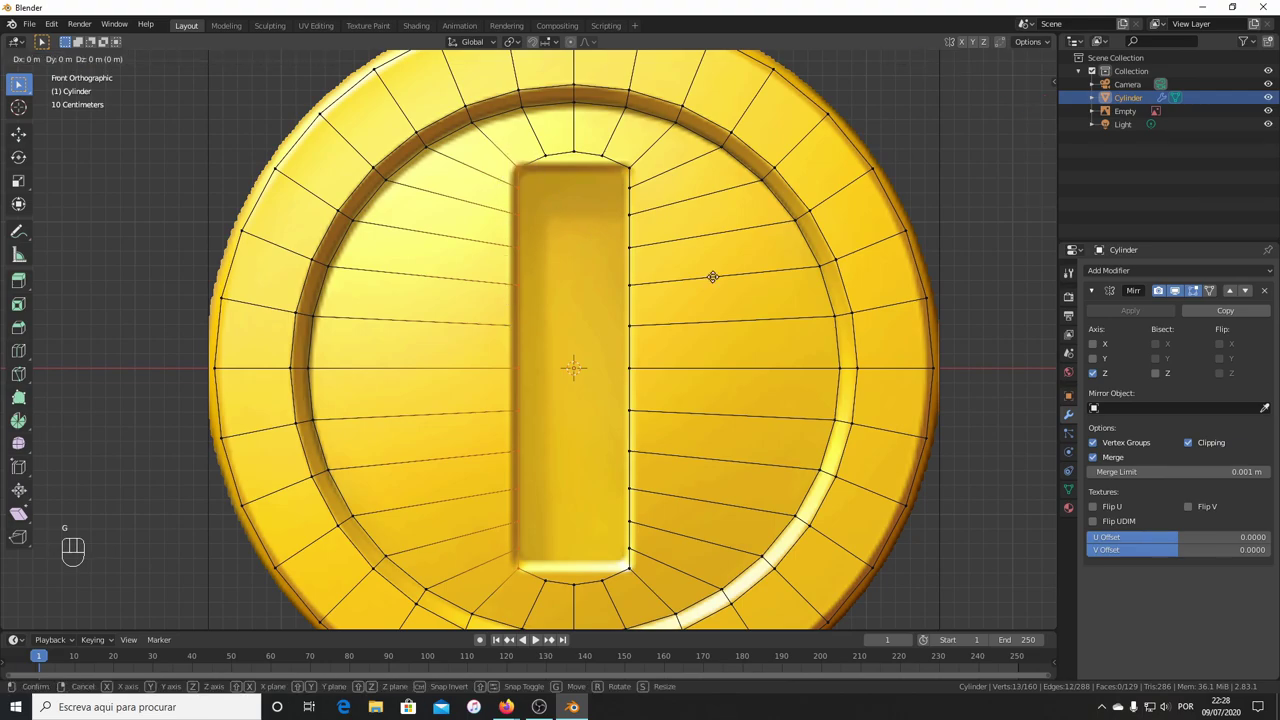
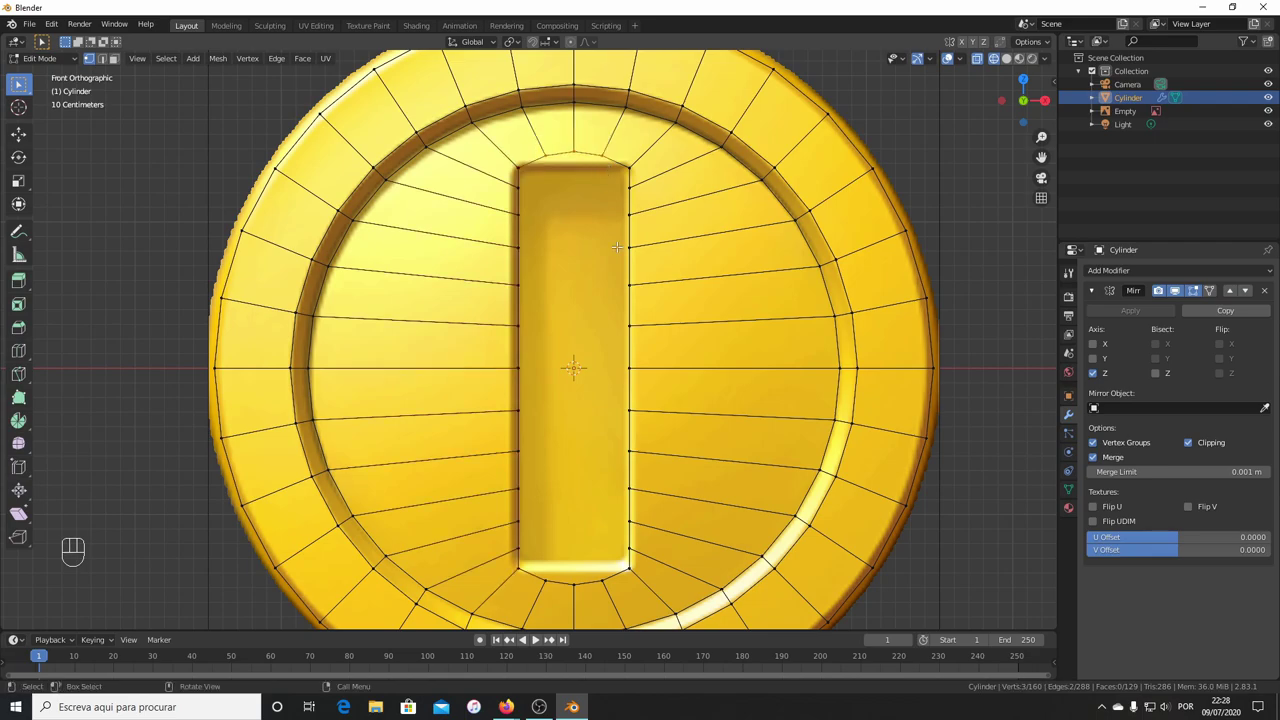
key(s)
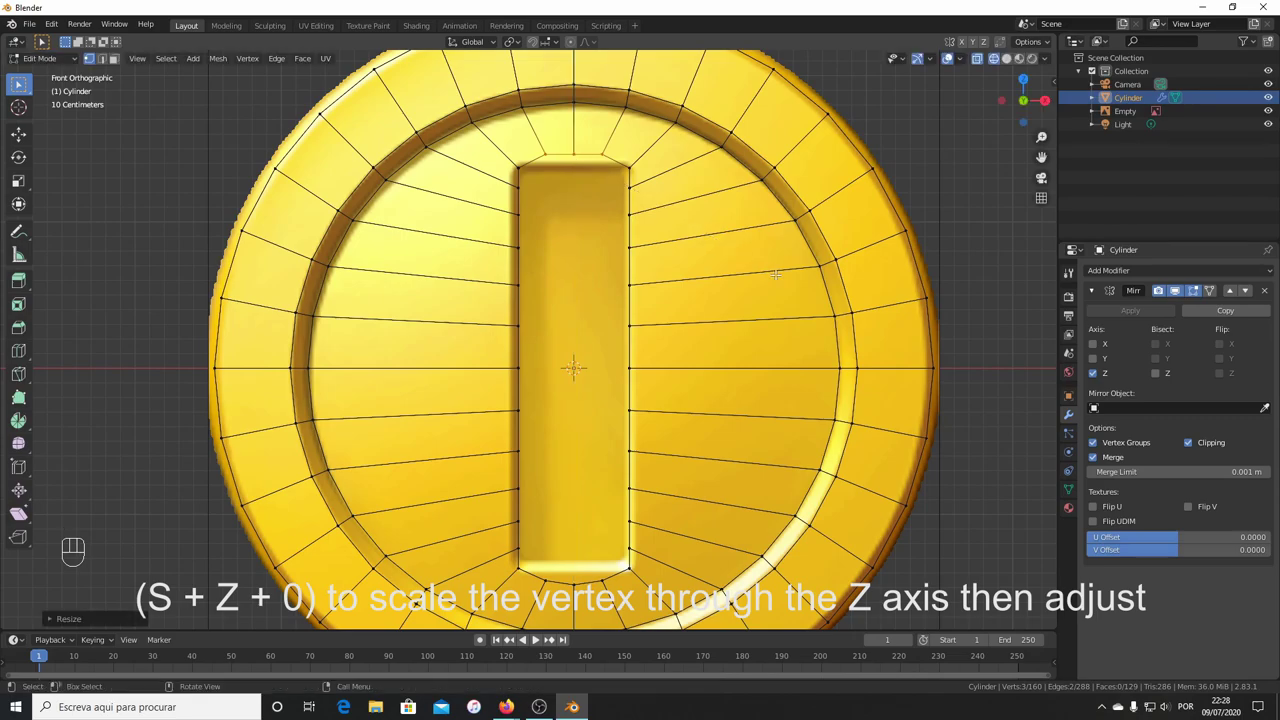
key(g)
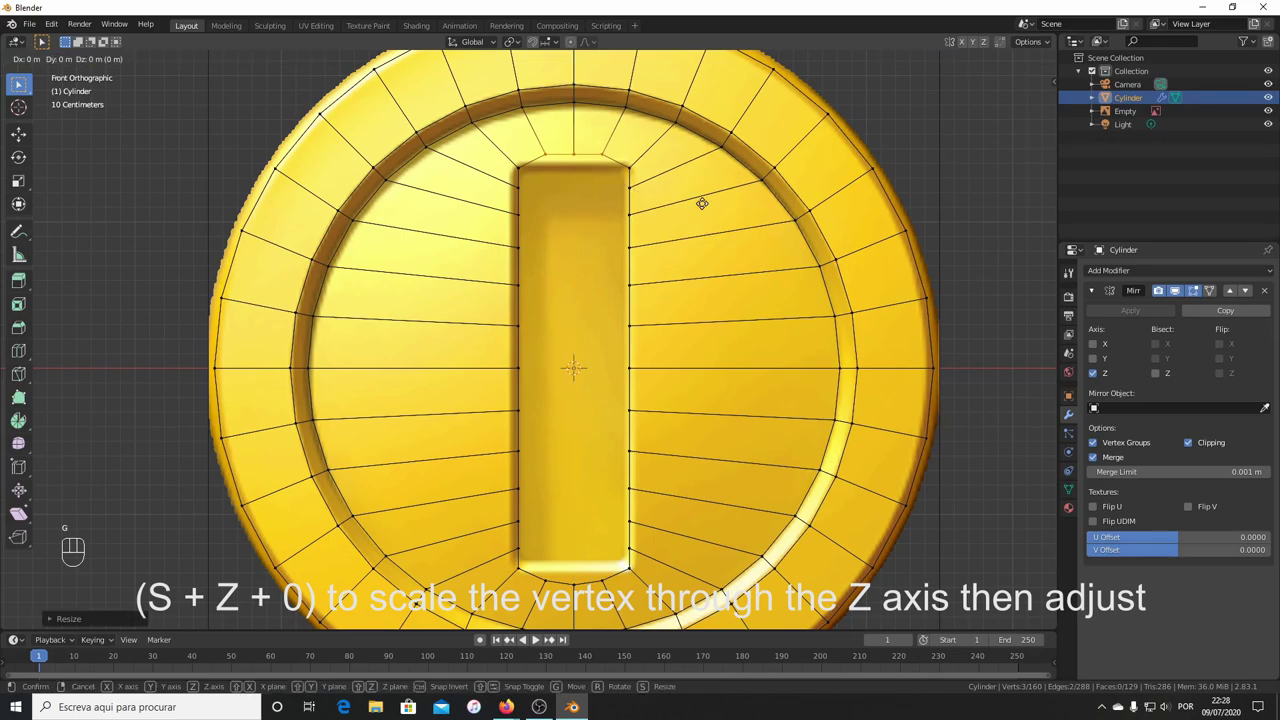
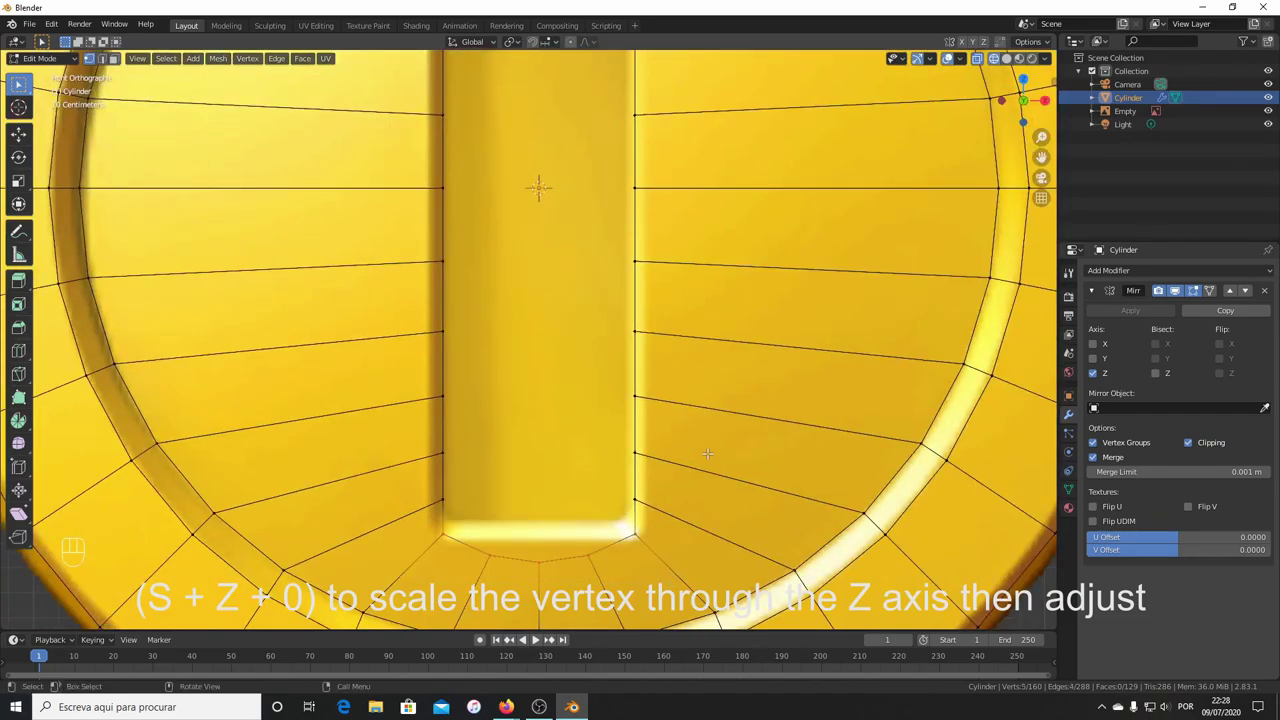
Flatten the vertex row below the slot, position it and widen it to the slot's width.
key(s)
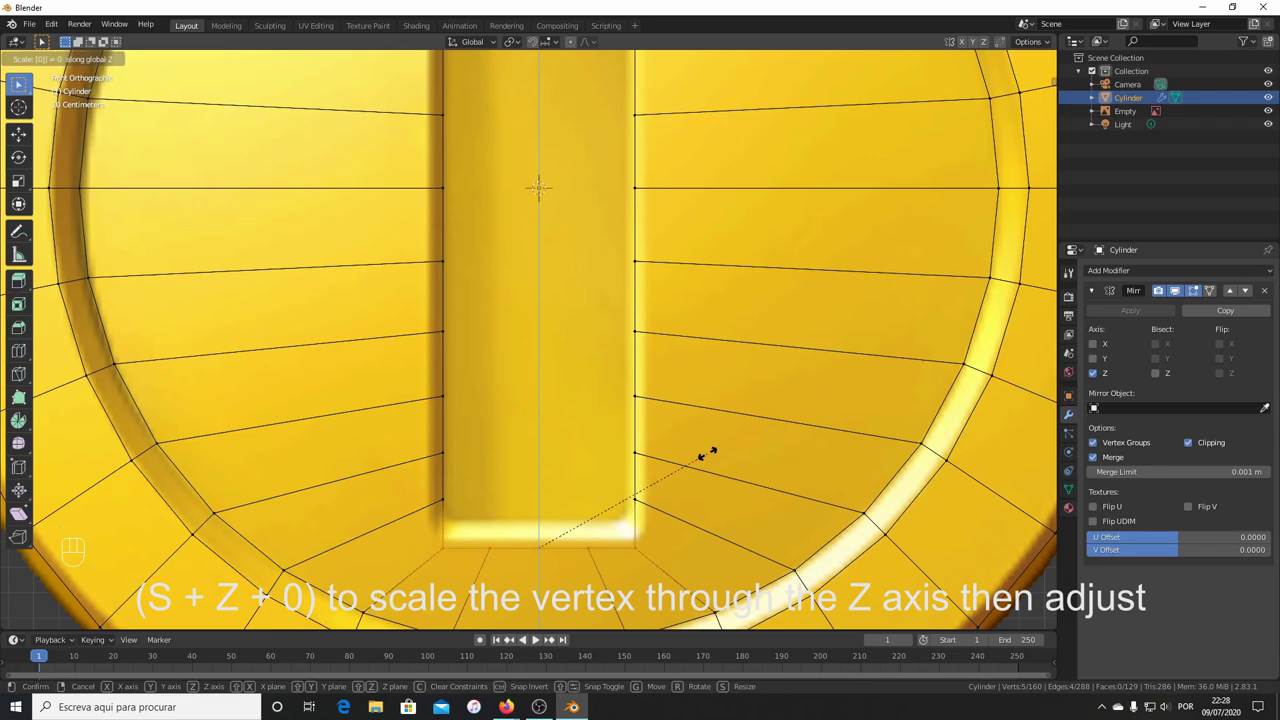
key(g)
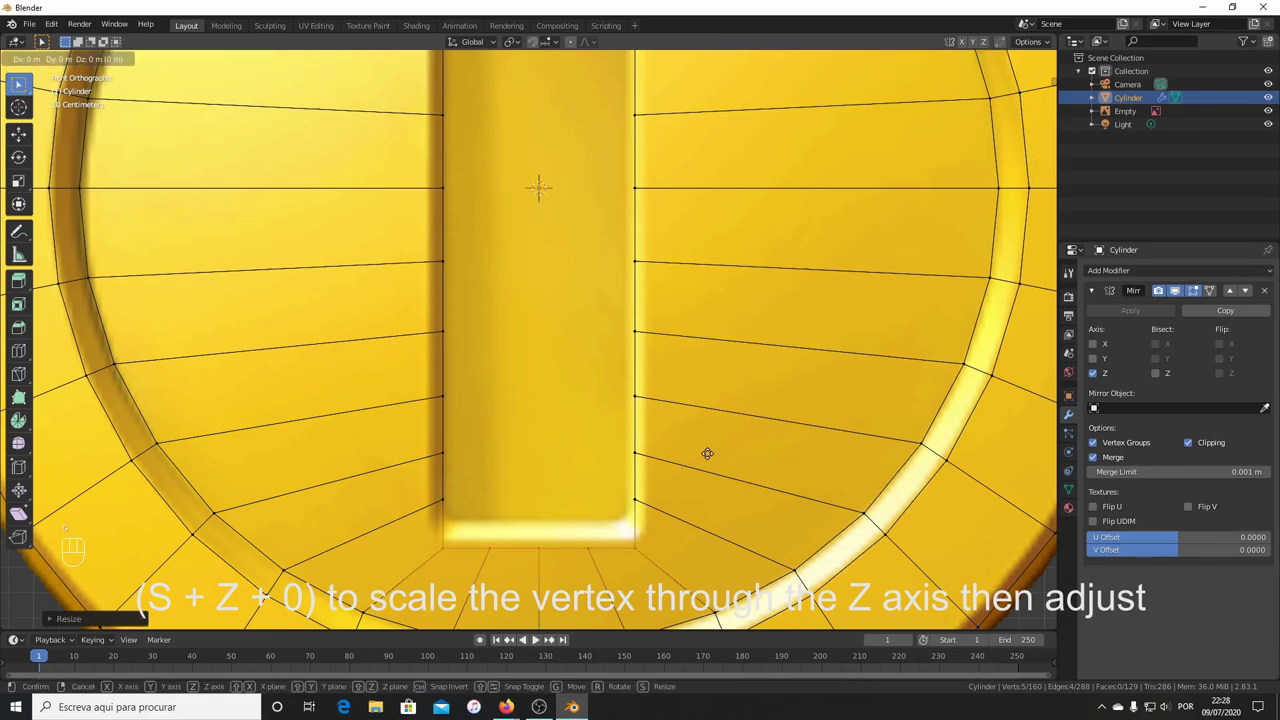
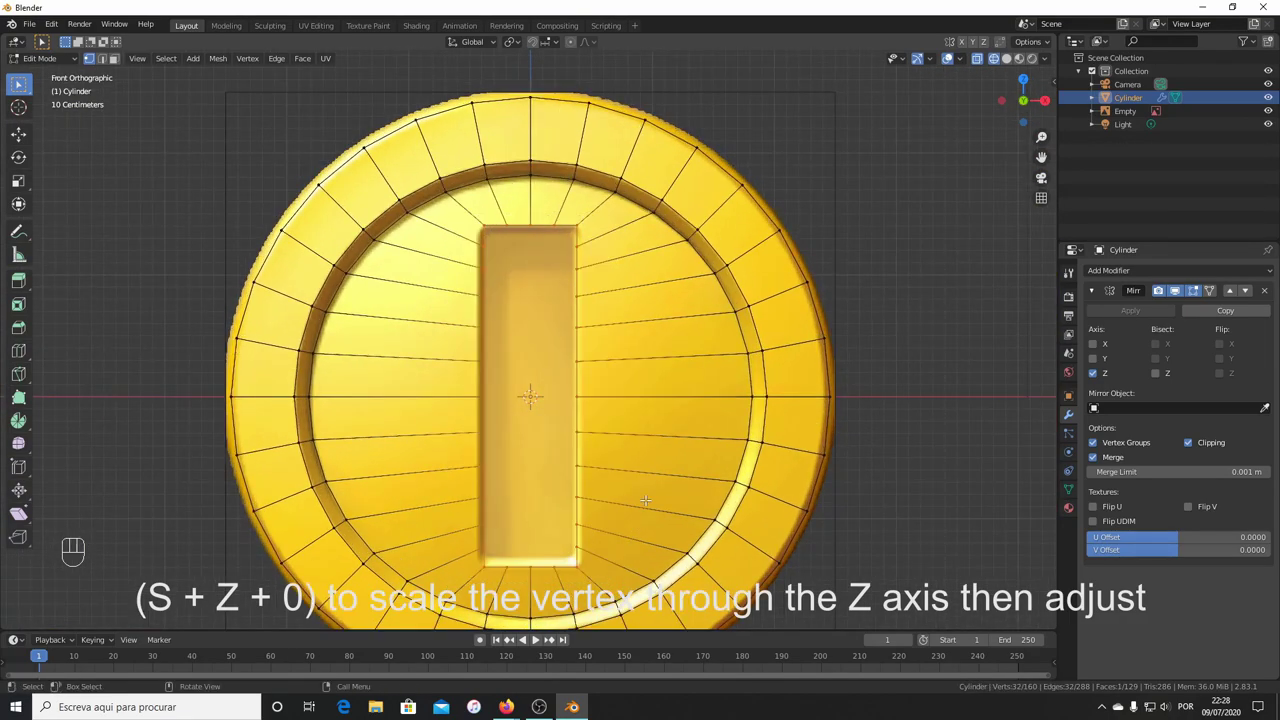
key(s)
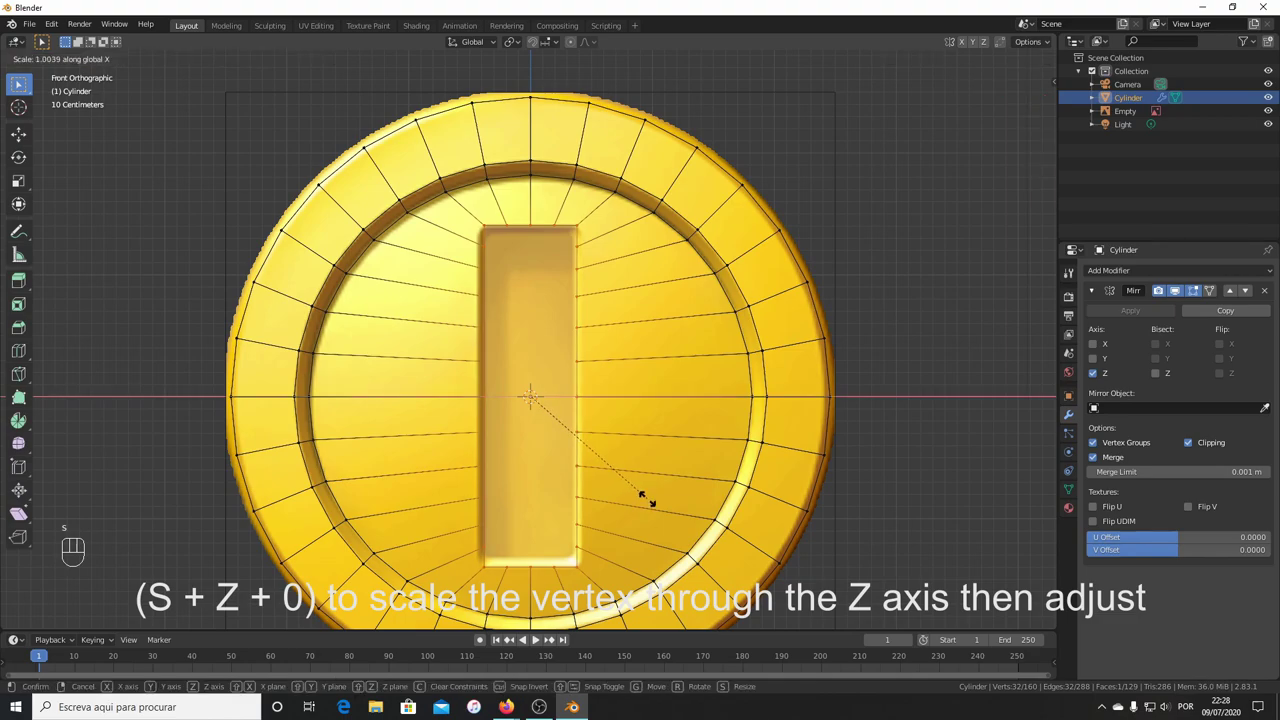
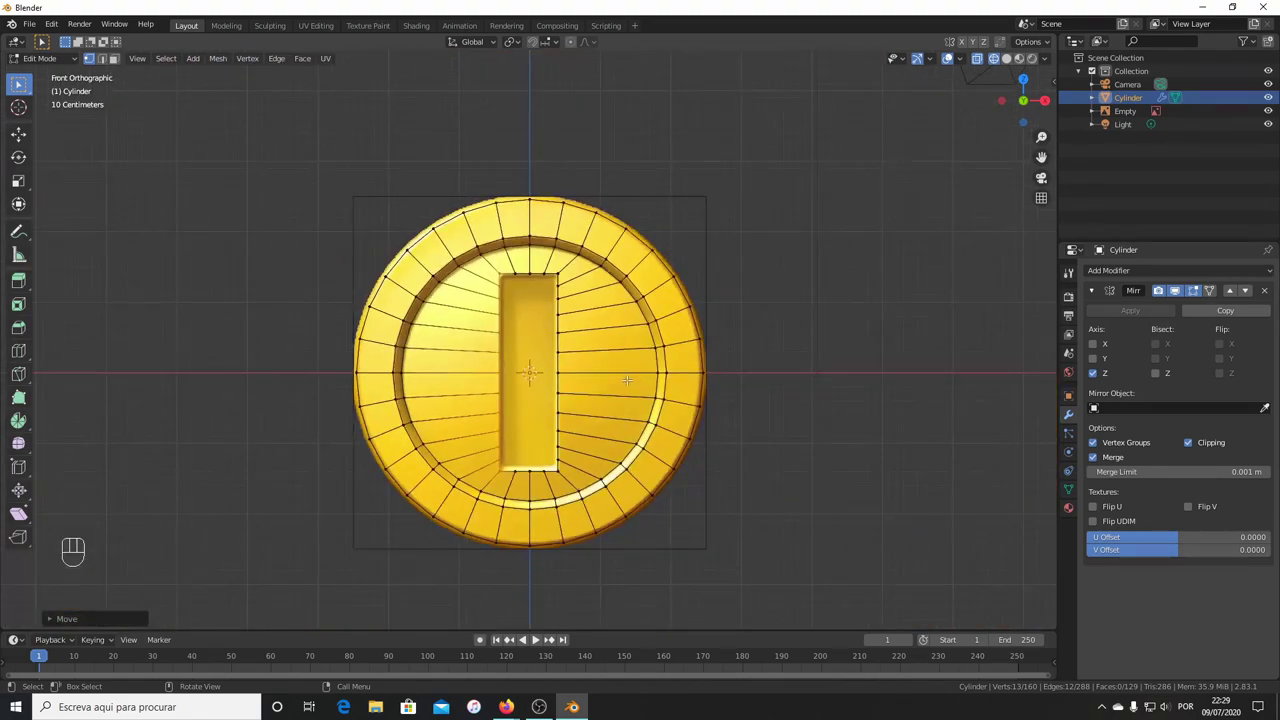
key(ctrl+z)
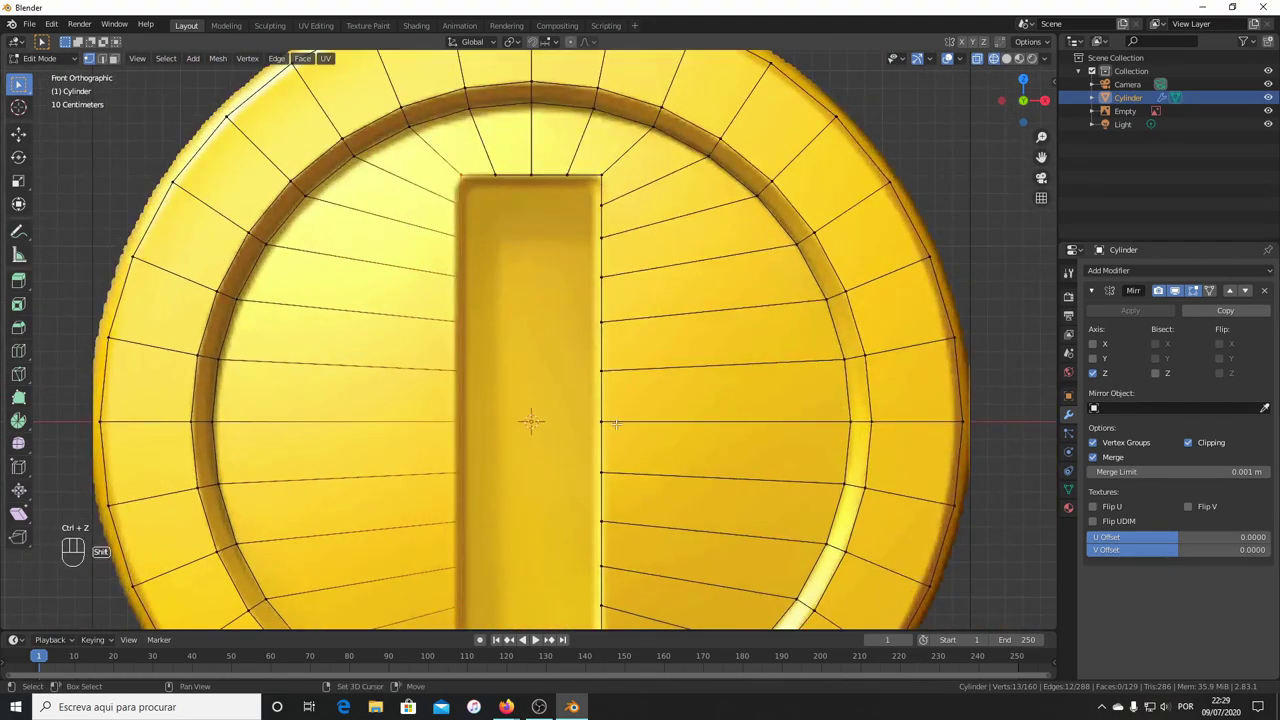
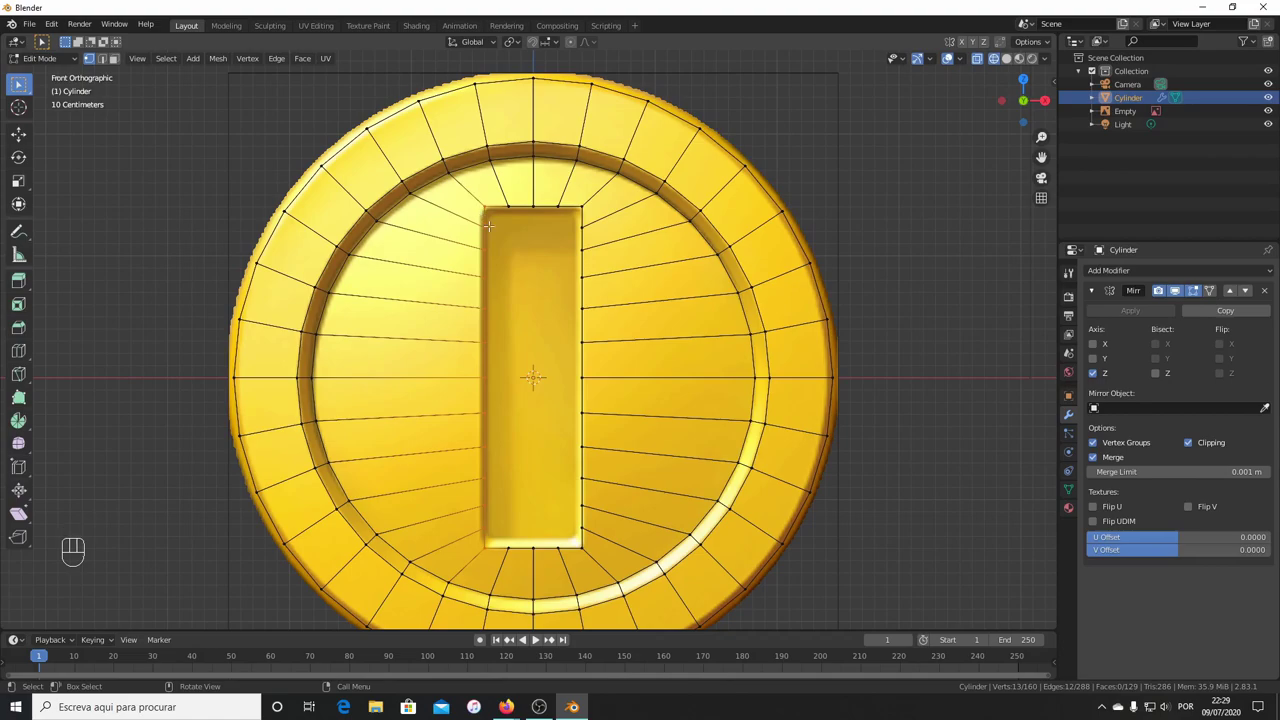
key(Tab)
key(Tab)
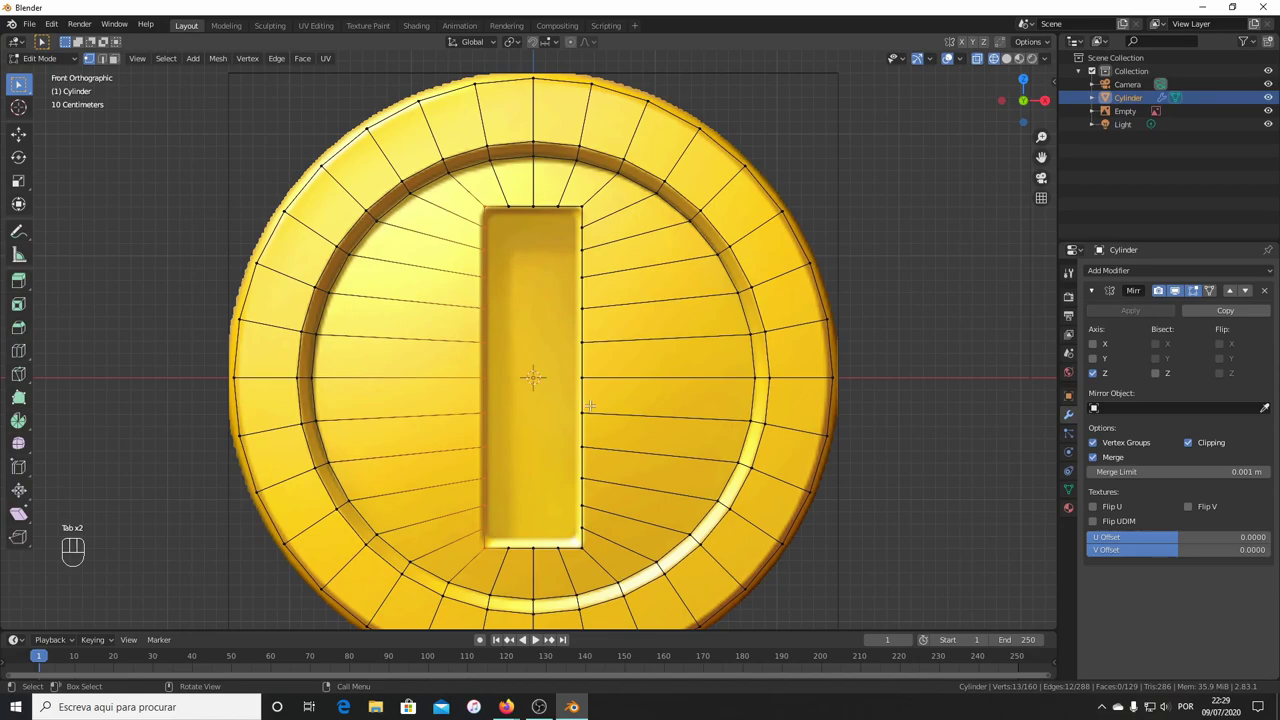
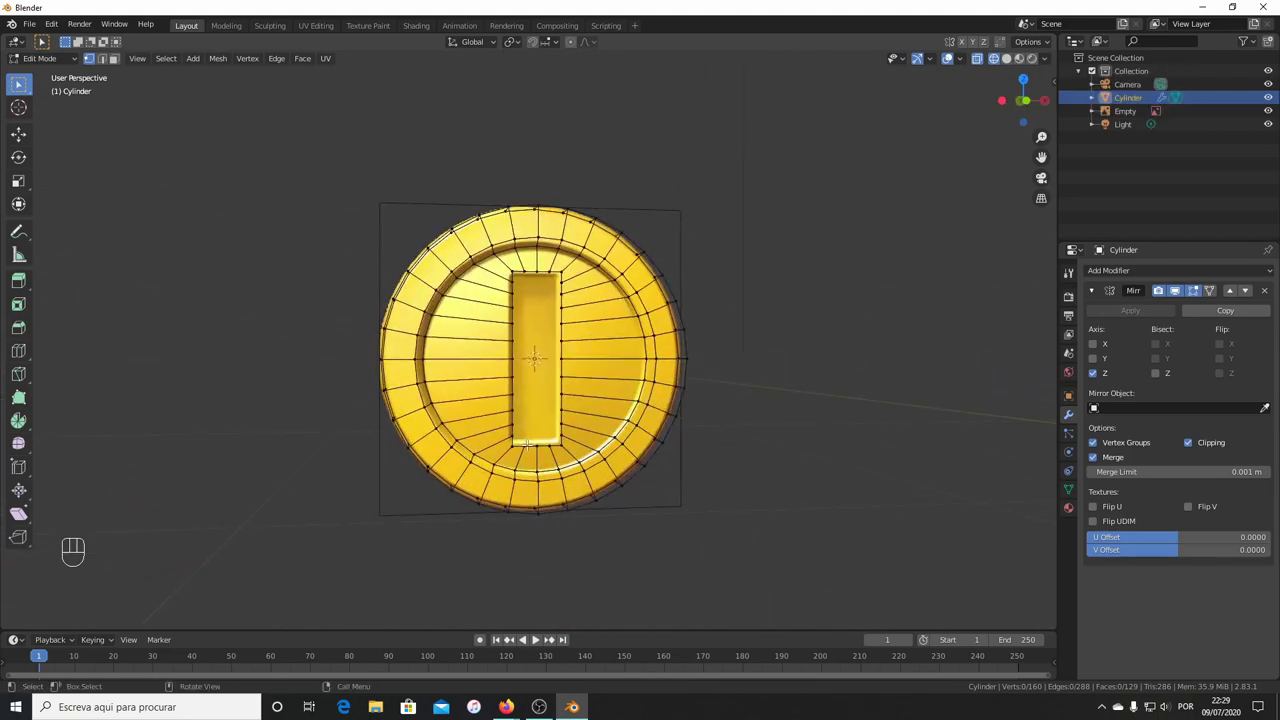
View the coin from above in wireframe and extrude the slot face along its thickness.
key(z)
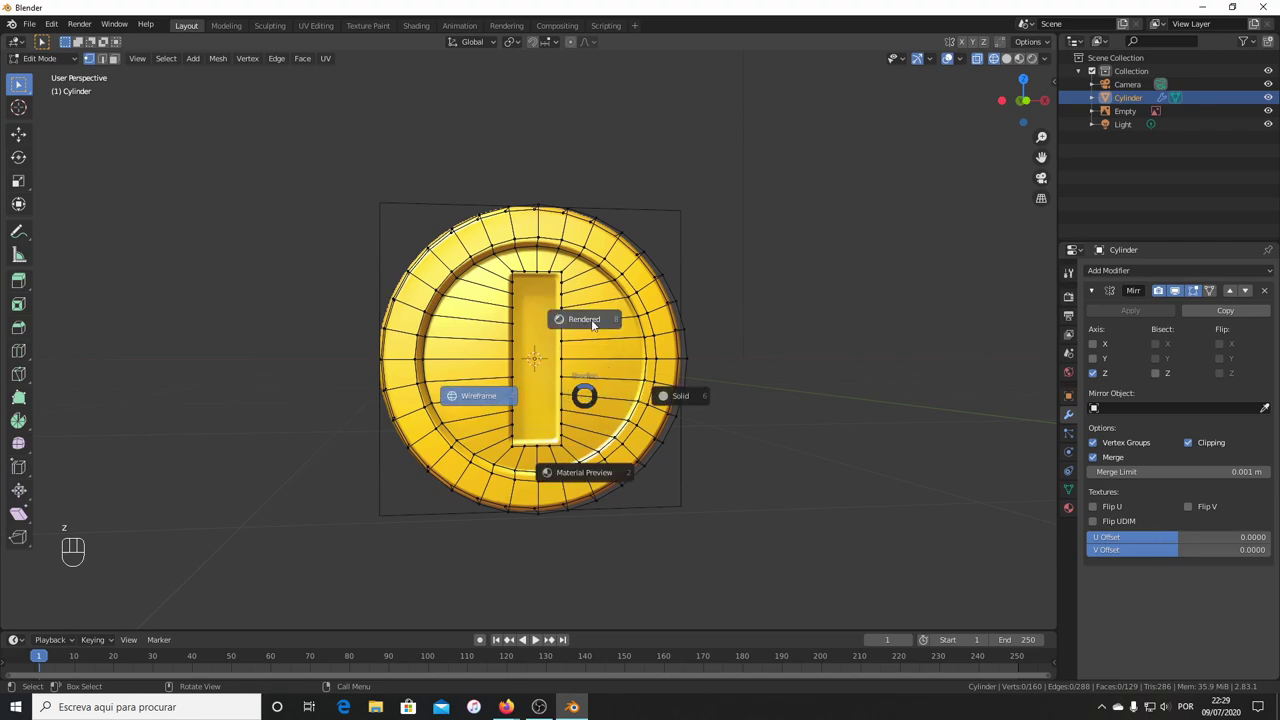
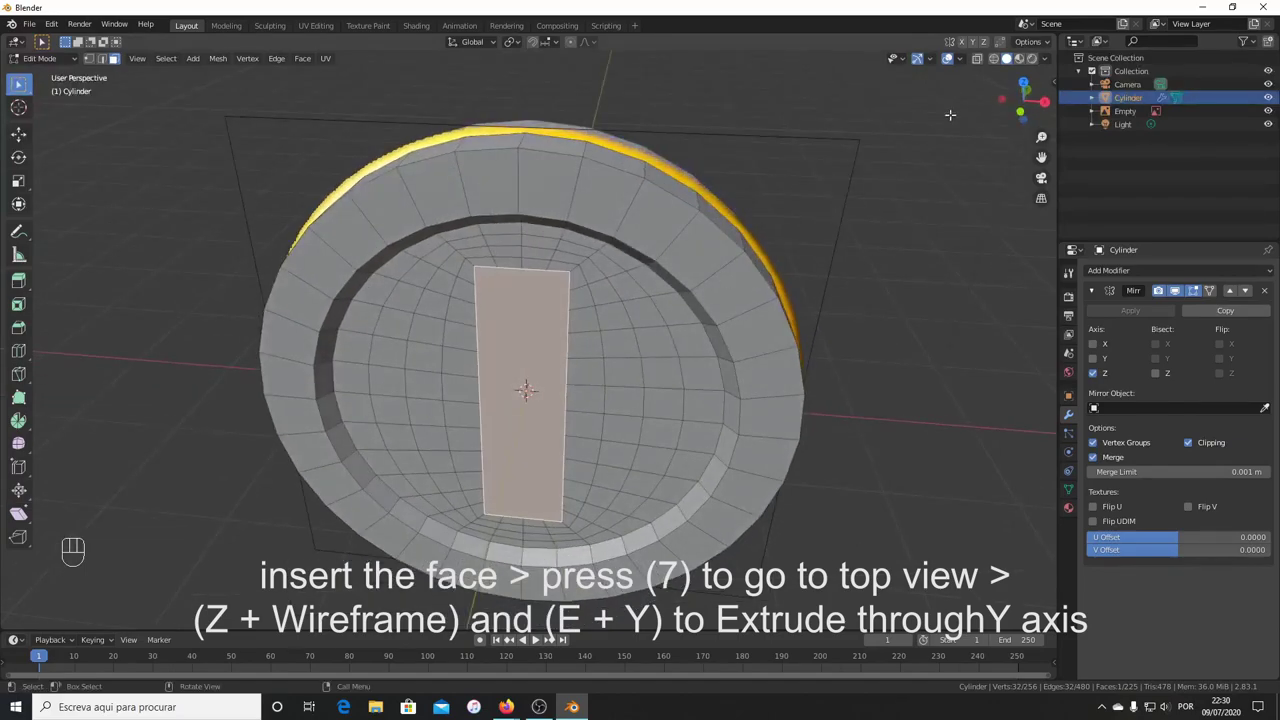
key(KP_7)
key(z)
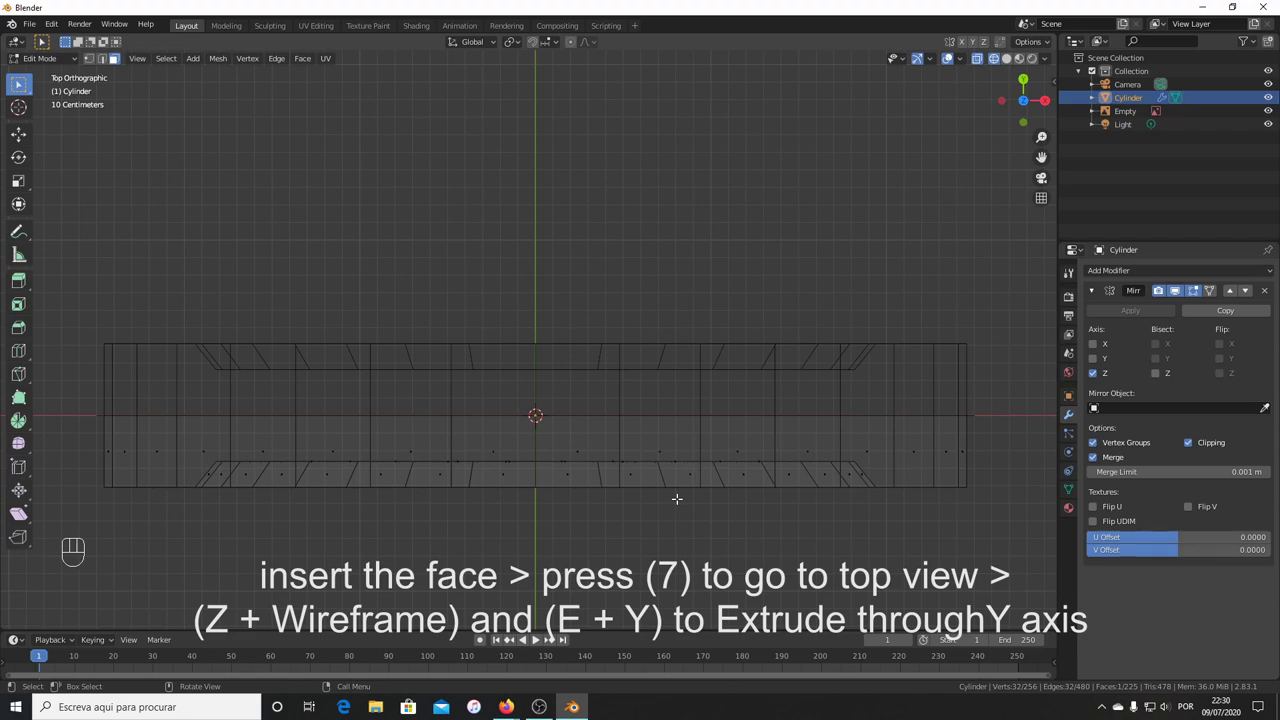
key(e)
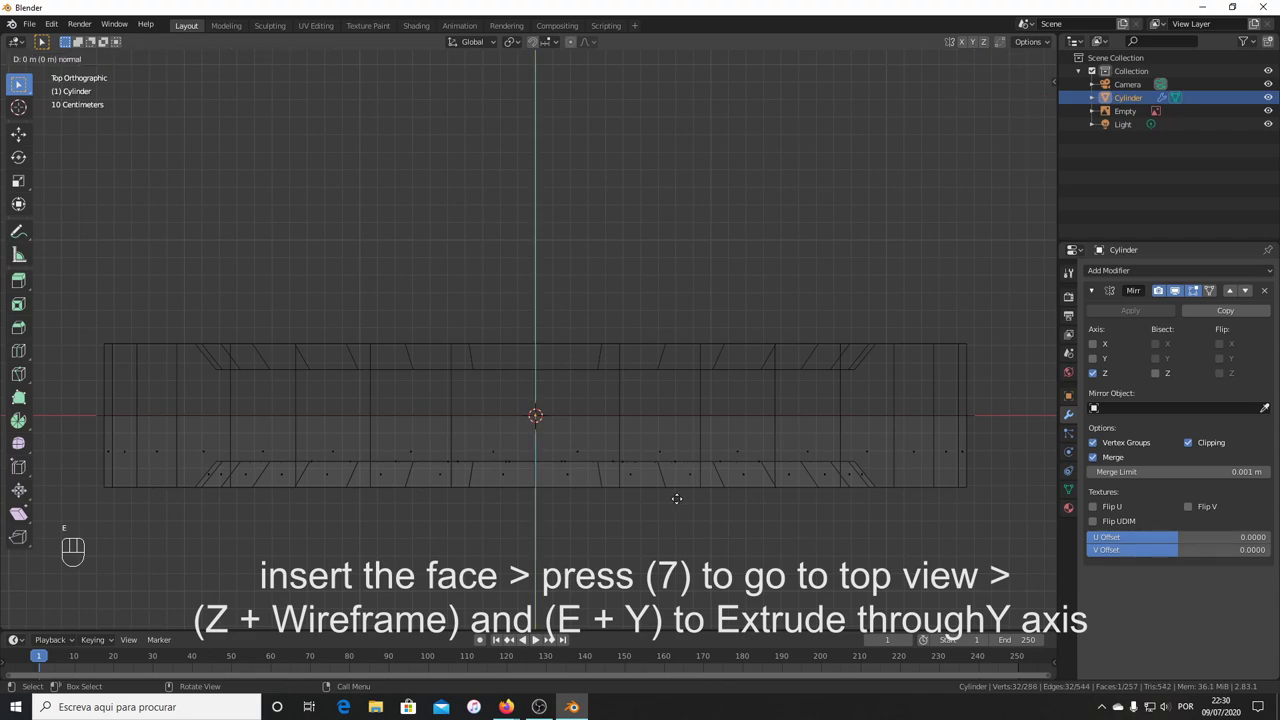
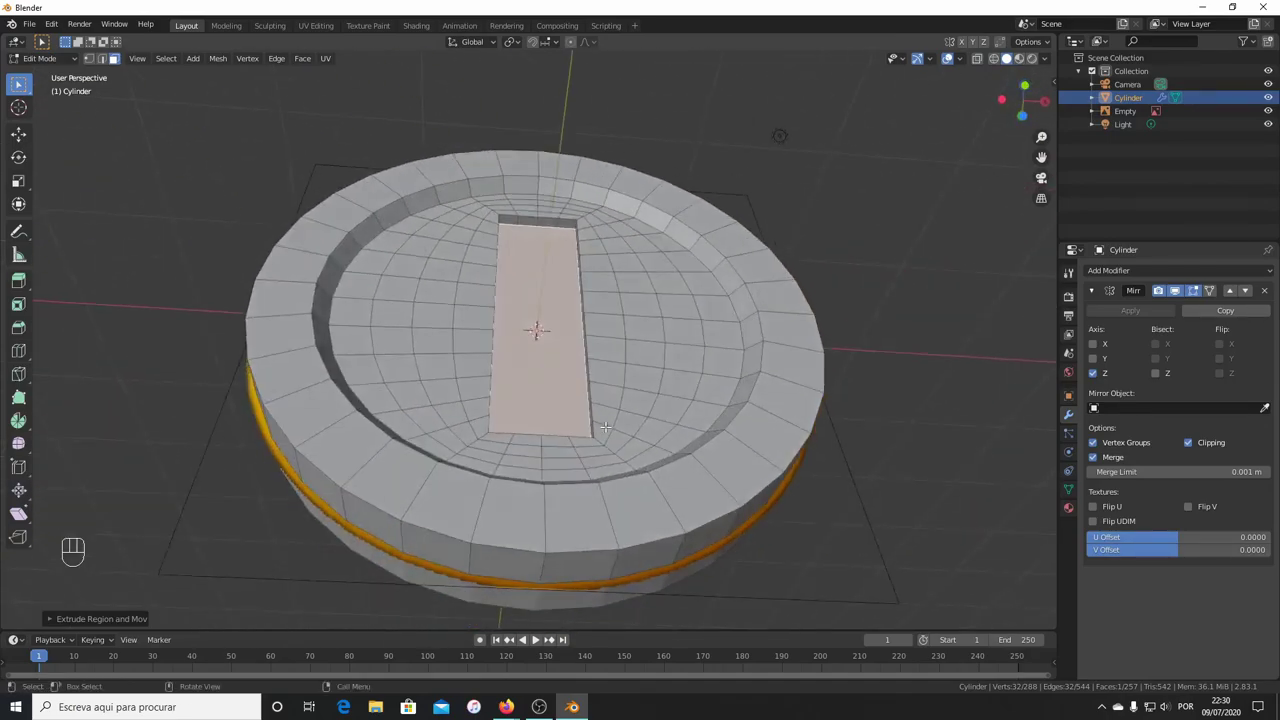
key(Tab)
drag(563, 352, 695, 402)
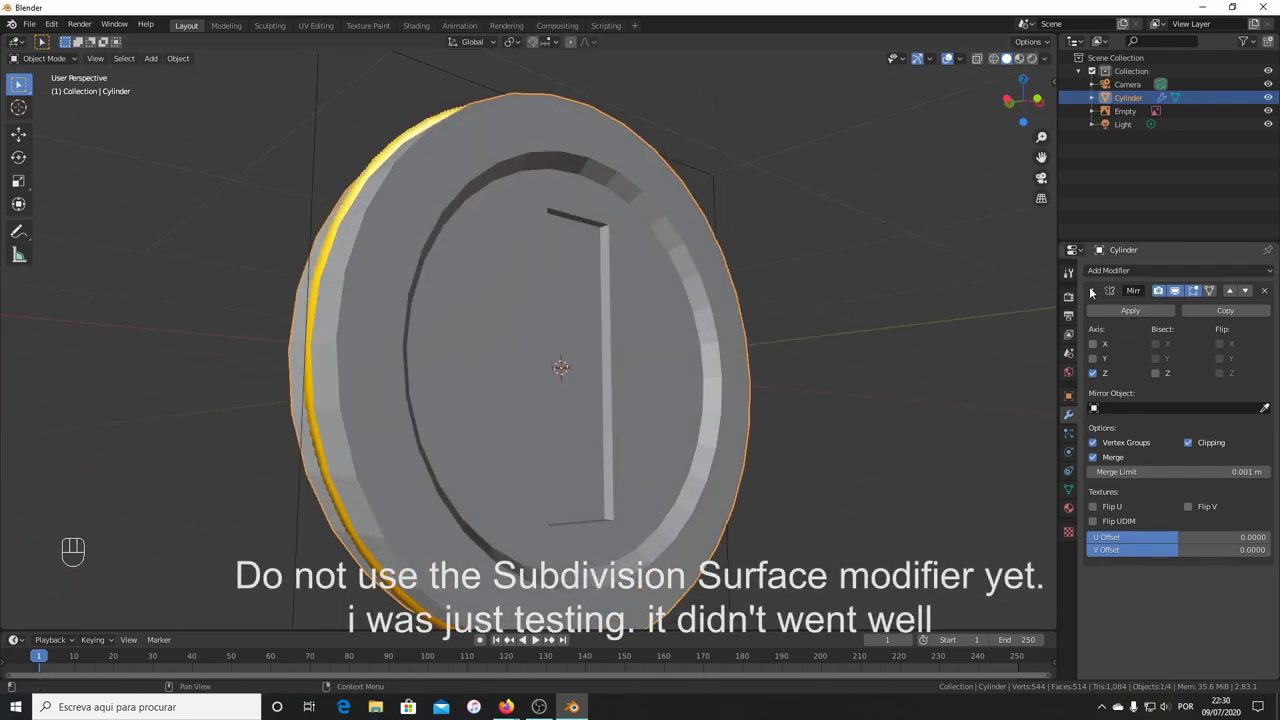
click(1096, 297)
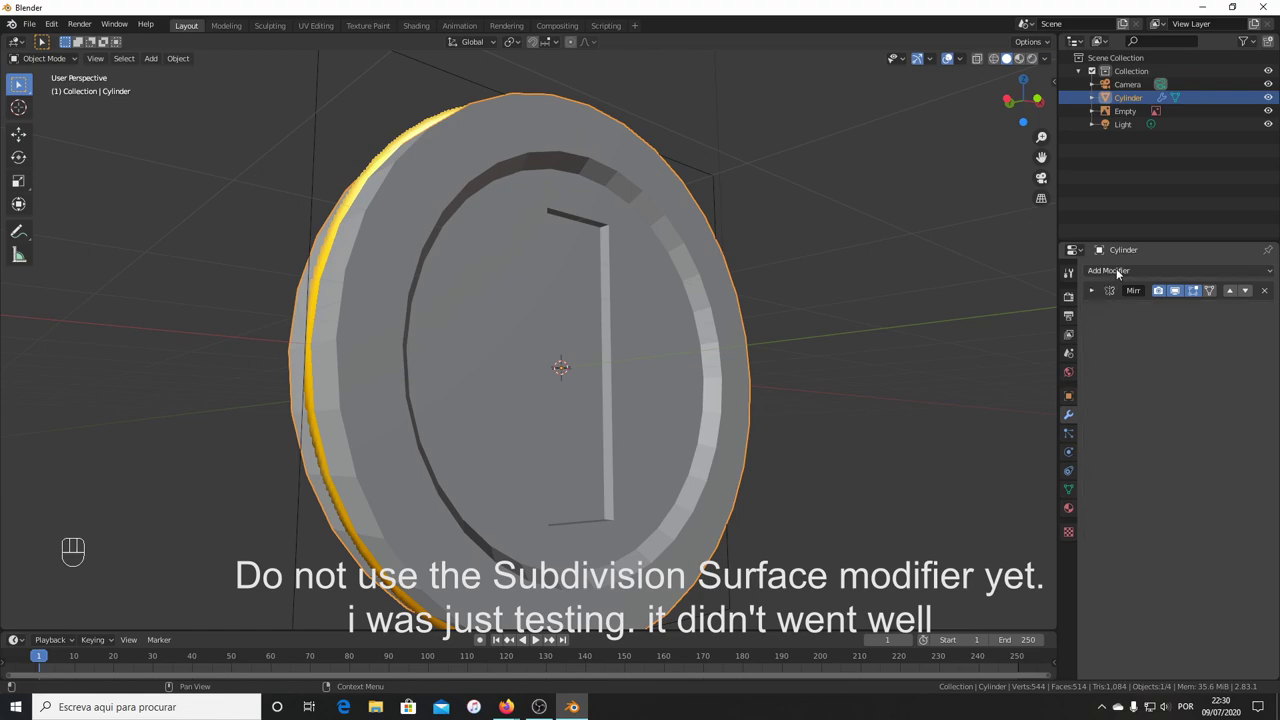
drag(1105, 273, 1025, 494)
drag(909, 467, 805, 481)
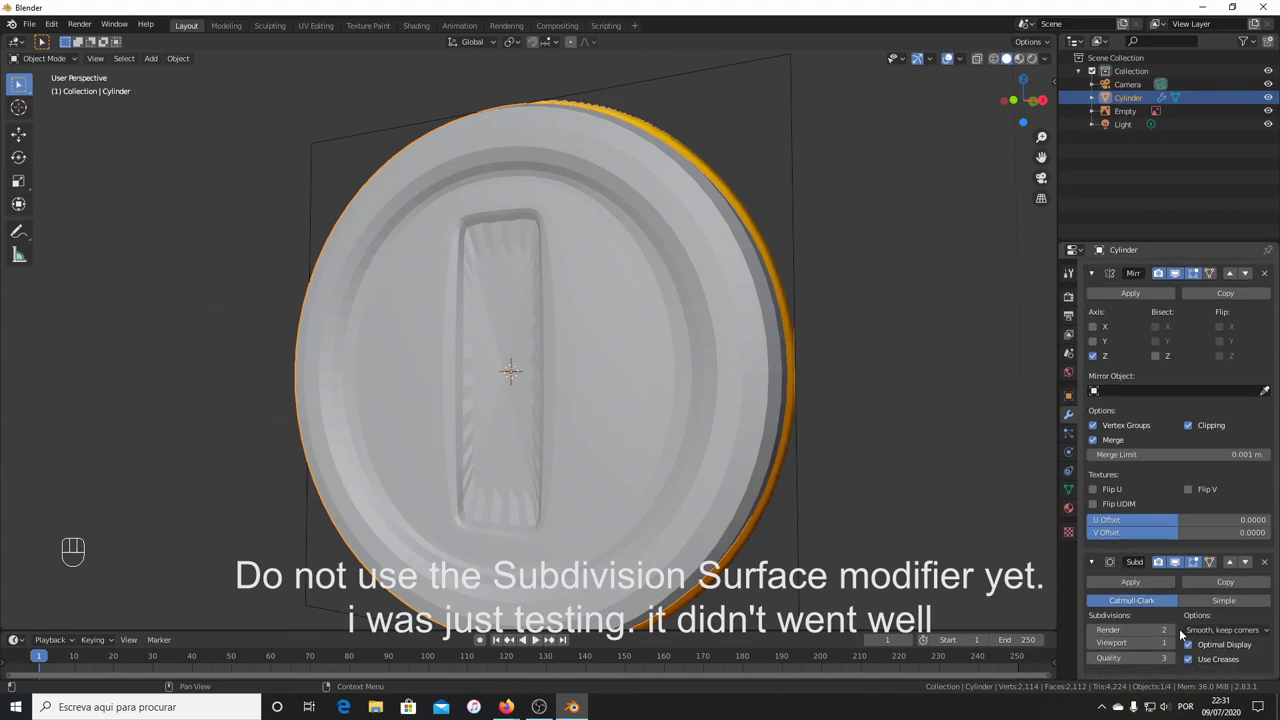
drag(1173, 633, 1172, 645)
click(1172, 645)
drag(600, 401, 666, 423)
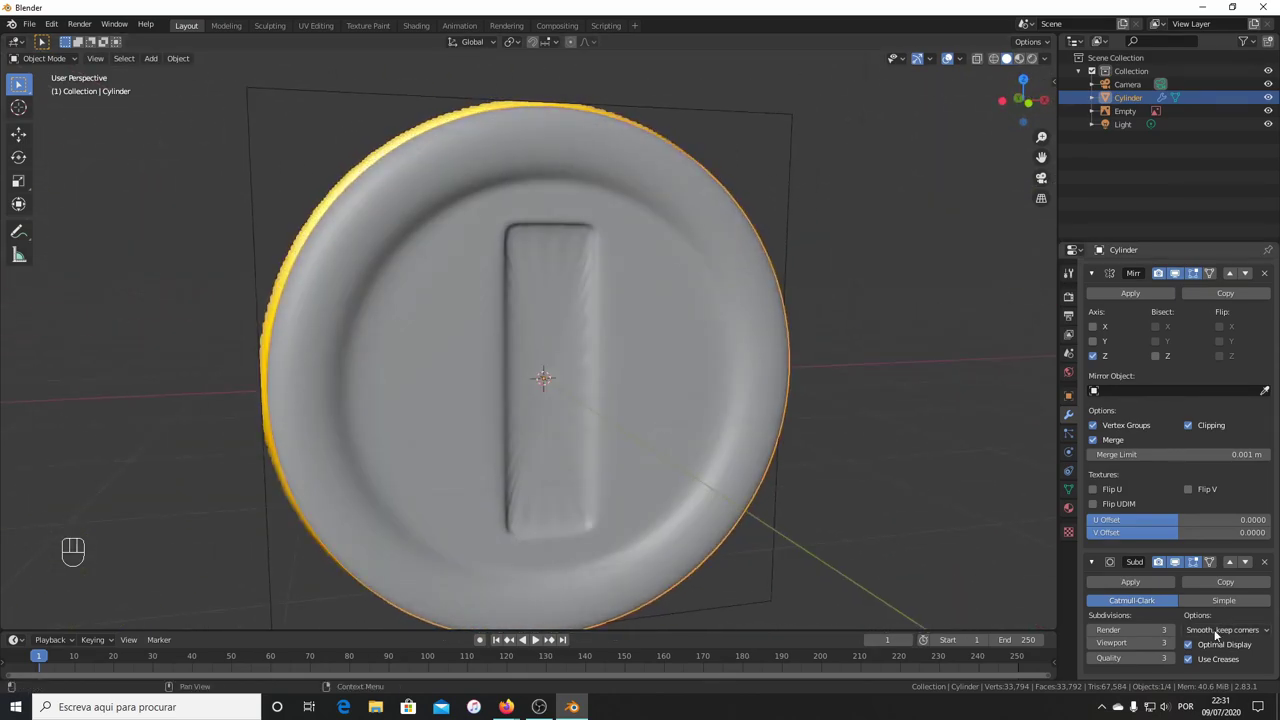
click(1267, 572)
drag(721, 477, 633, 468)
drag(587, 424, 601, 269)
click(617, 239)
click(687, 214)
right_click(687, 214)
drag(597, 311, 664, 309)
key(ctrl+z)
drag(619, 328, 621, 327)
drag(614, 320, 579, 258)
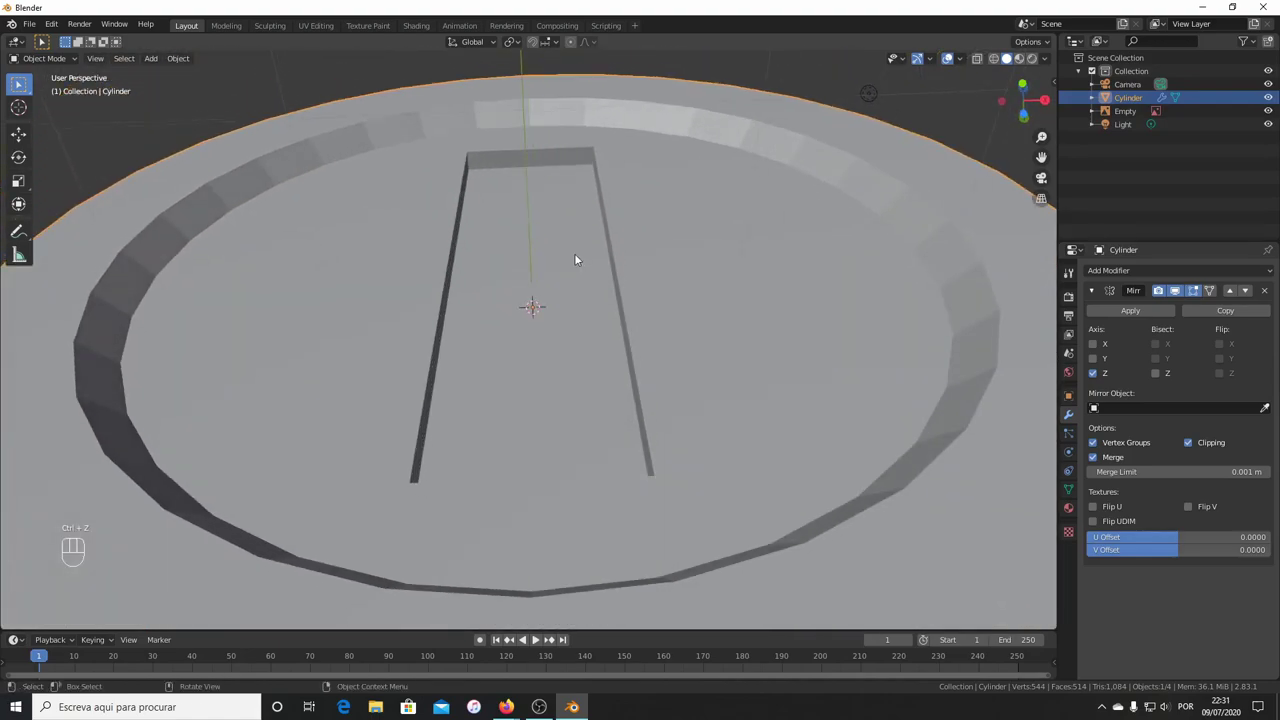
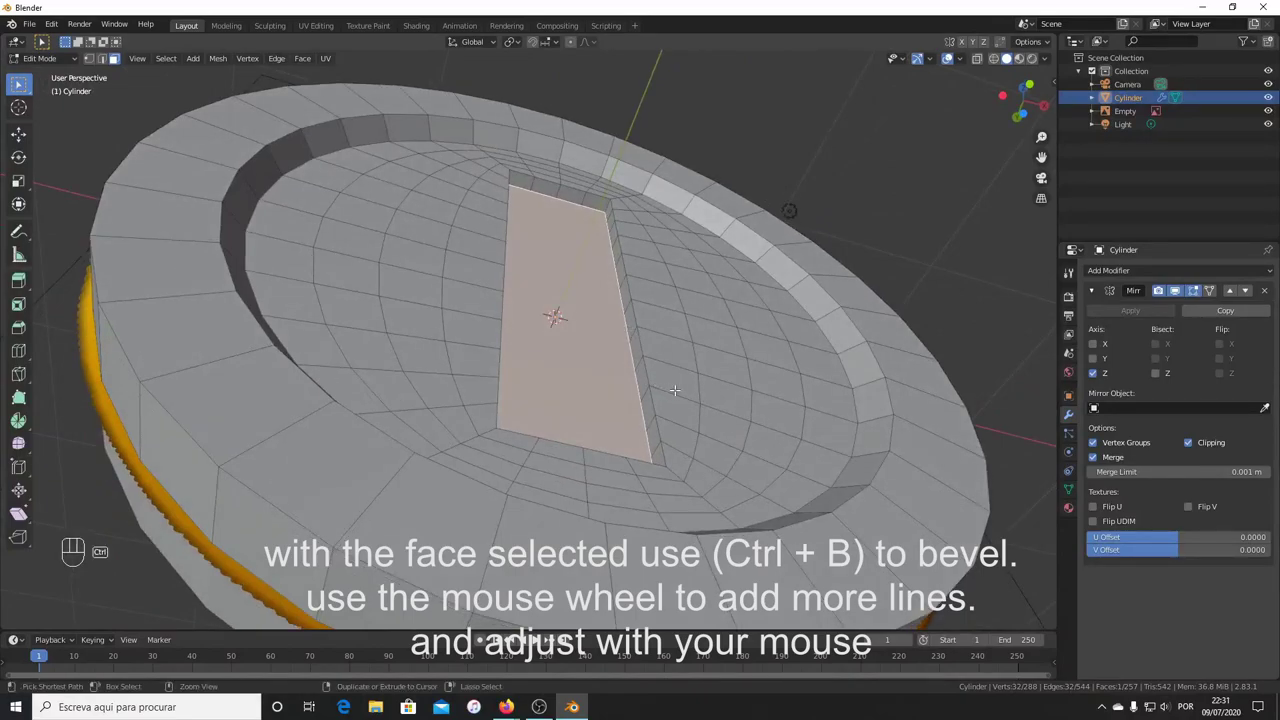
Bevel the slot face's outline and its outer edge loop into narrow crisp loops.
key(ctrl+b)
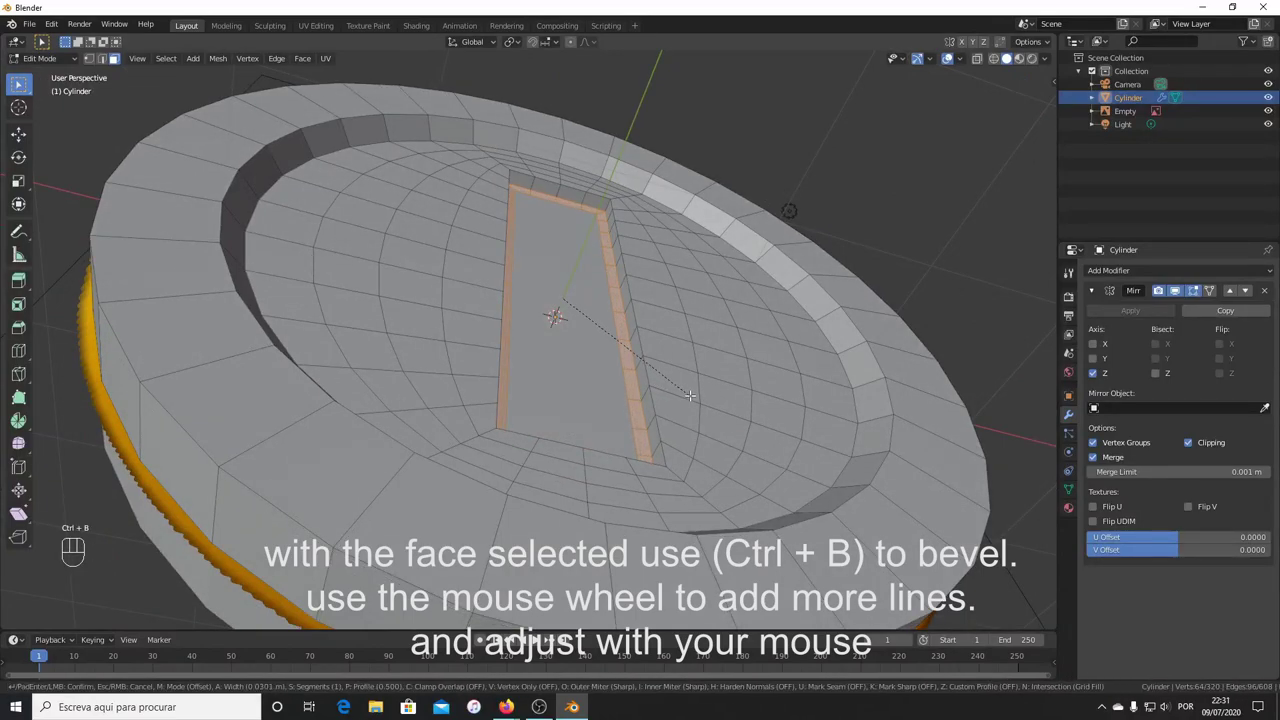
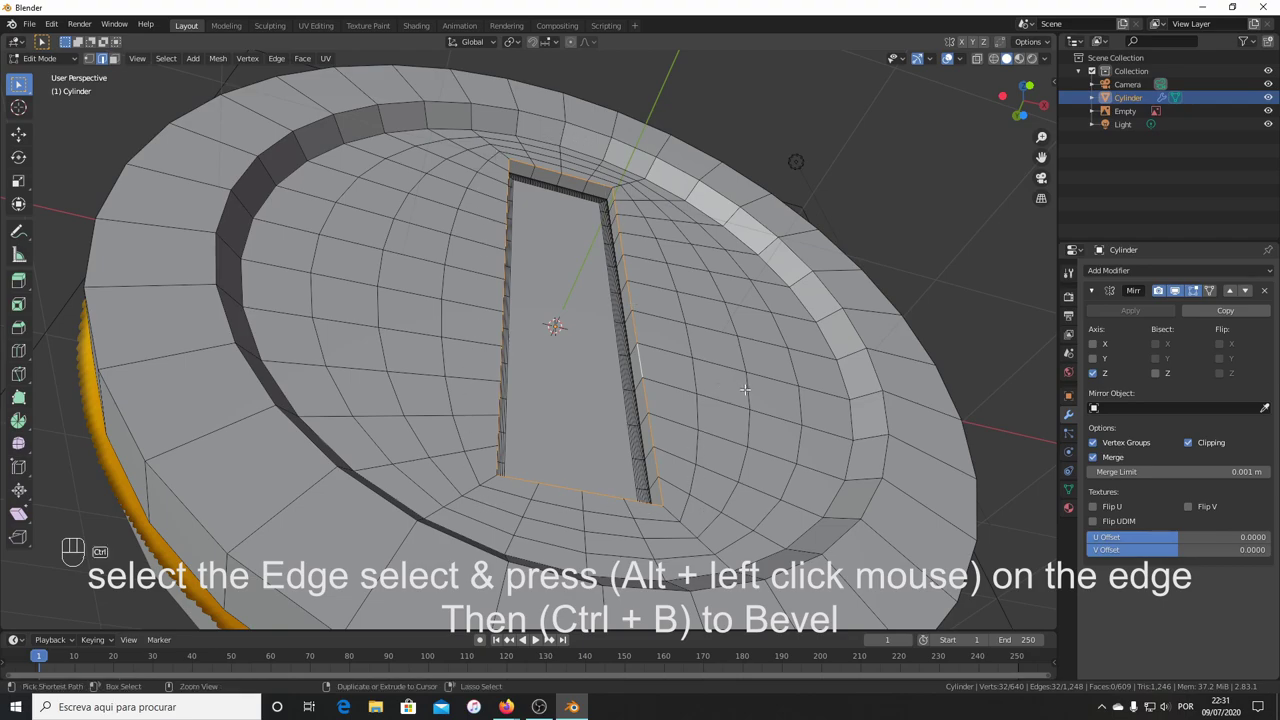
key(ctrl+b)
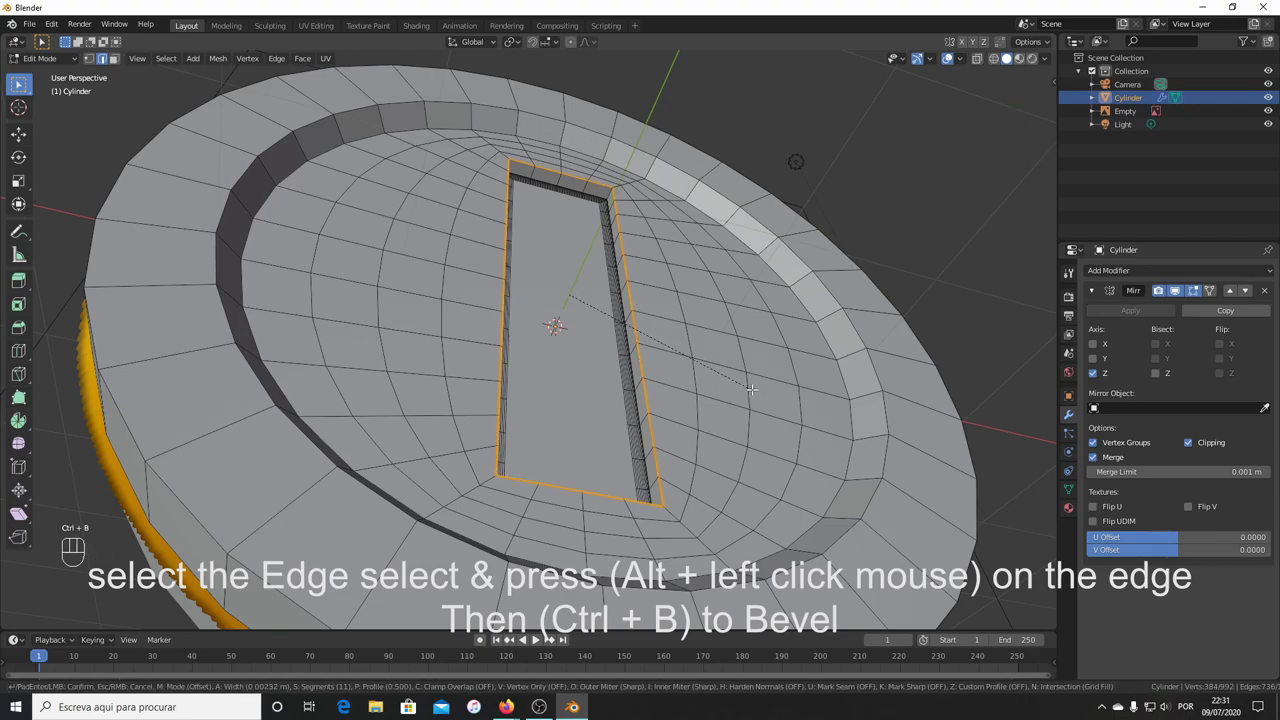
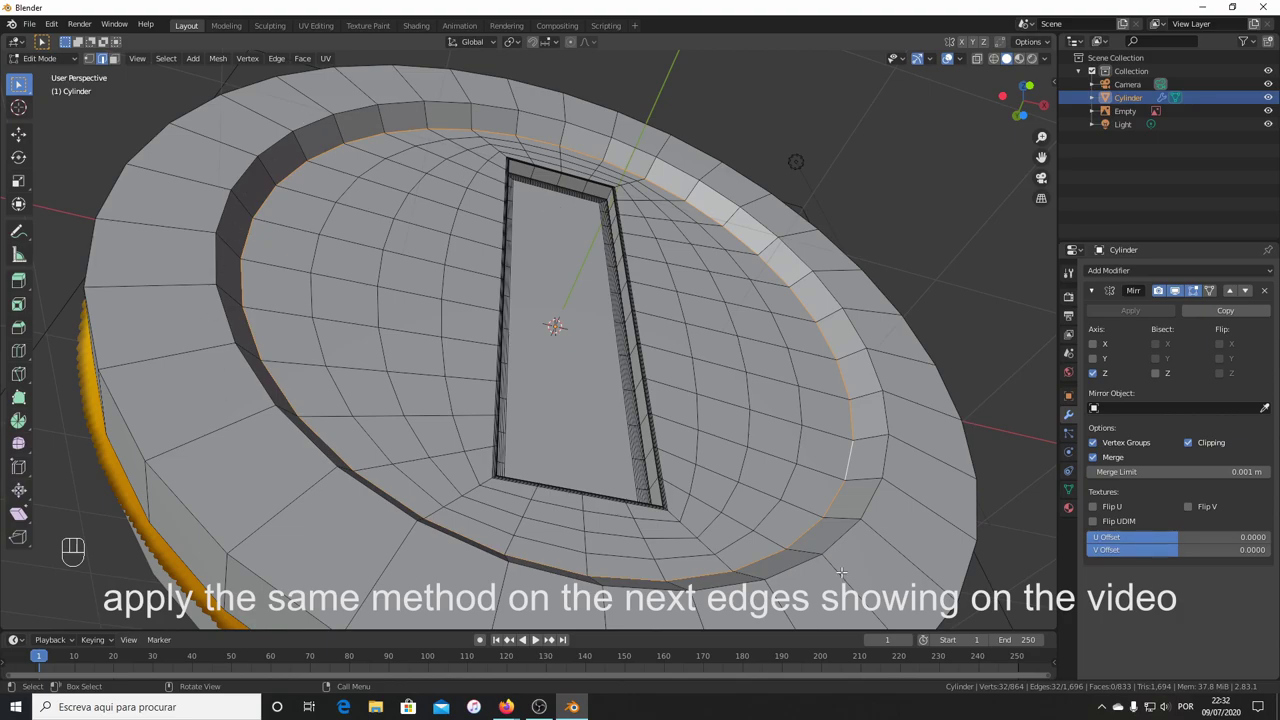
Bevel the inner rim loops, add extra loop cuts, then bevel the rim's outer edge.
key(ctrl+b)
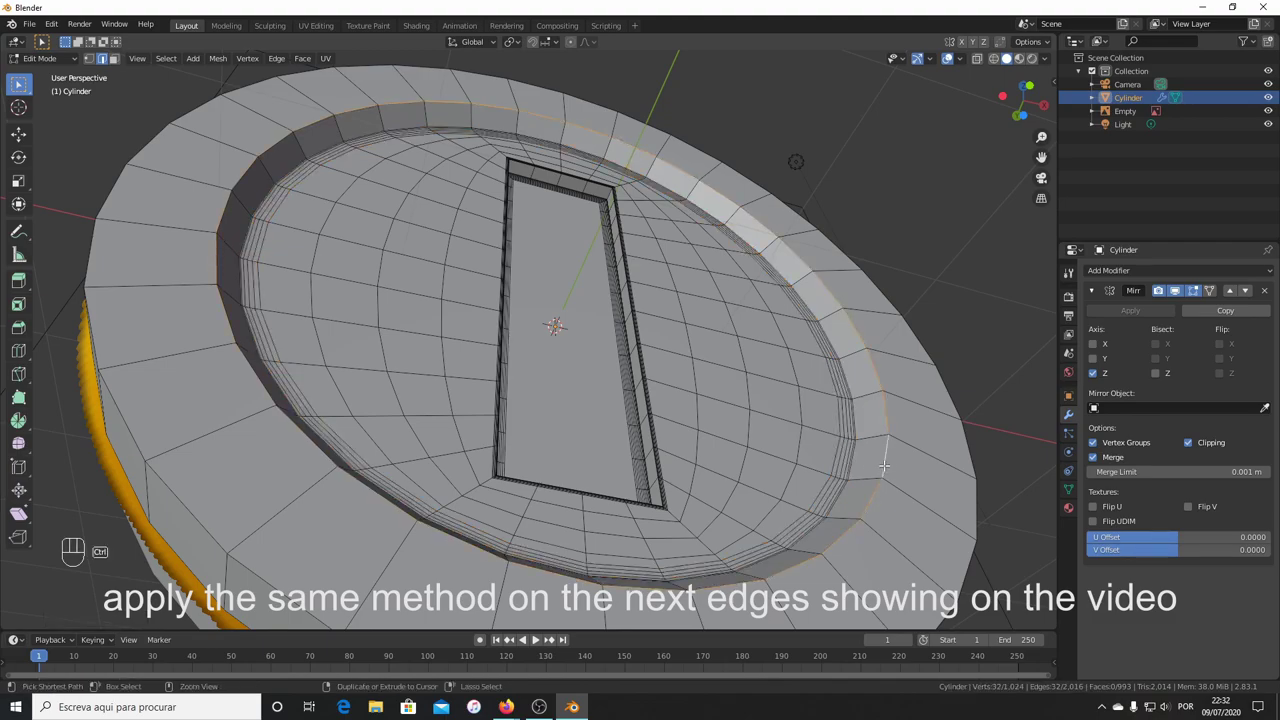
key(ctrl+b)
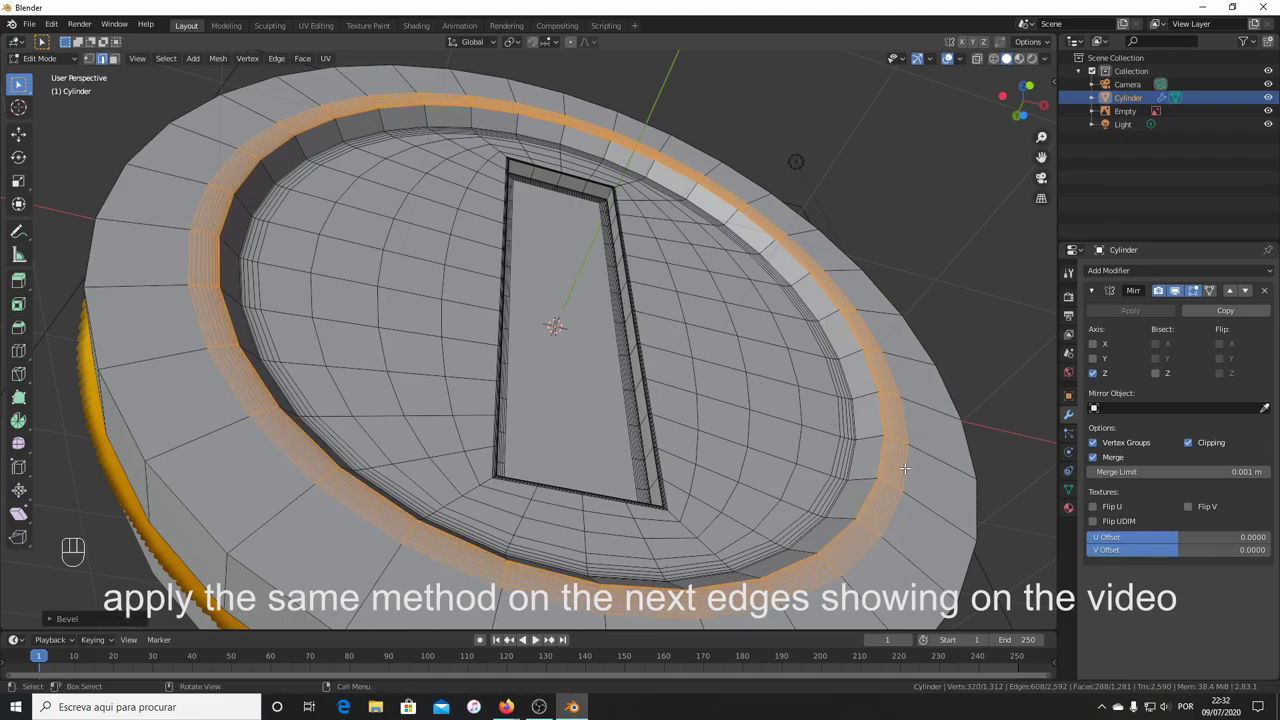
key(ctrl+r)
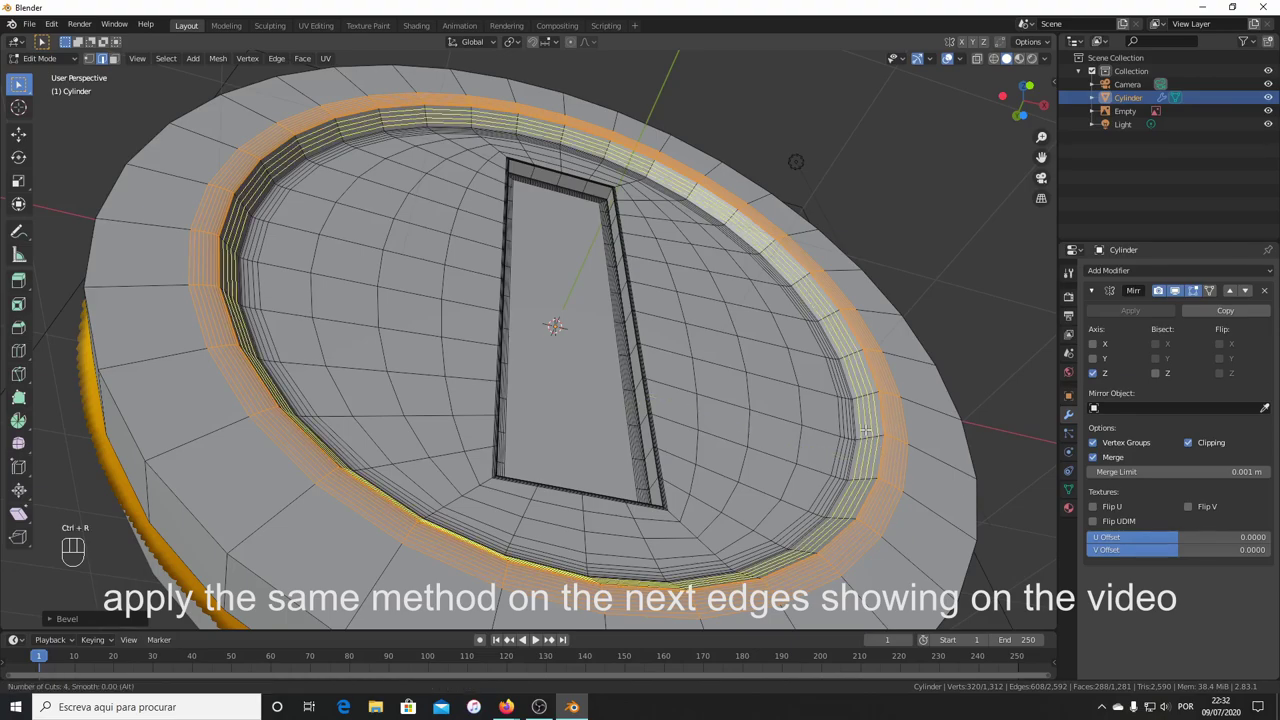
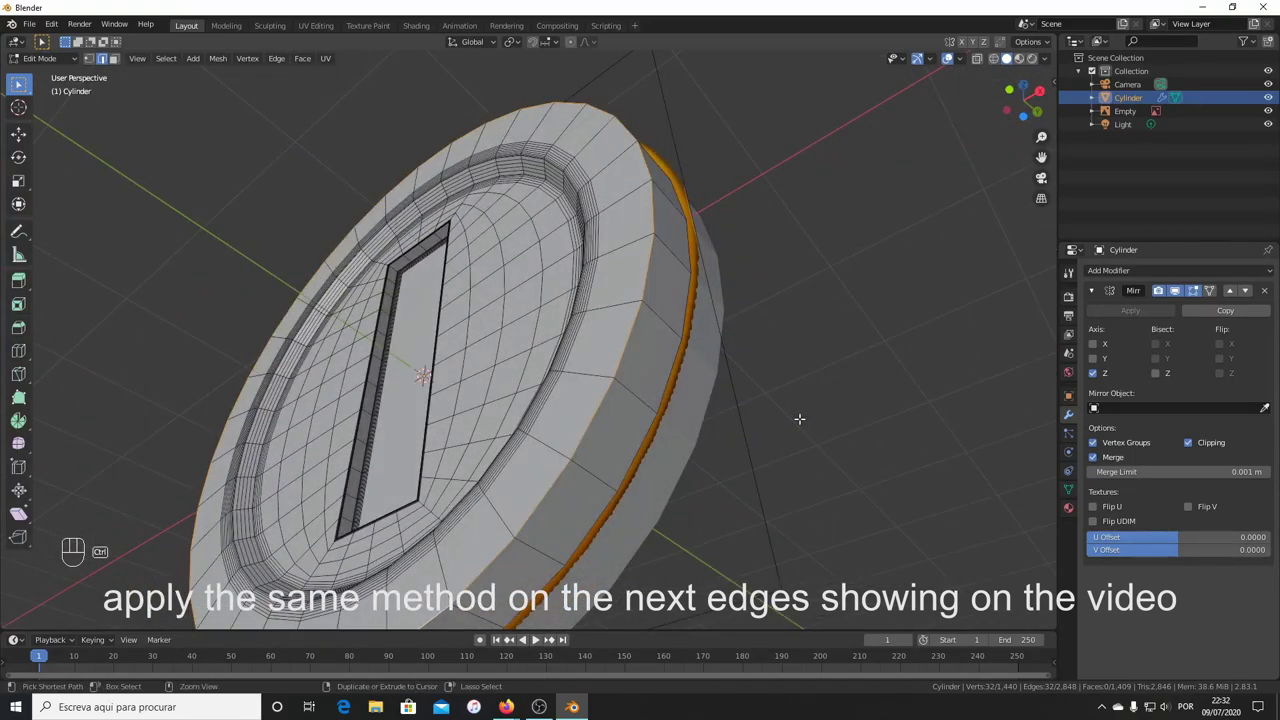
key(ctrl+b)
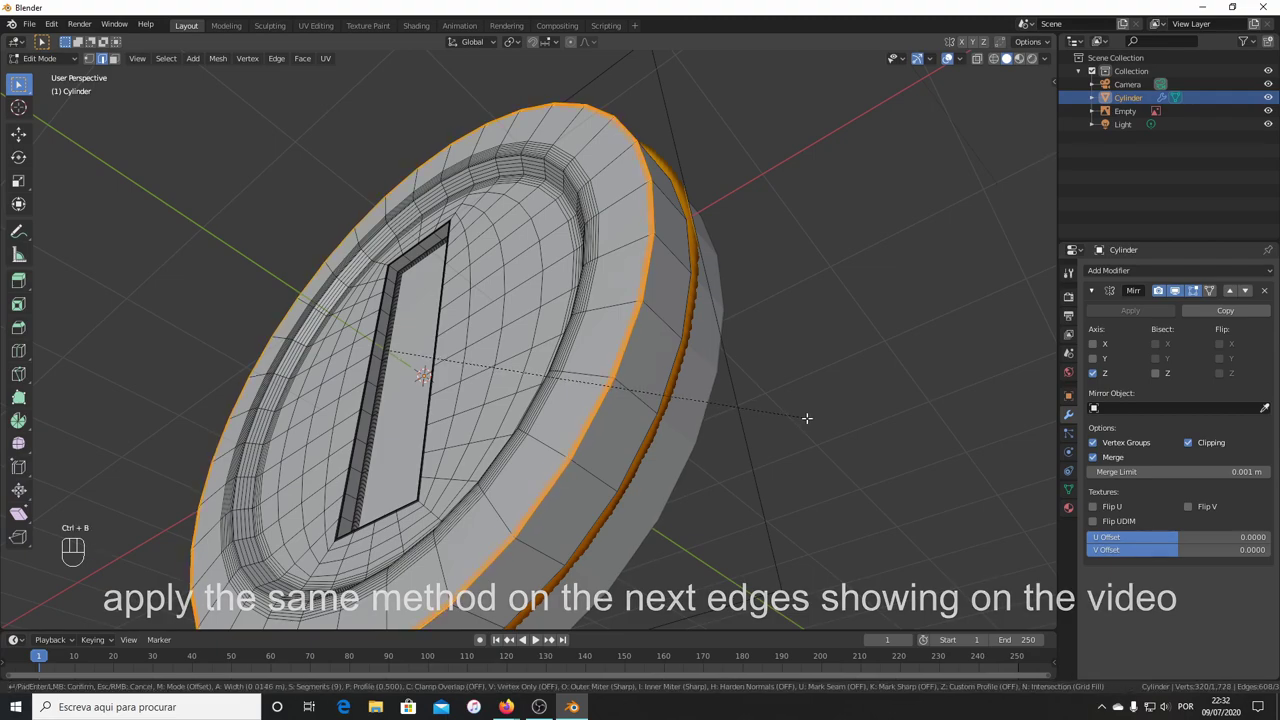
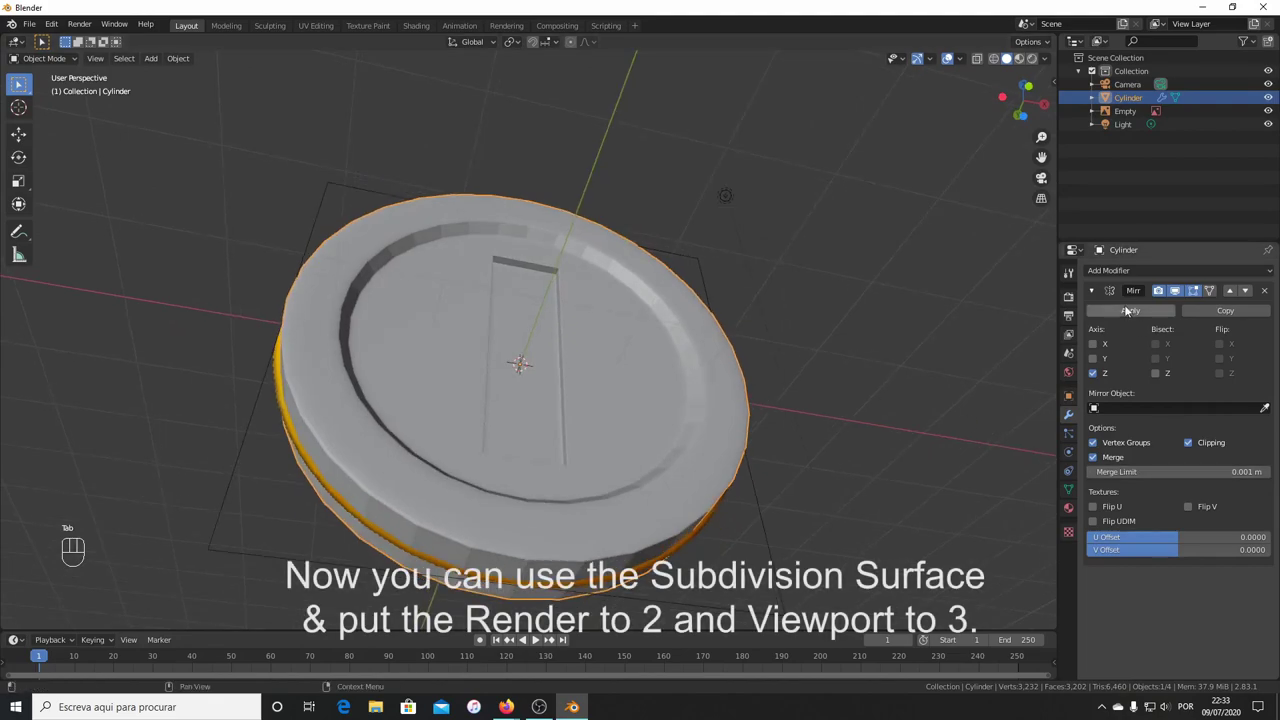
Add a Subdivision Surface modifier at render 2, viewport 3 and orbit to inspect the smoothed coin.
drag(1120, 272, 1035, 492)
drag(644, 280, 575, 314)
drag(581, 324, 581, 346)
drag(523, 350, 560, 365)
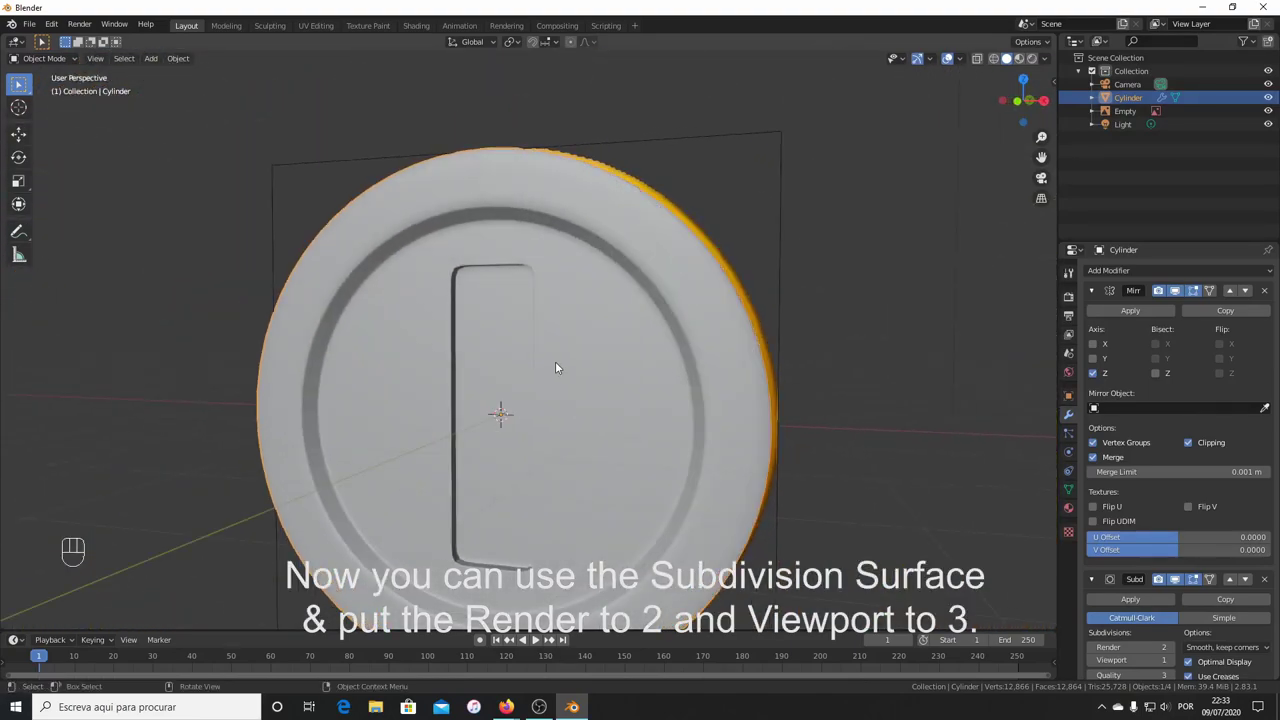
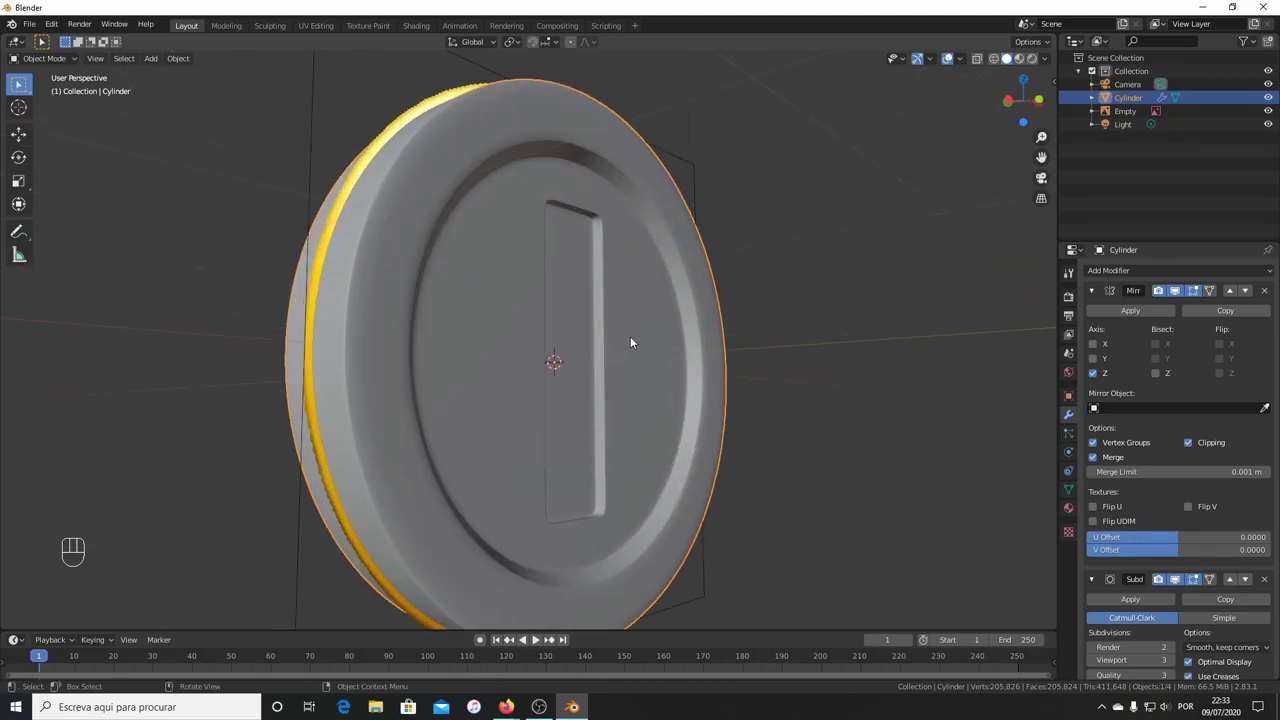
drag(613, 324, 563, 324)
drag(603, 340, 603, 338)
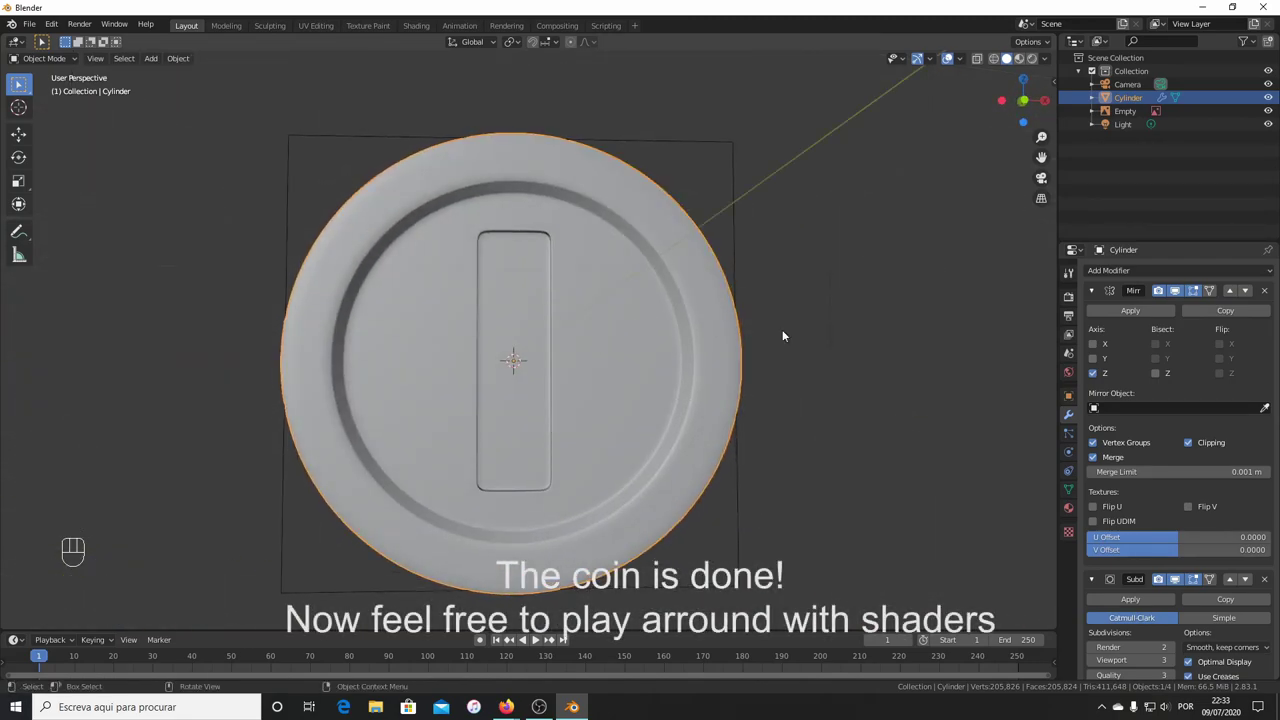
Hide the Empty in the Outliner and view the finished coin from several angles.
drag(614, 304, 675, 318)
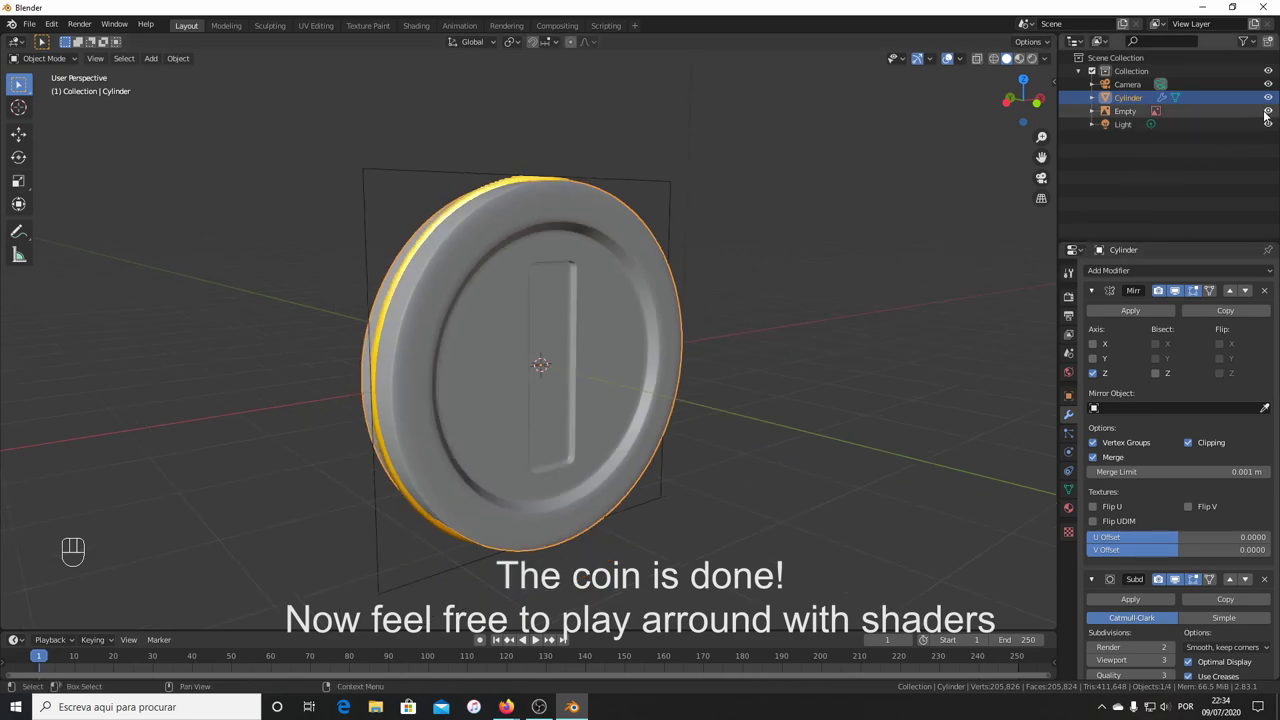
click(1268, 112)
drag(557, 360, 446, 355)
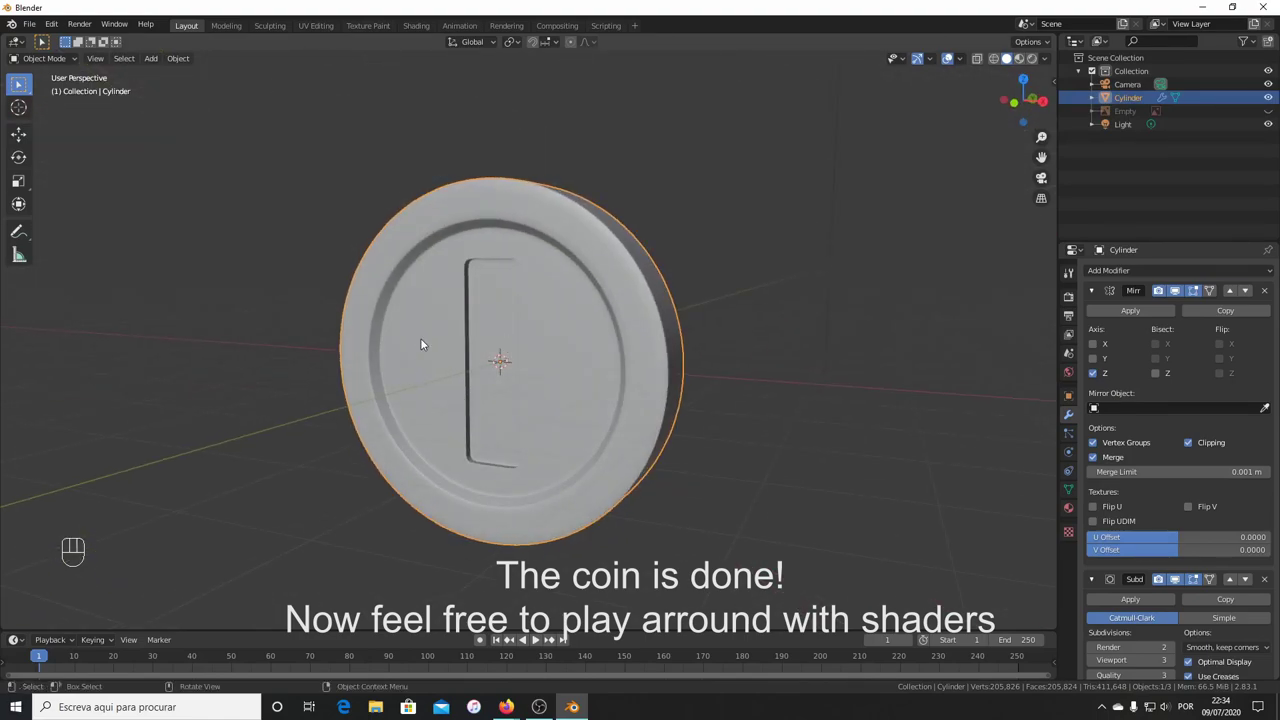
drag(405, 350, 533, 338)
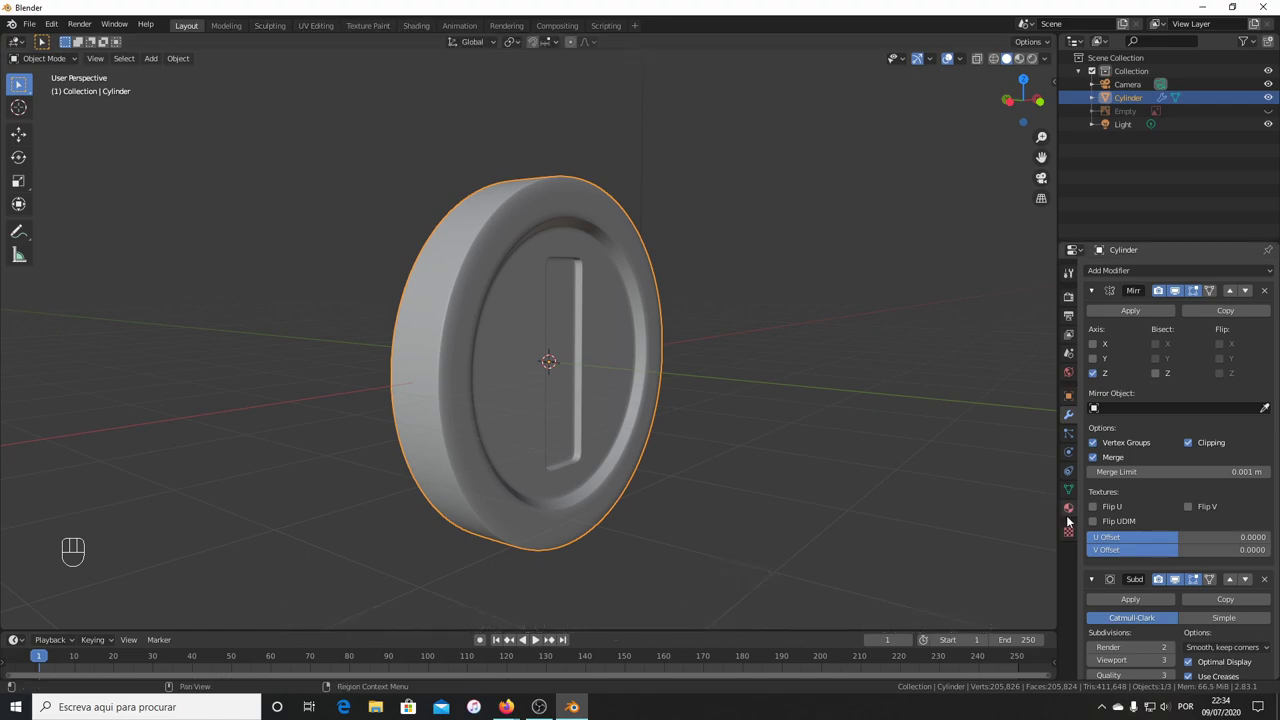
Set the coin material's Metallic to 1.0 and switch the viewport to rendered shading.
click(1066, 510)
drag(1129, 329, 1198, 464)
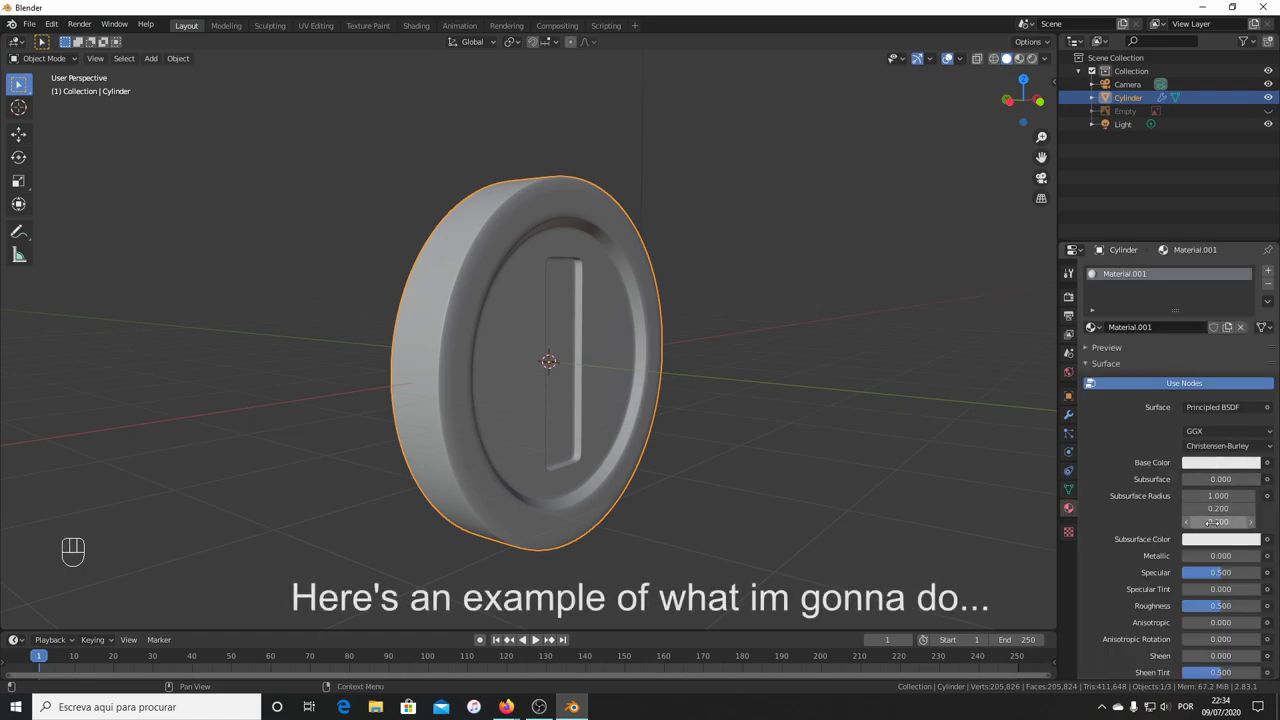
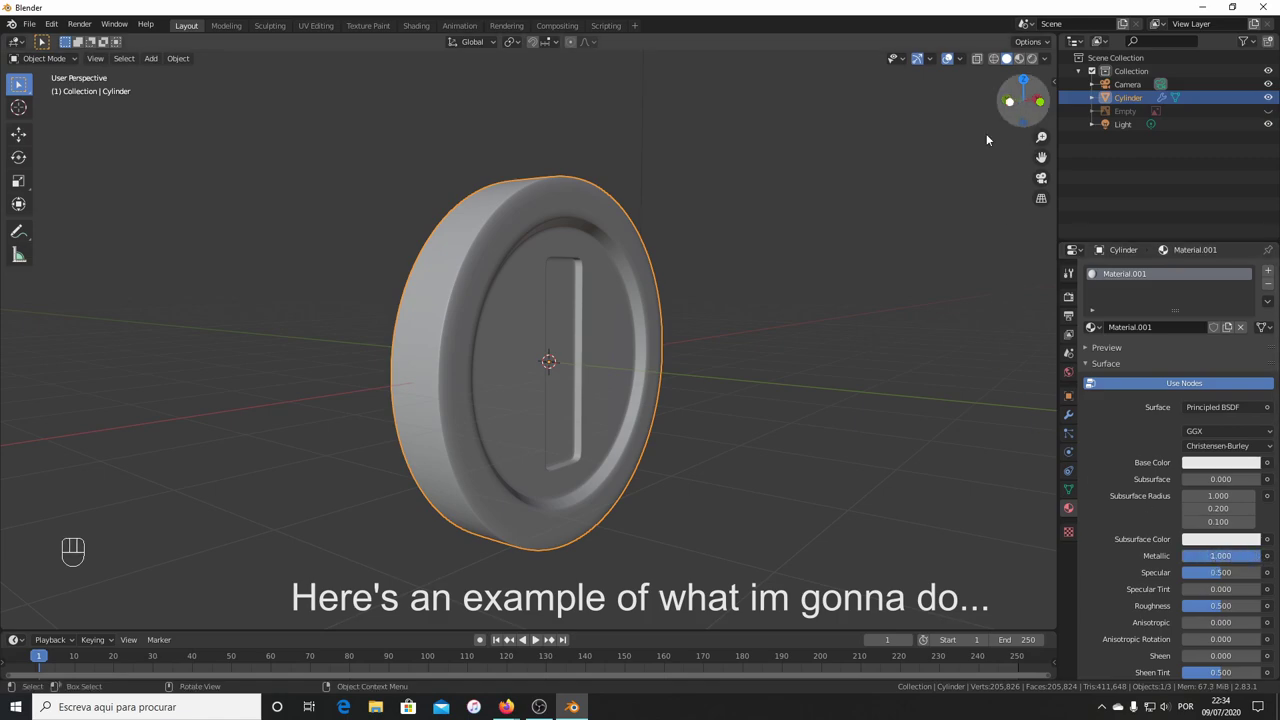
key(z)
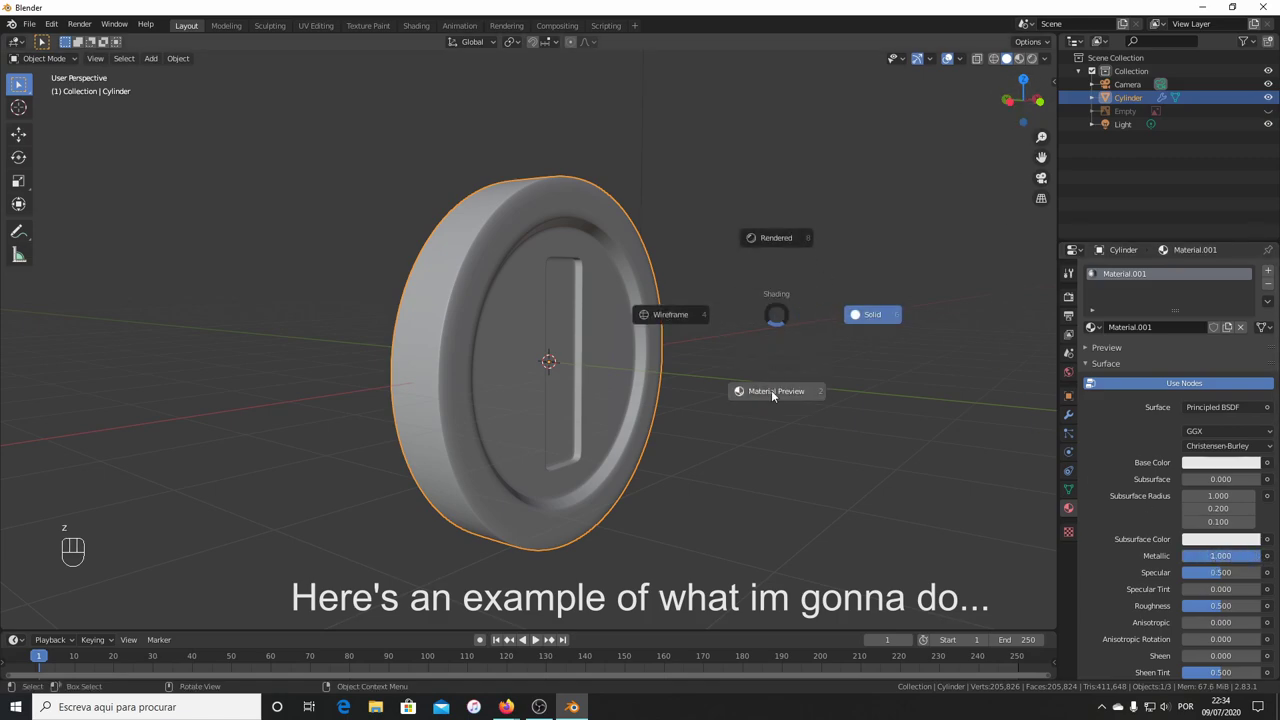
key(z)
key(z)
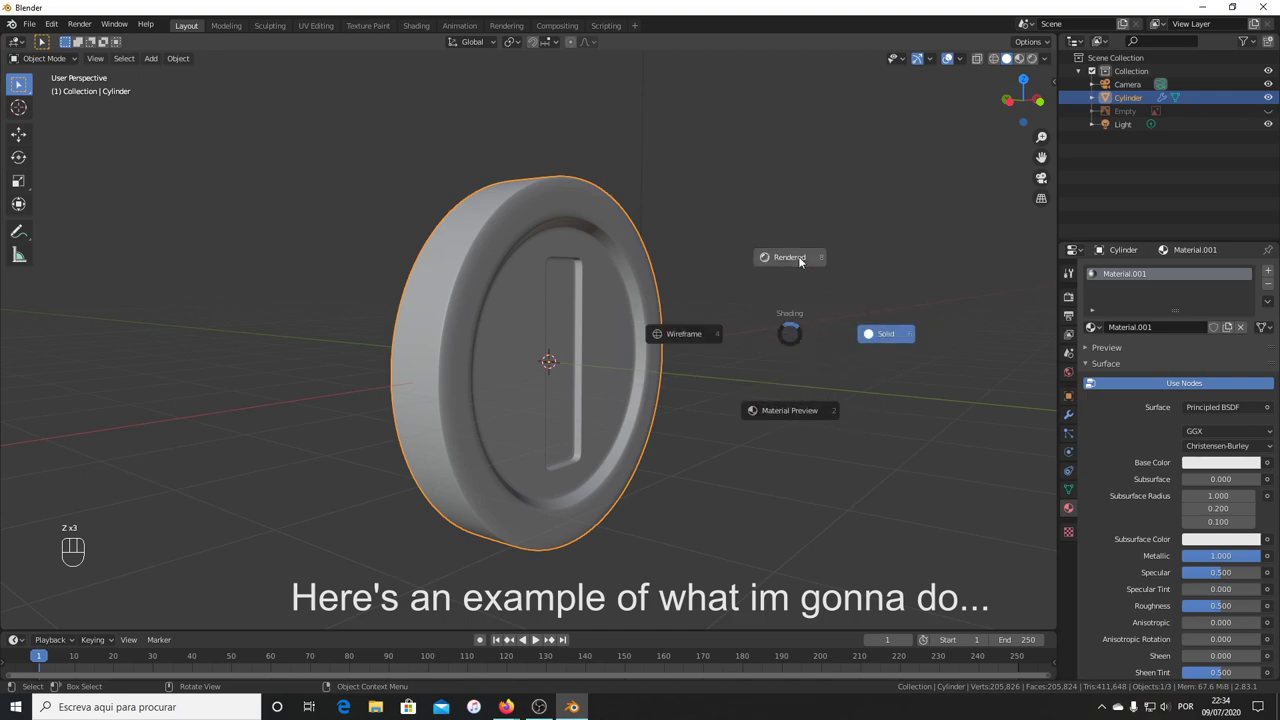
drag(781, 441, 641, 458)
Zoom out to the light and camera and move the point light to a new spot.
drag(745, 484, 792, 463)
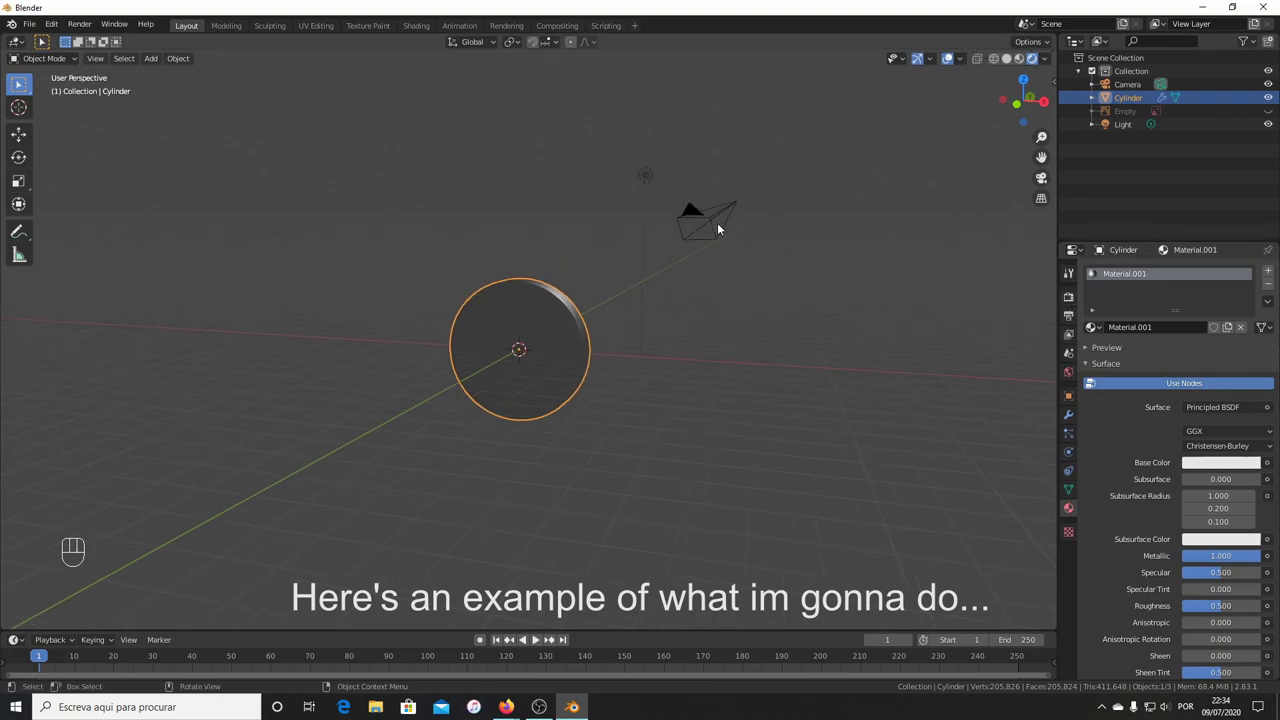
key(g)
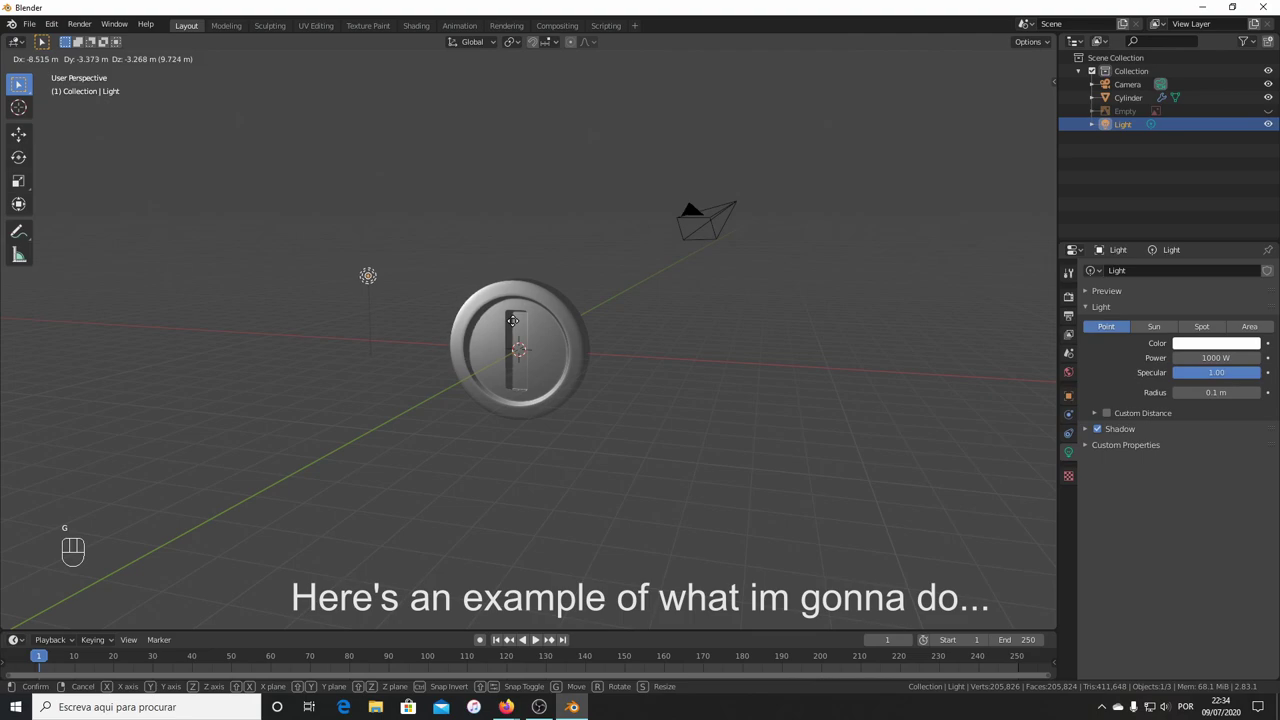
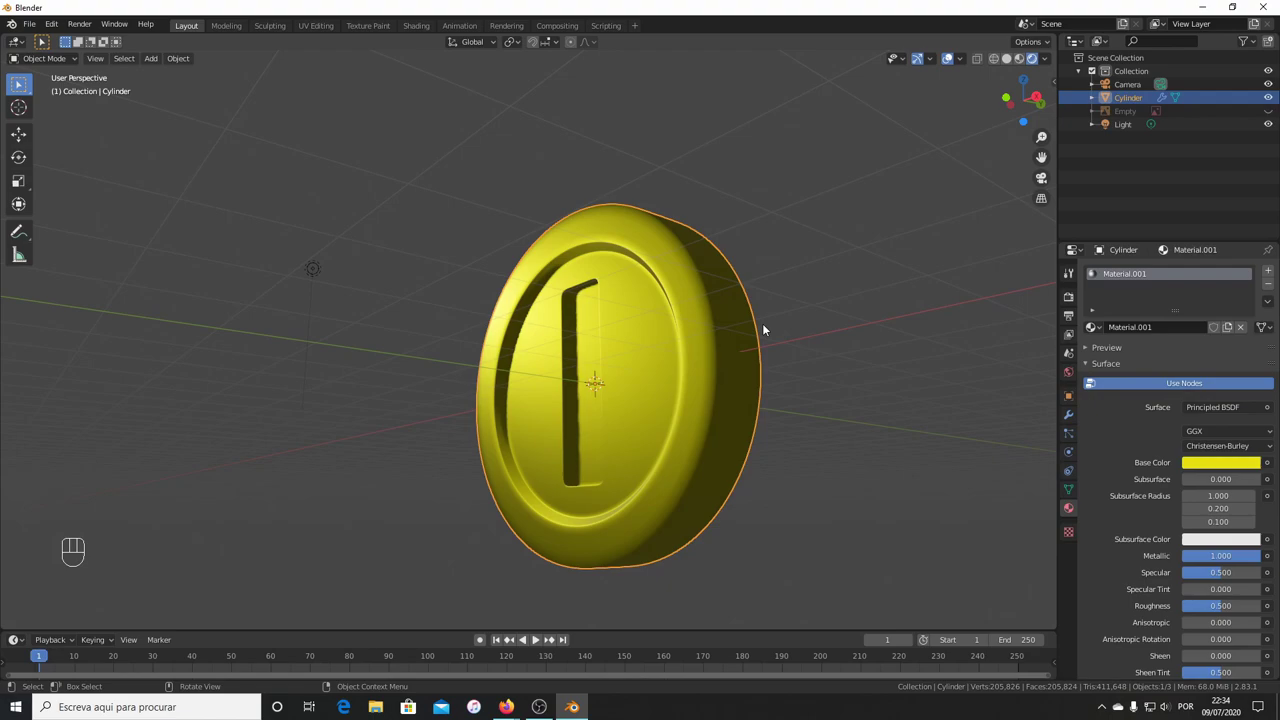
Pick a deeper yellow base colour and lower the material roughness to 0.425.
drag(622, 315, 622, 350)
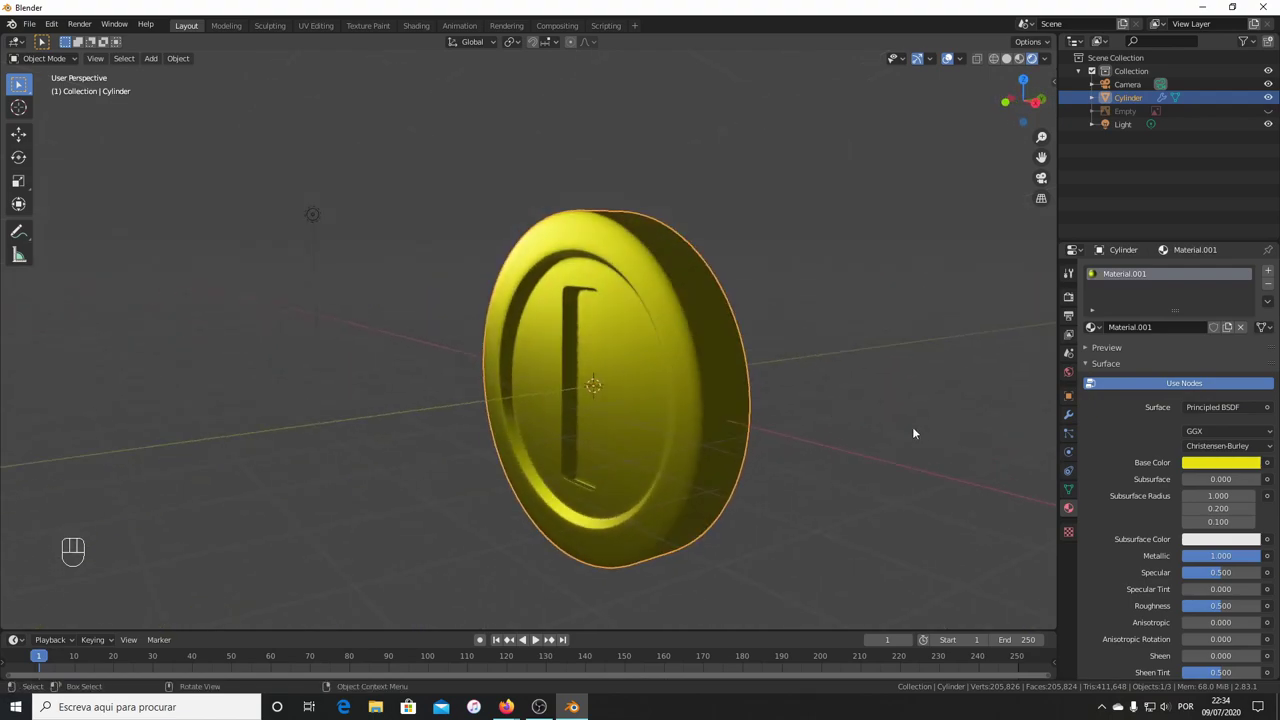
drag(1222, 585, 1215, 575)
drag(800, 425, 776, 411)
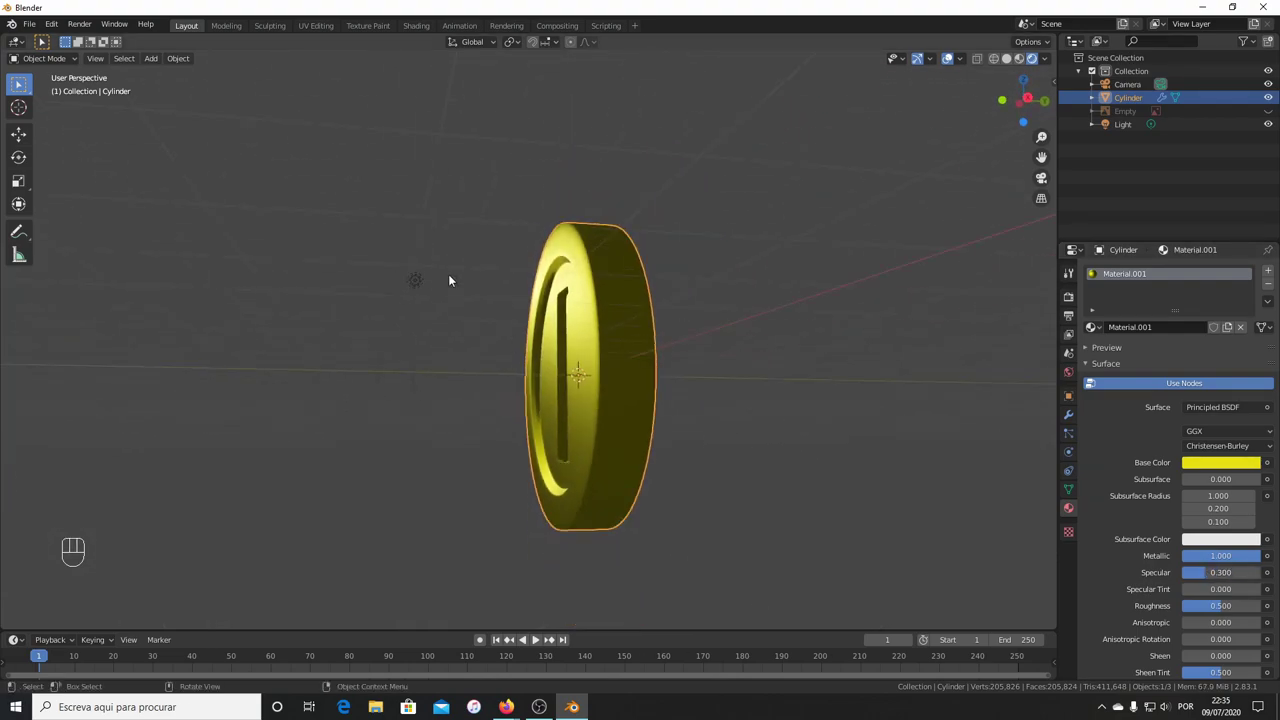
drag(602, 302, 641, 312)
click(1225, 463)
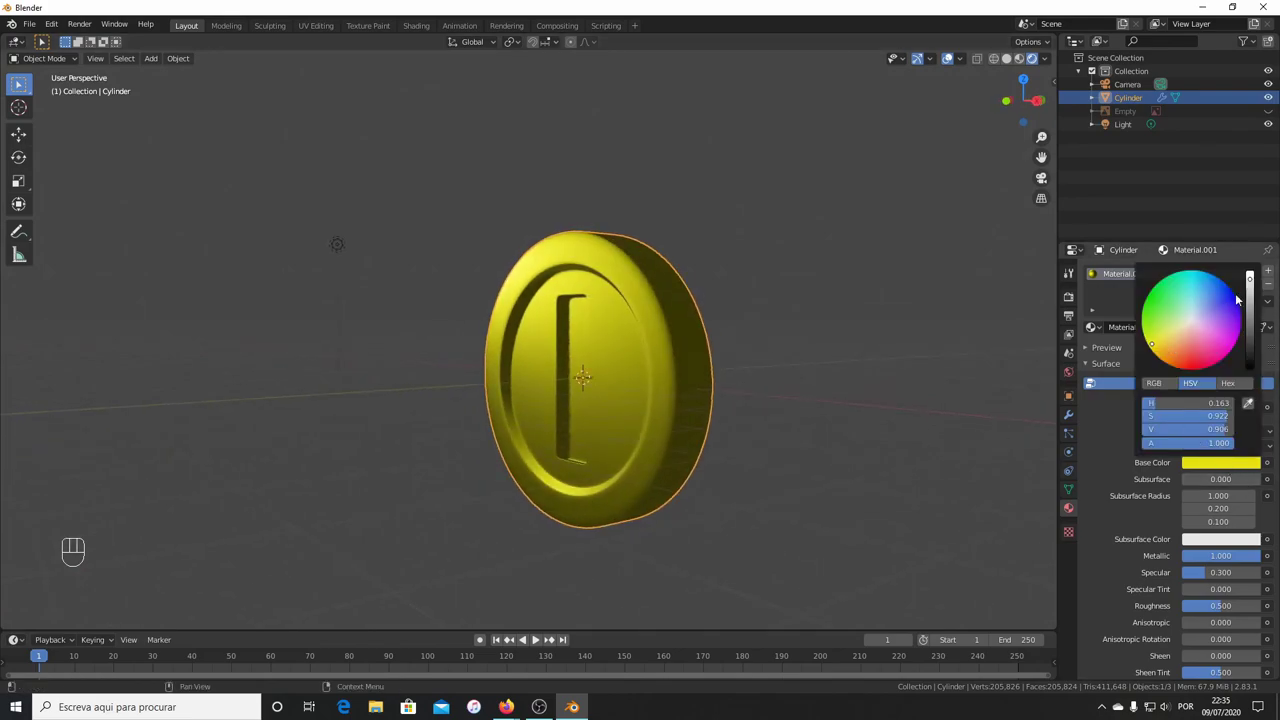
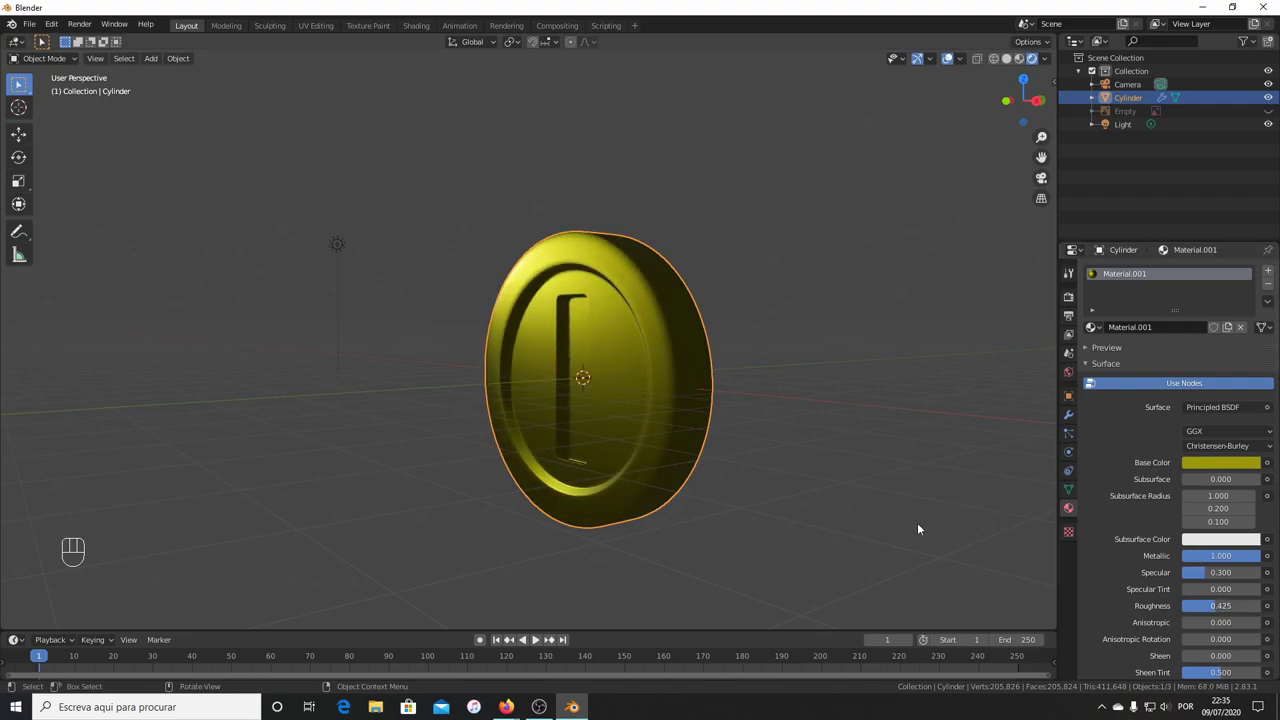
drag(740, 491, 748, 461)
Move the point light along X and up along Z to the coin's upper left.
click(319, 274)
key(g)
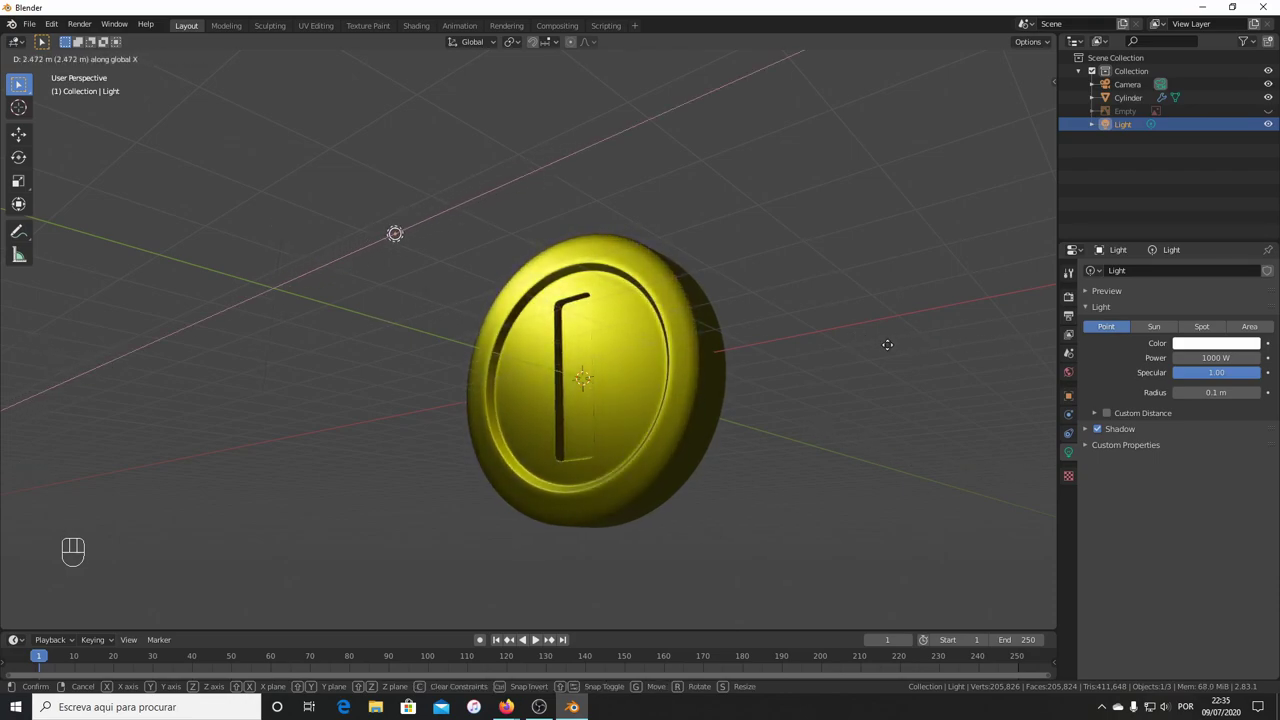
key(g)
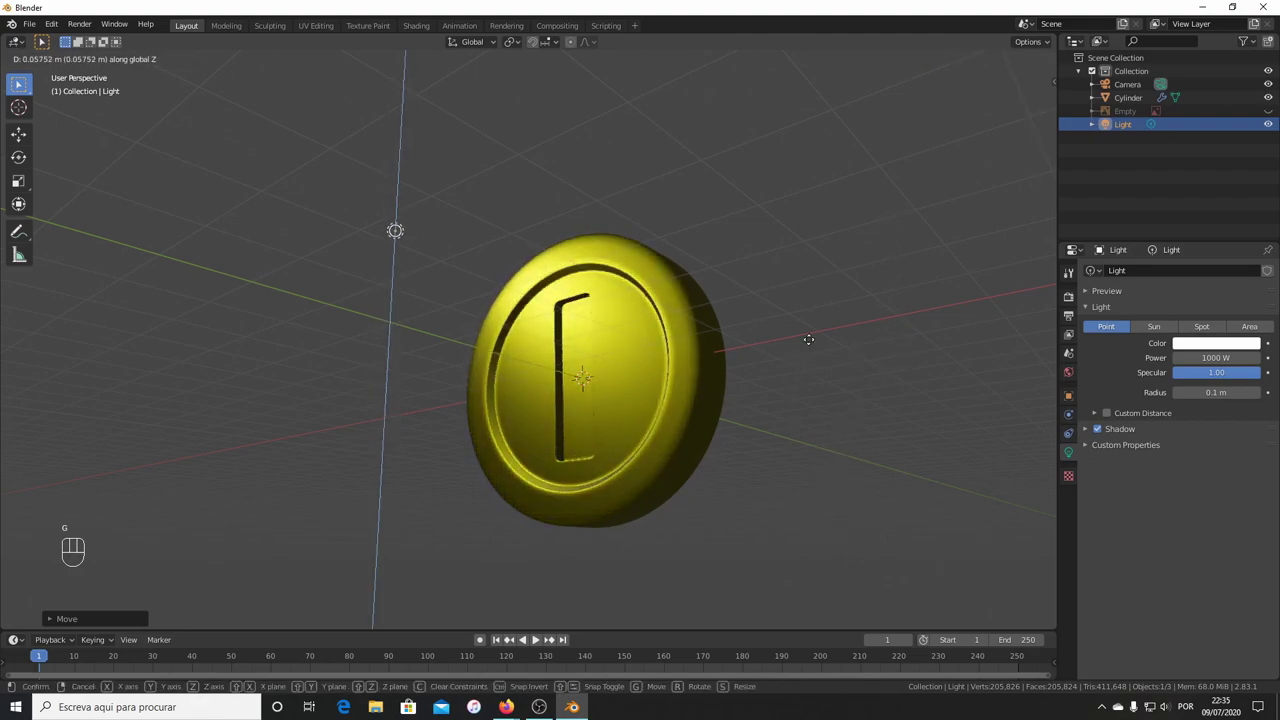
drag(551, 384, 709, 414)
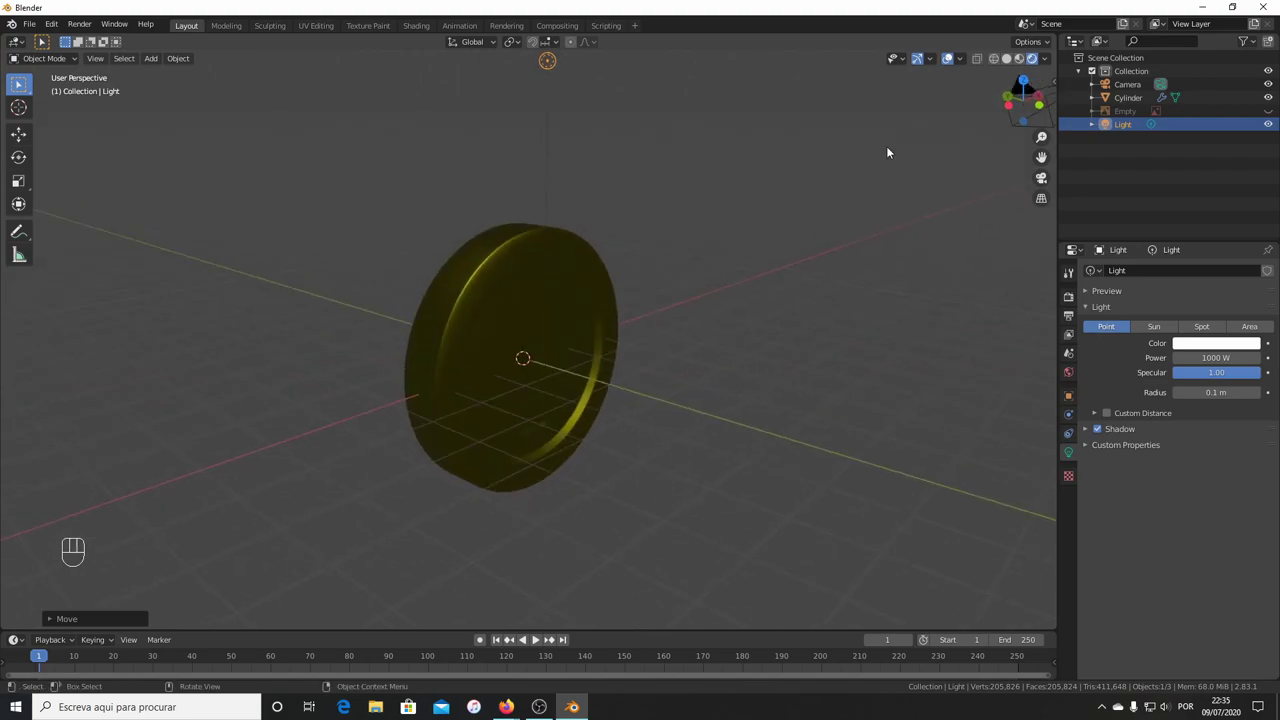
Switch to solid shading and zoom in closely on the coin's slot.
click(1007, 62)
drag(585, 330, 543, 252)
drag(847, 488, 703, 525)
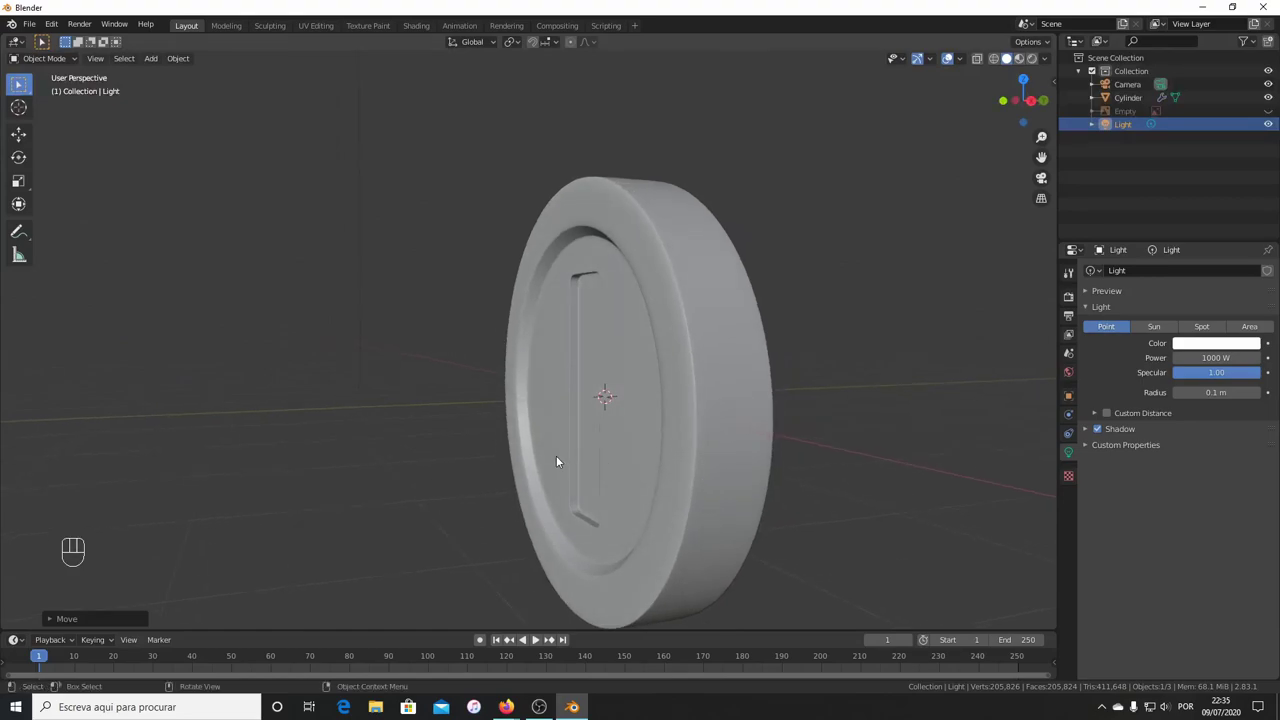
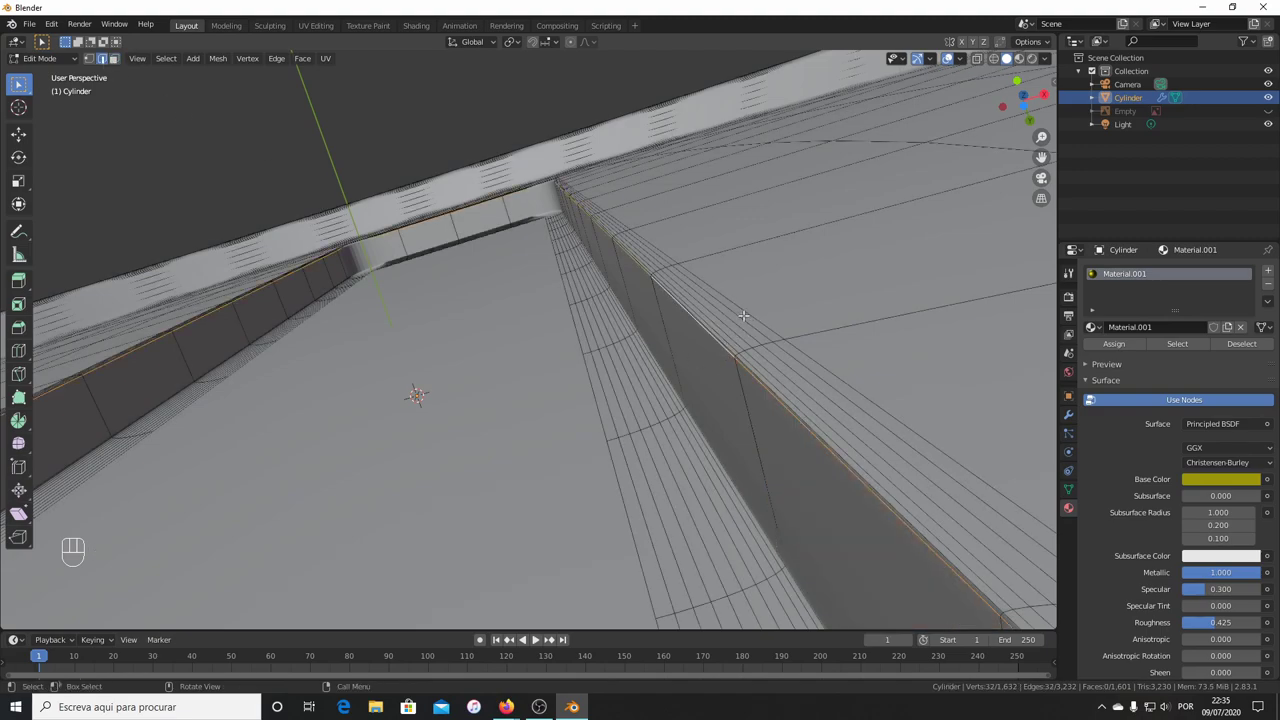
Slide the edge loops lining the slot wall along Y to tighten them.
key(g)
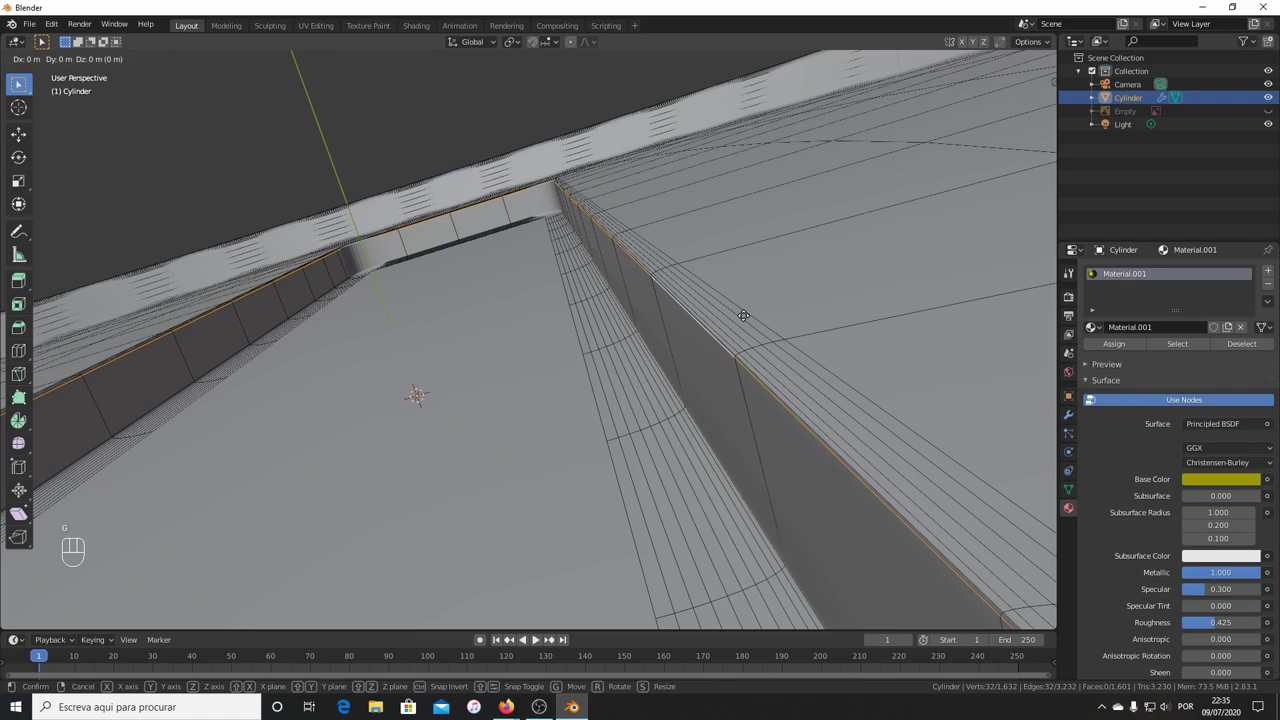
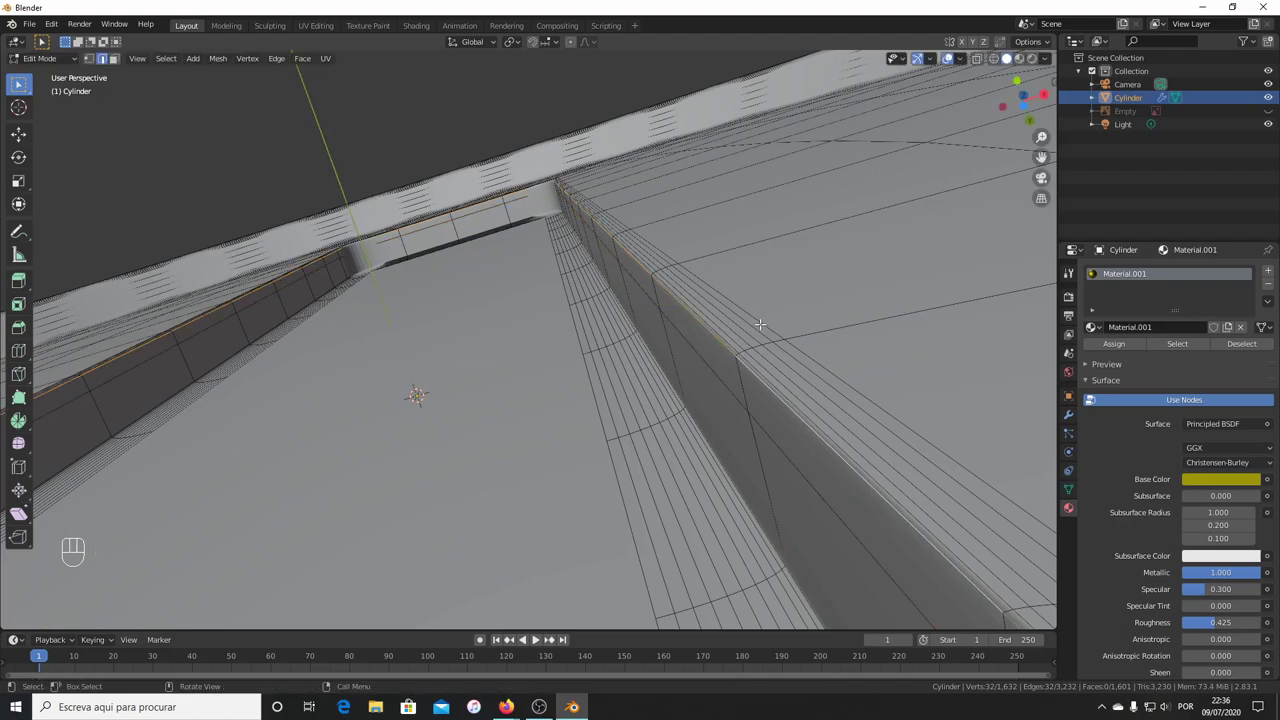
key(g)
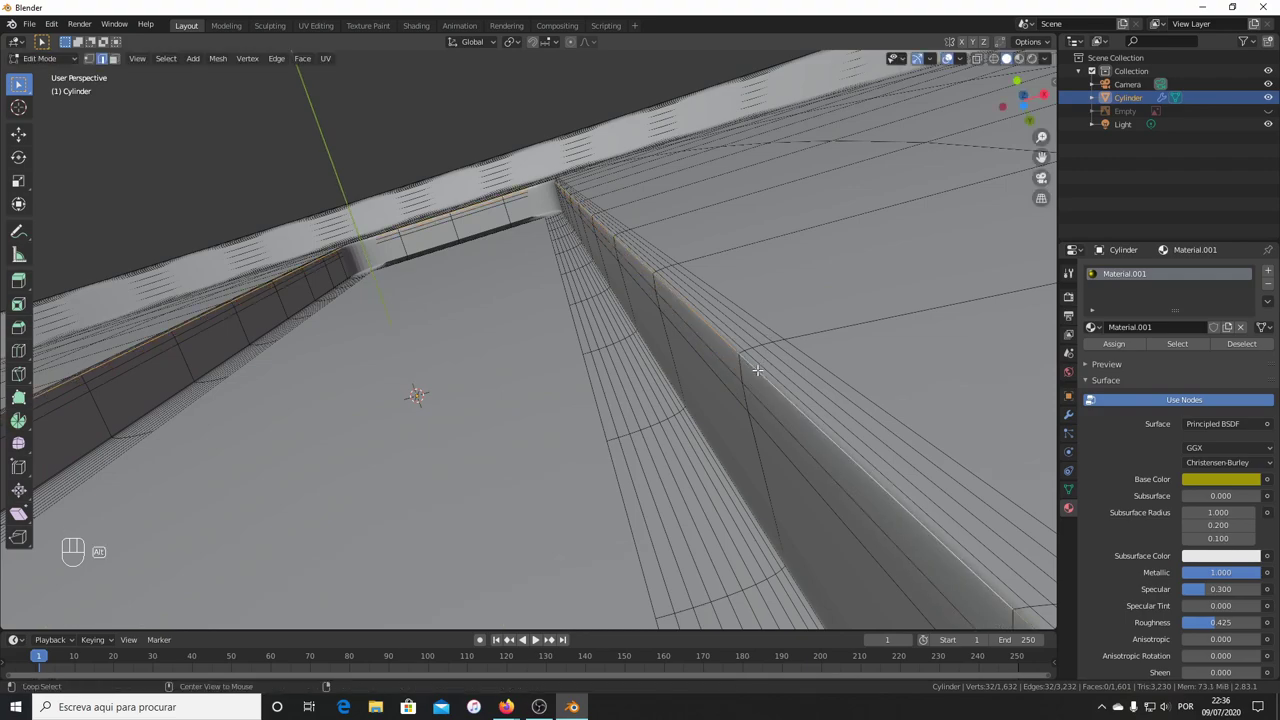
key(g)
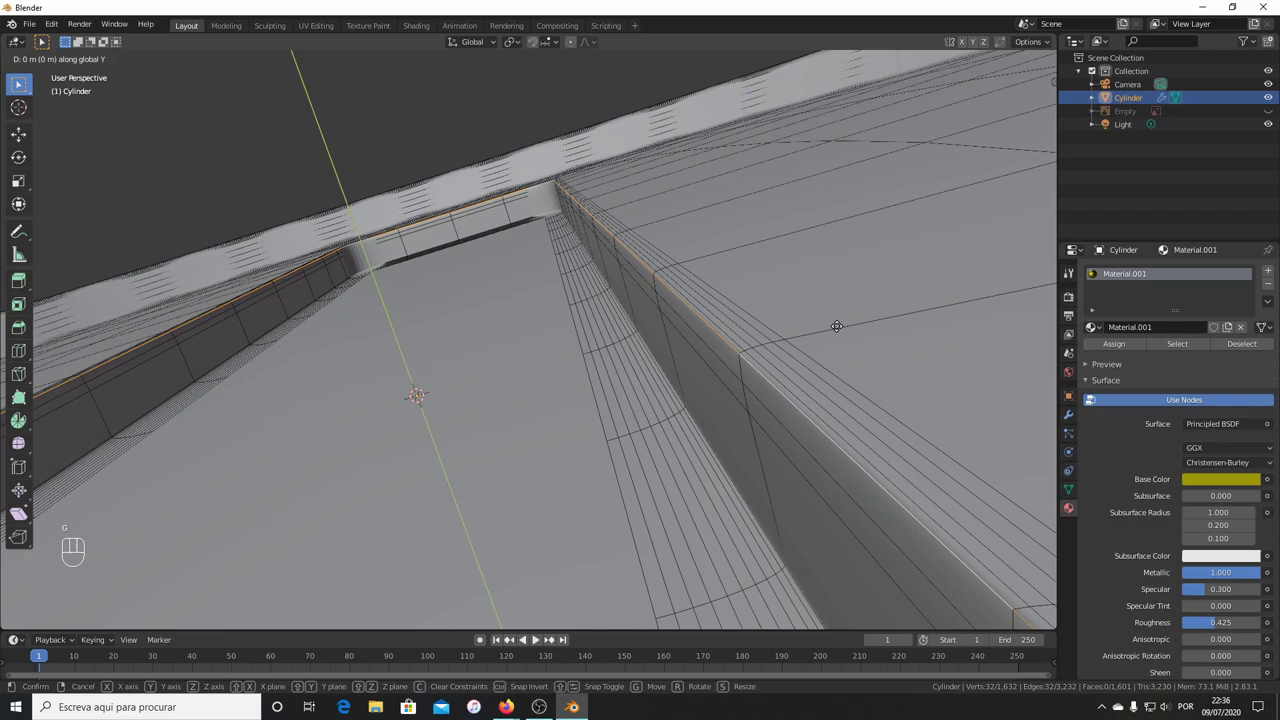
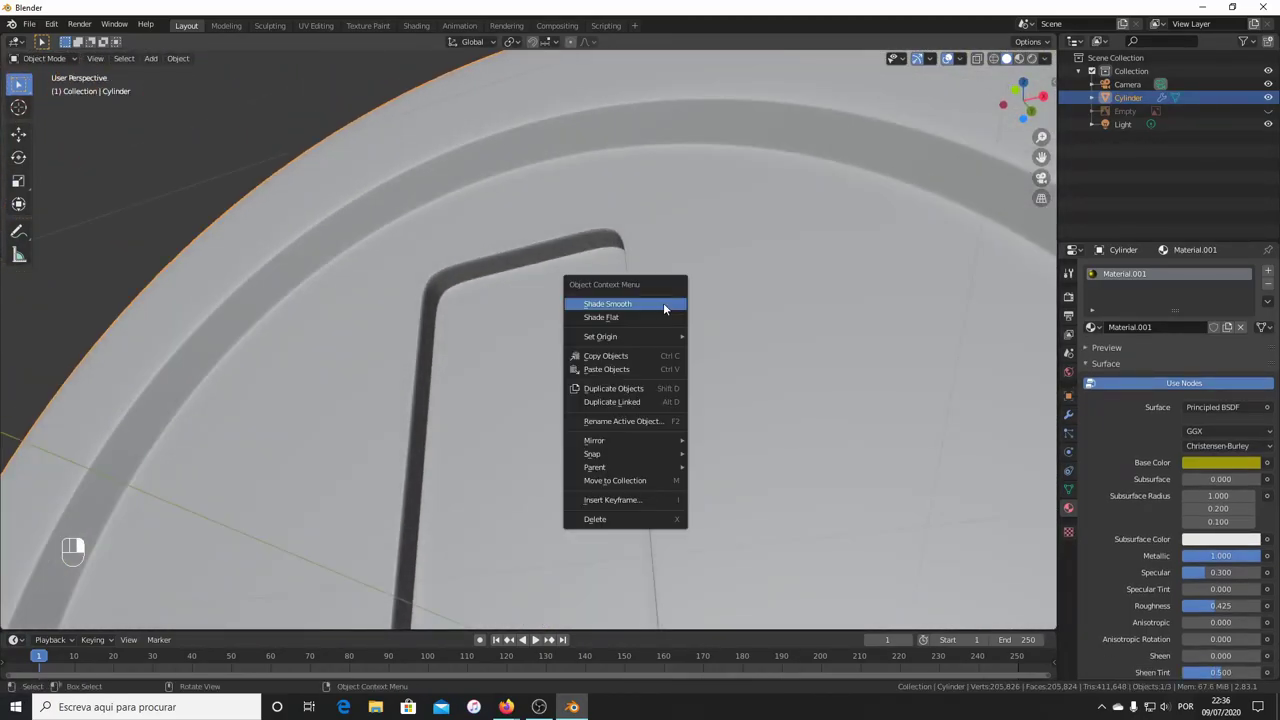
Frame the coin at an angled front view and switch the viewport to Rendered shading.
drag(703, 368, 826, 415)
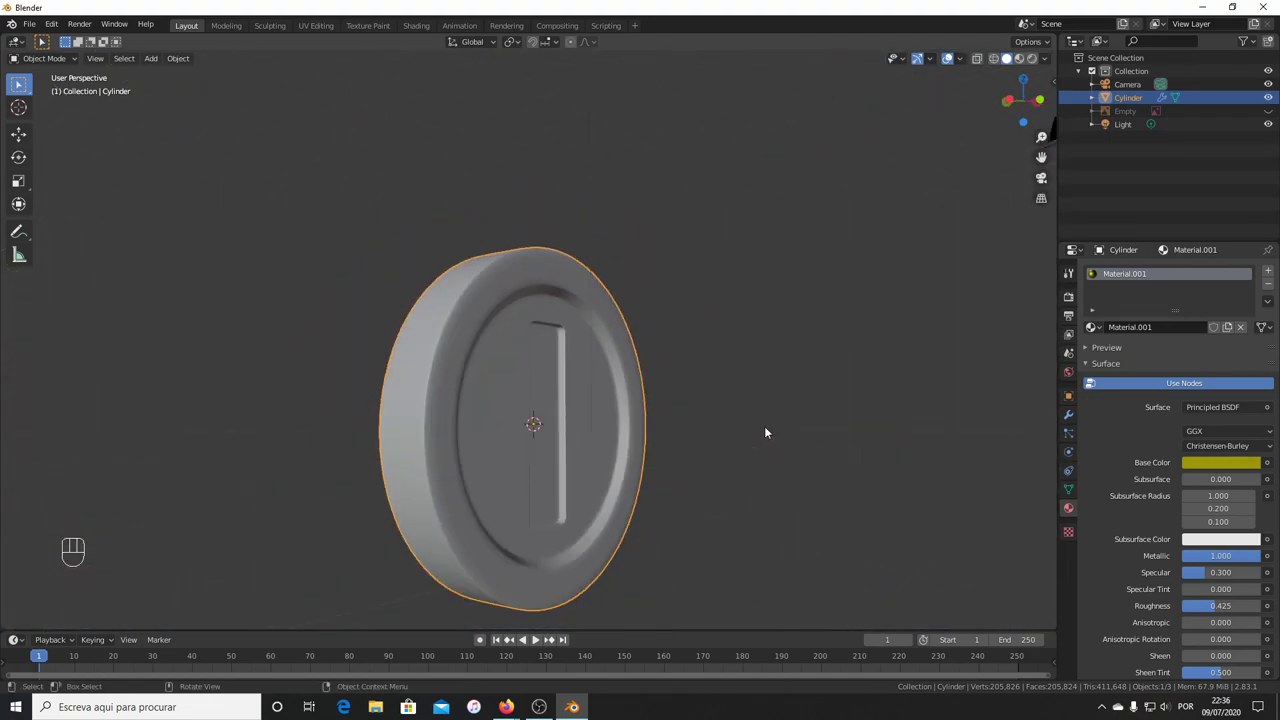
drag(771, 432, 815, 369)
drag(812, 387, 801, 392)
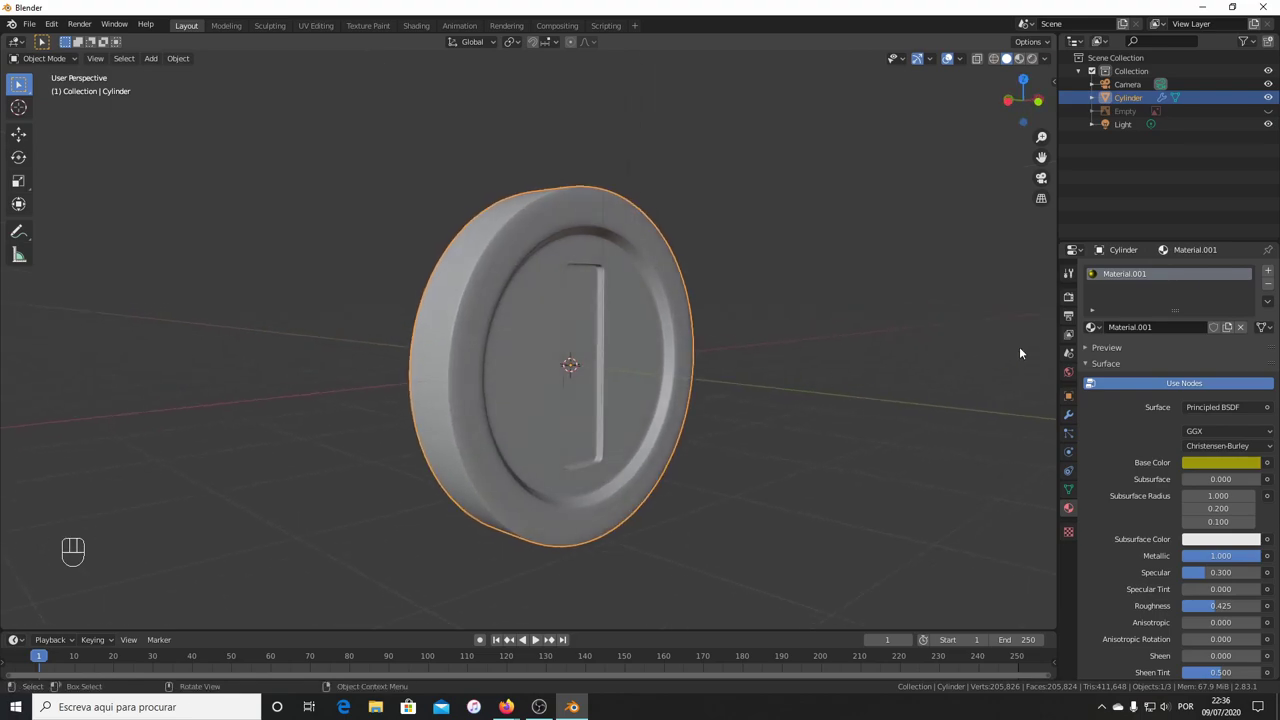
click(1074, 304)
click(1038, 61)
Enable Bloom and lower its threshold to about 0.58 so the lit side glows.
drag(776, 473, 636, 459)
middle_click(637, 450)
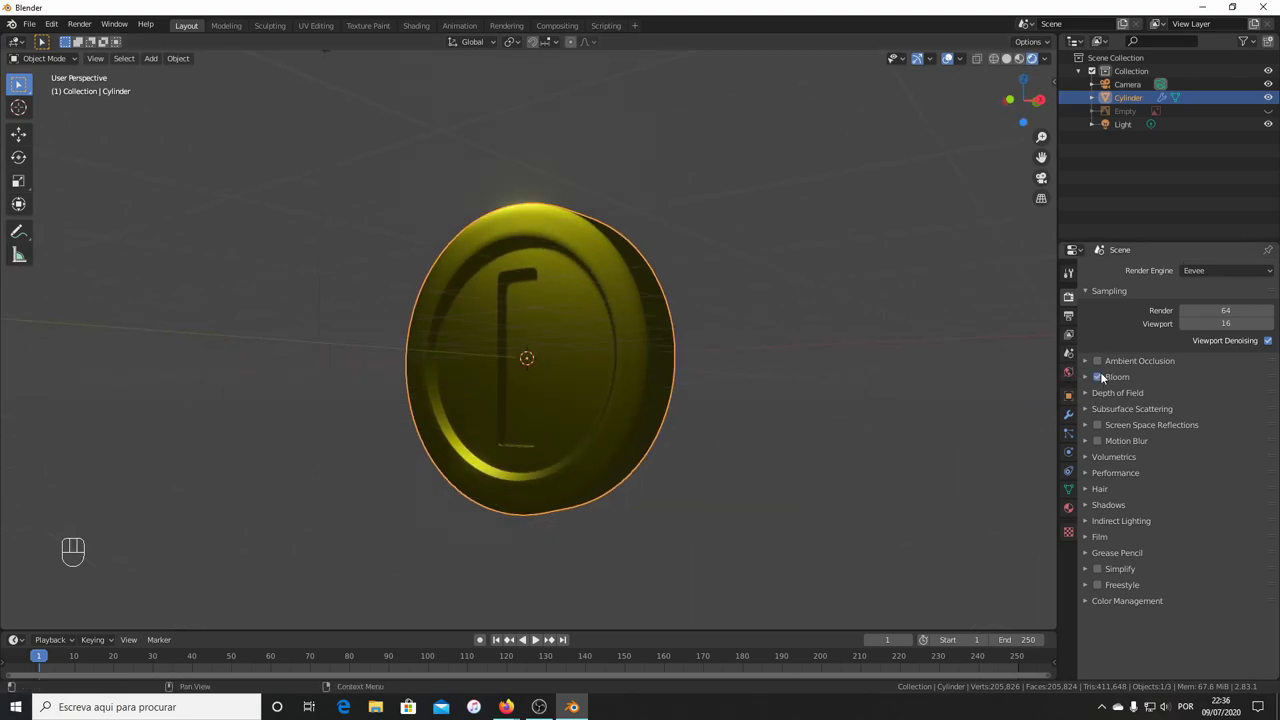
drag(717, 399, 692, 325)
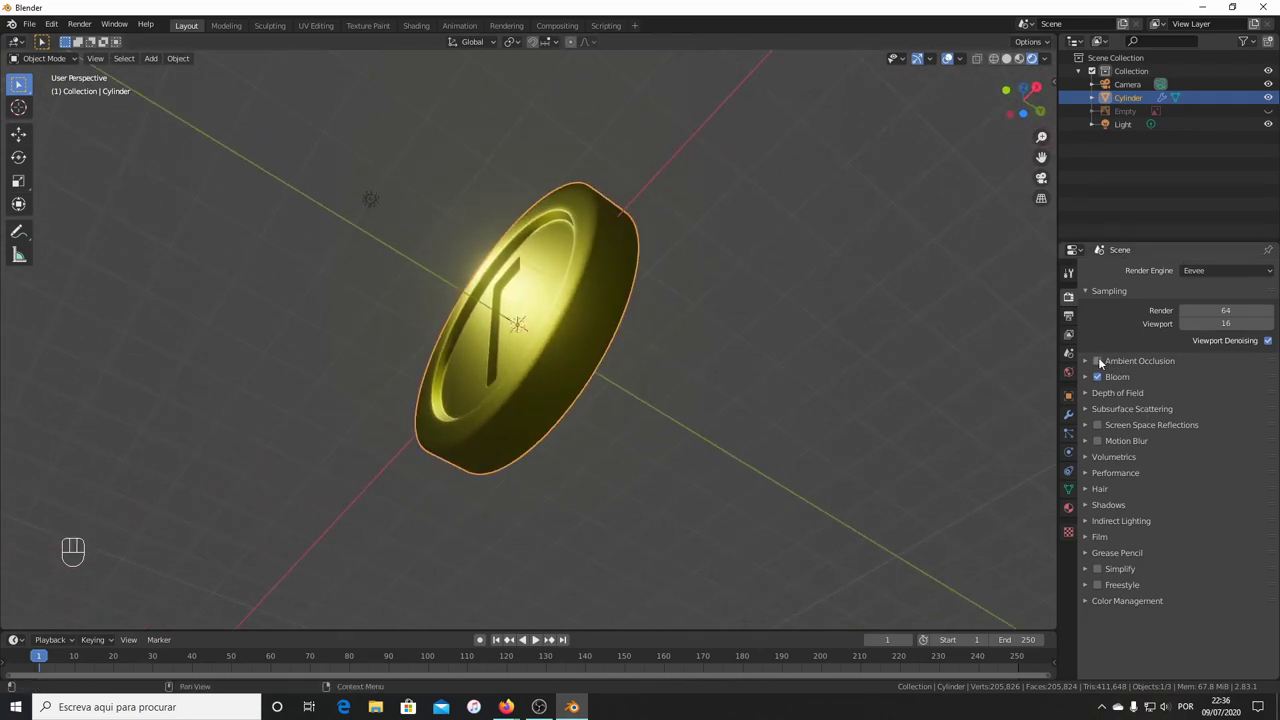
drag(1103, 362, 1089, 388)
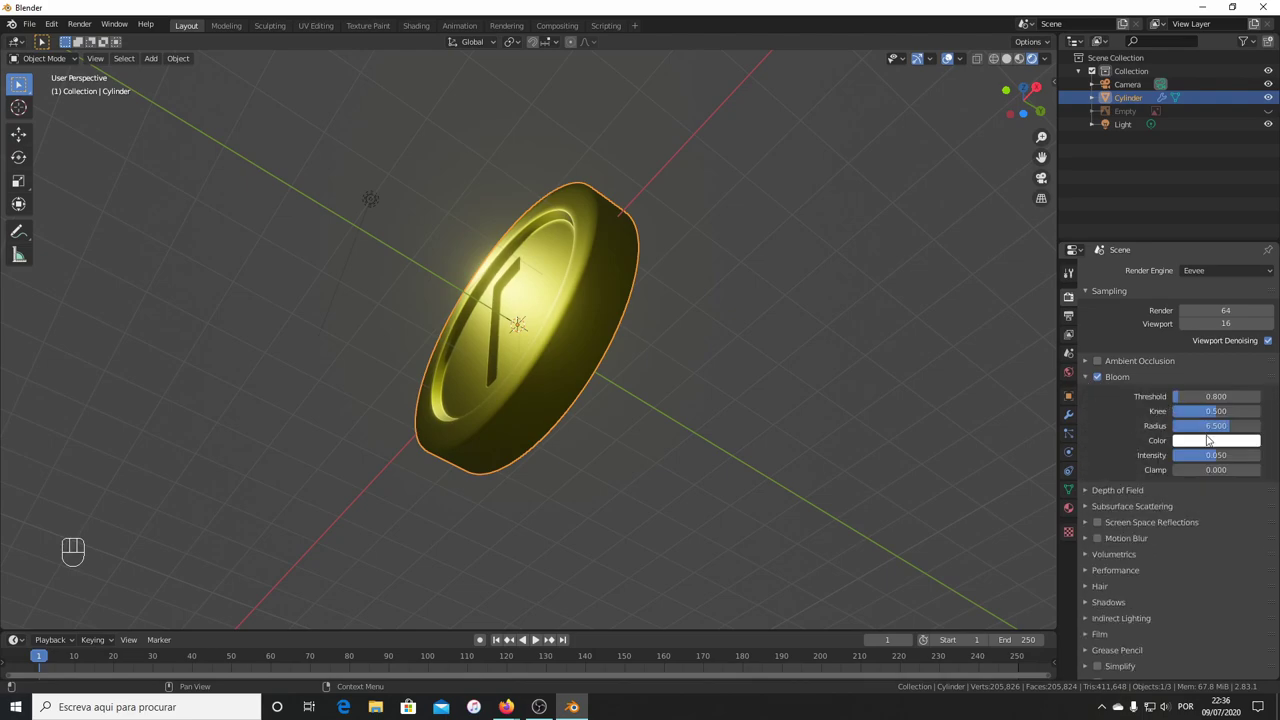
drag(1187, 408, 1186, 399)
click(1084, 379)
Return to a front view of the coin and select the point light.
drag(643, 313, 676, 360)
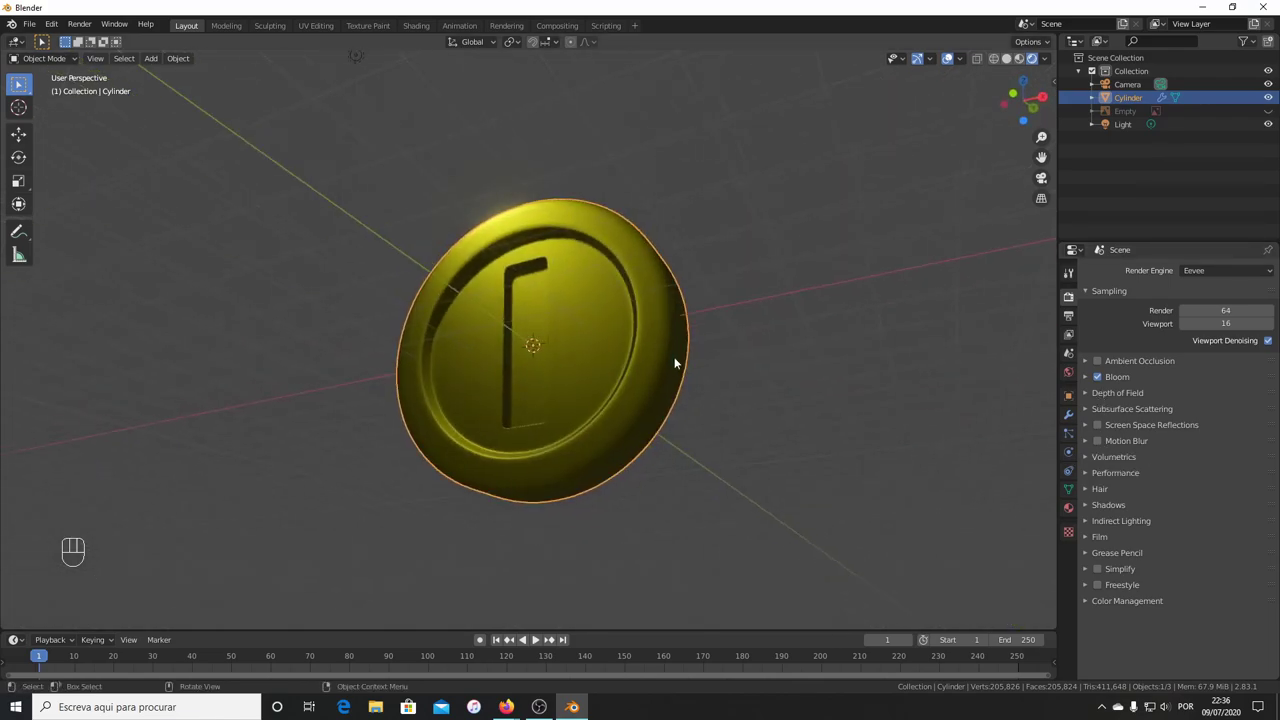
click(358, 75)
Move the point light further up-left and check it from another angle.
key(g)
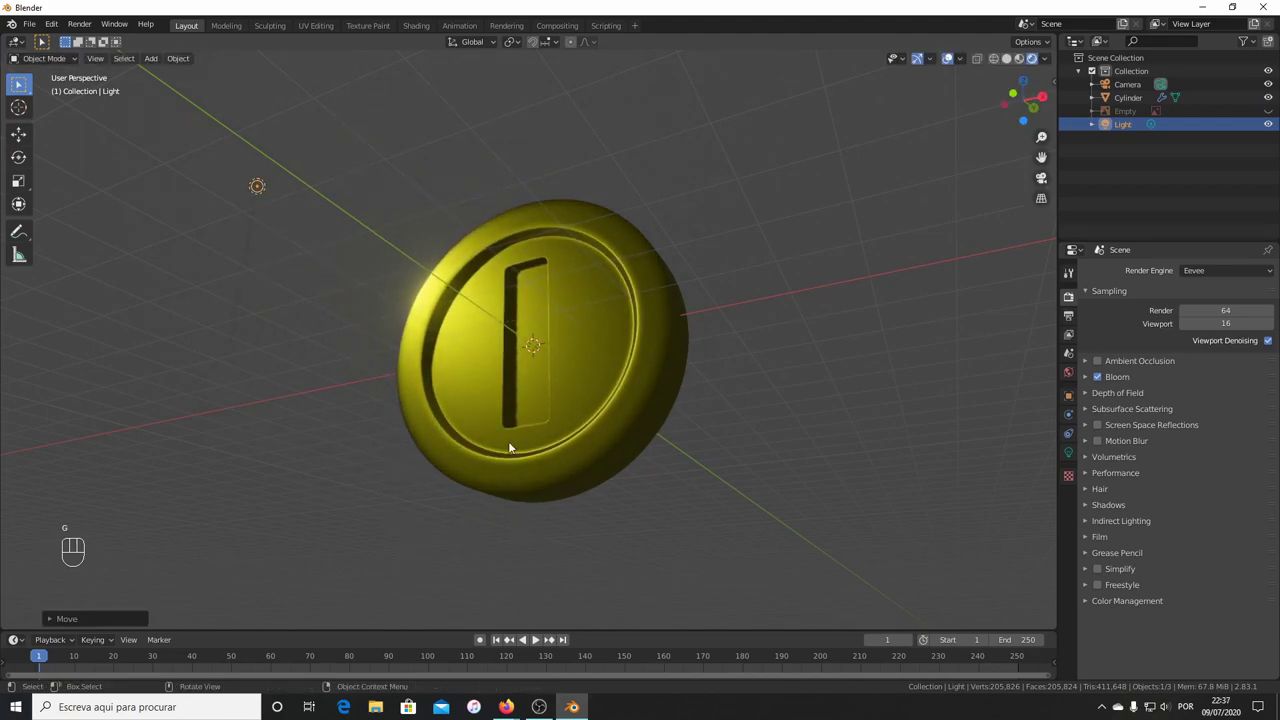
drag(587, 424, 668, 476)
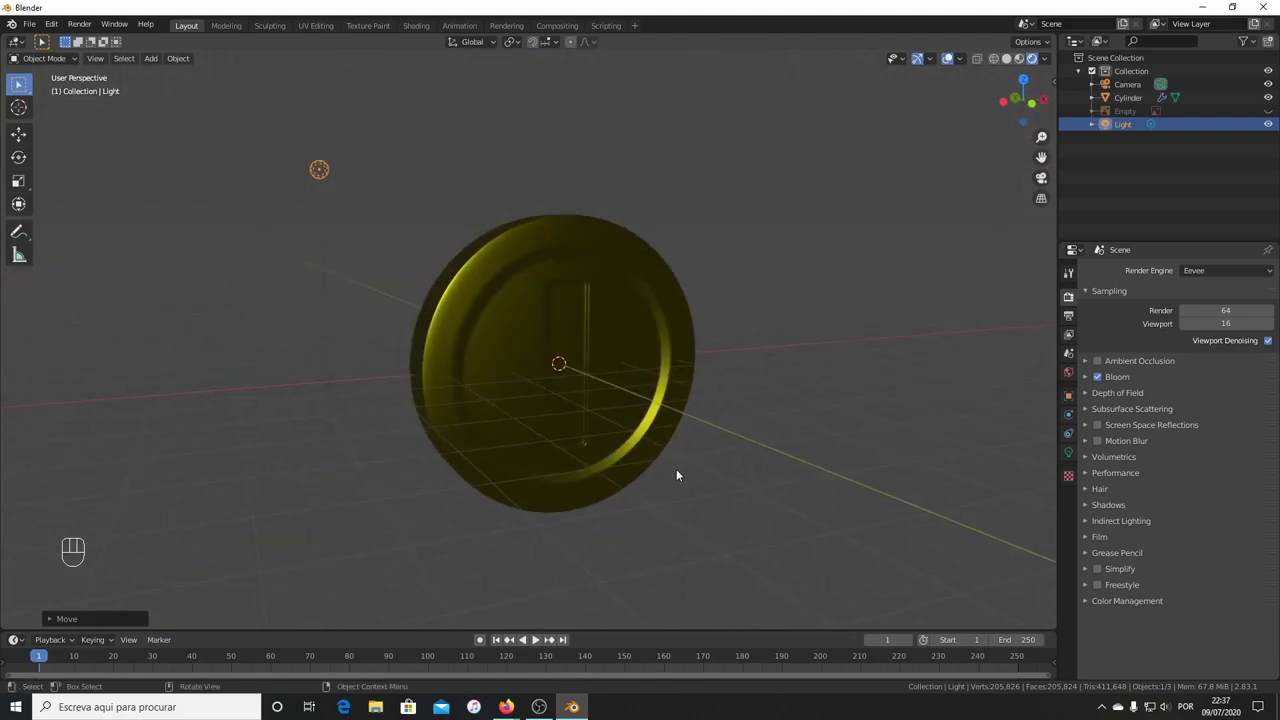
drag(459, 321, 497, 316)
Raise the coin material's Base Color value to 1.0 for a vivid yellow.
click(541, 317)
click(1074, 511)
click(1216, 467)
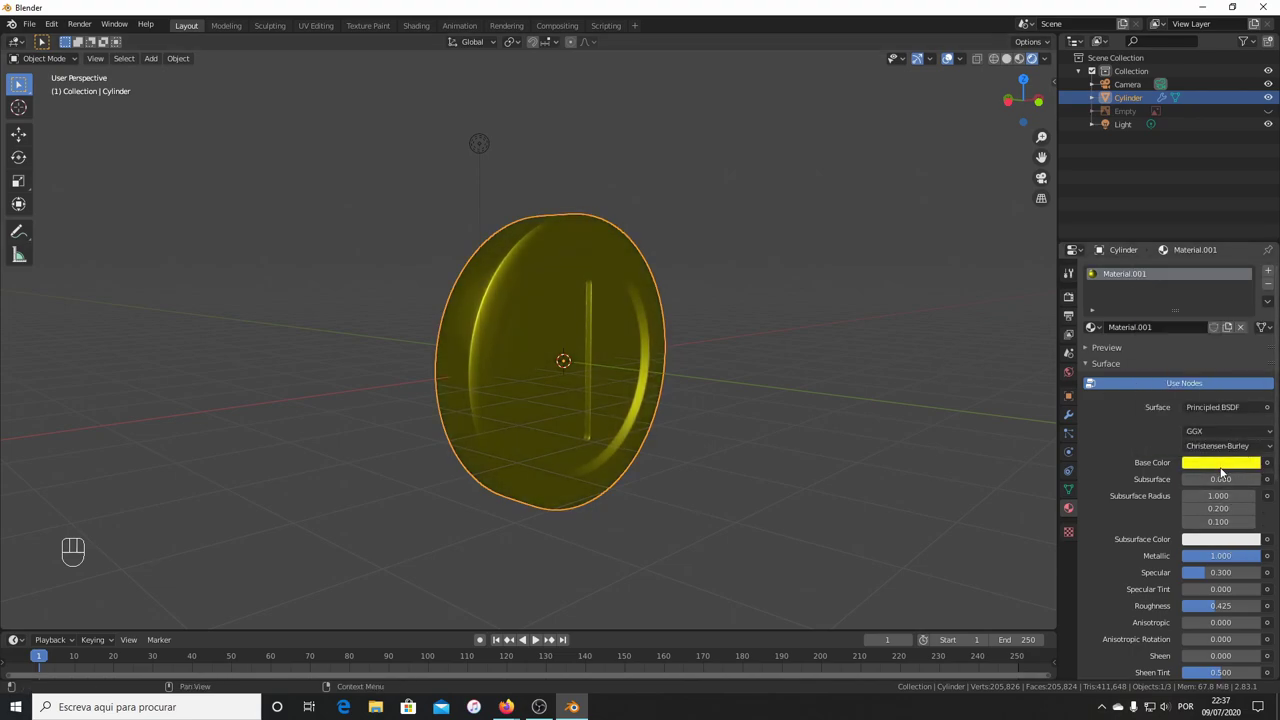
click(1222, 467)
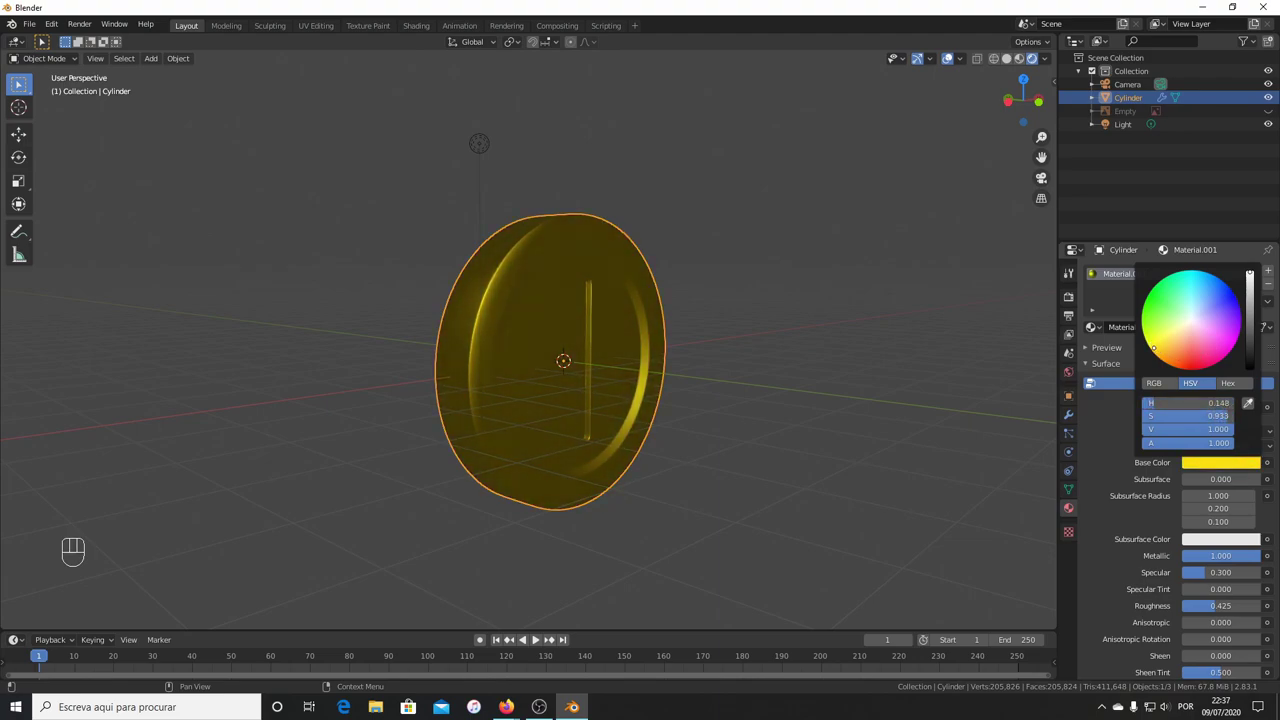
drag(757, 441, 611, 407)
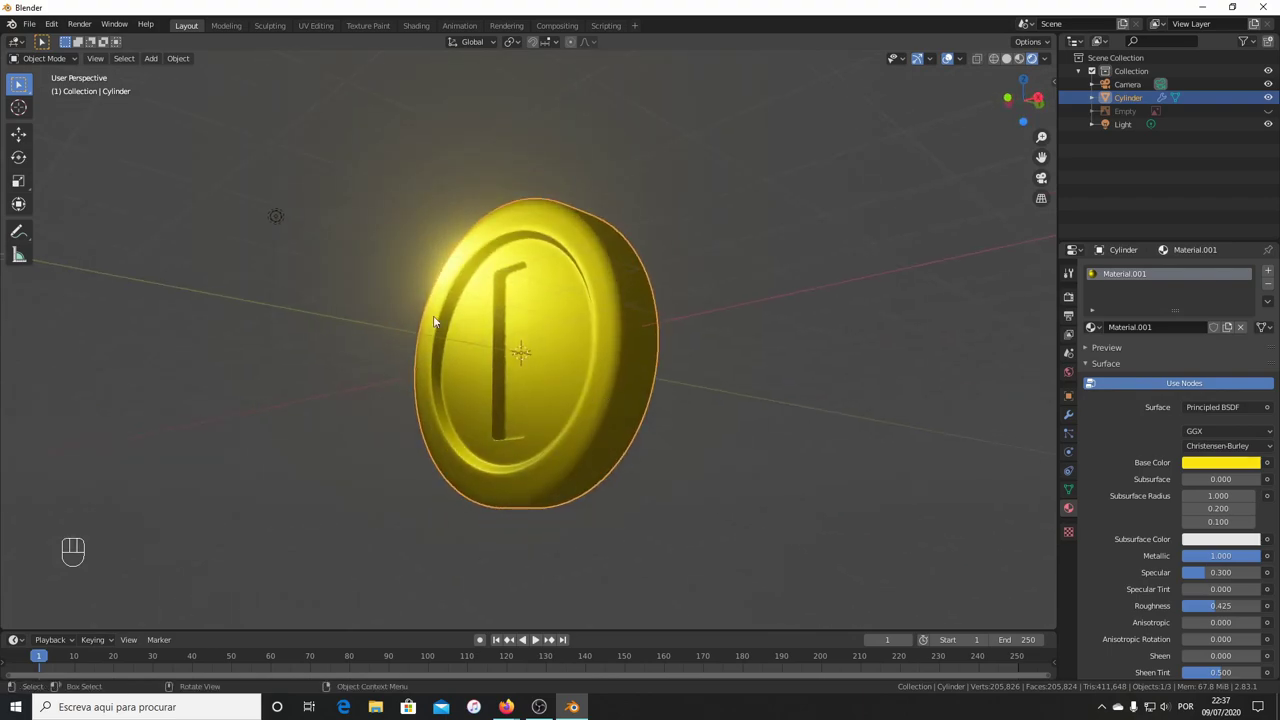
Slide the light out to the coin's left along Y and save the project as coin.blend.
click(279, 223)
key(g)
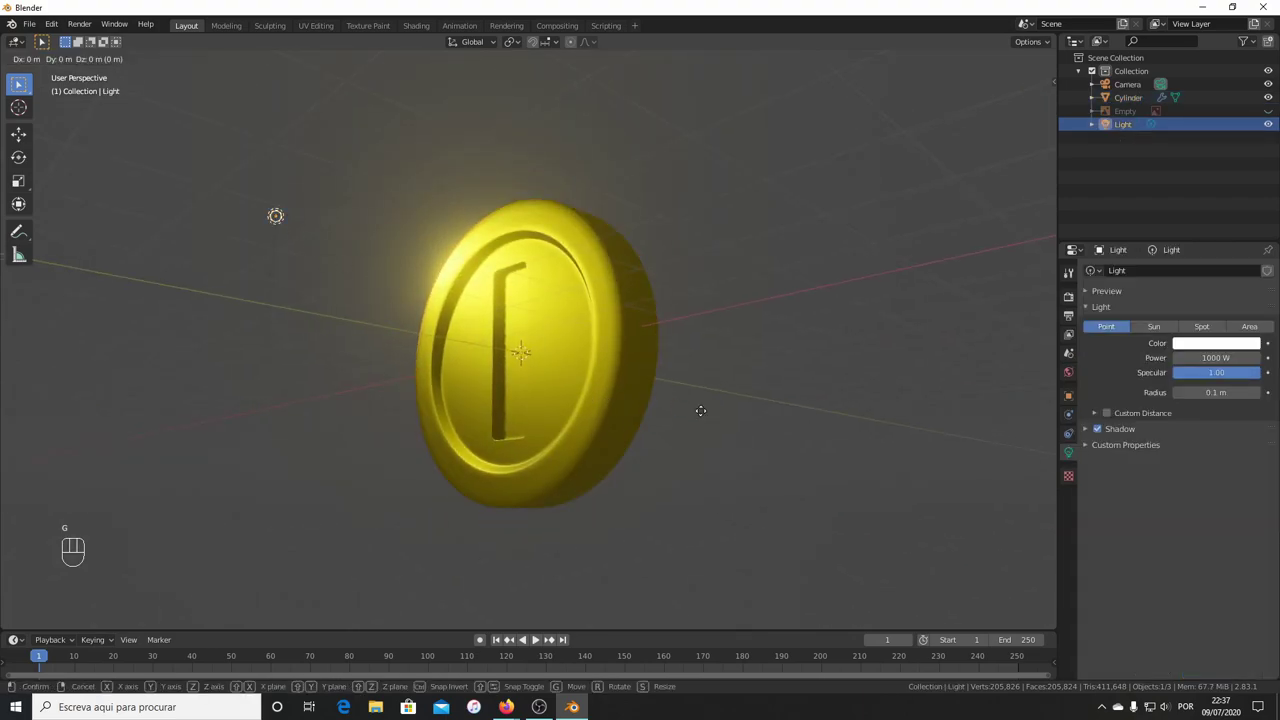
key(g)
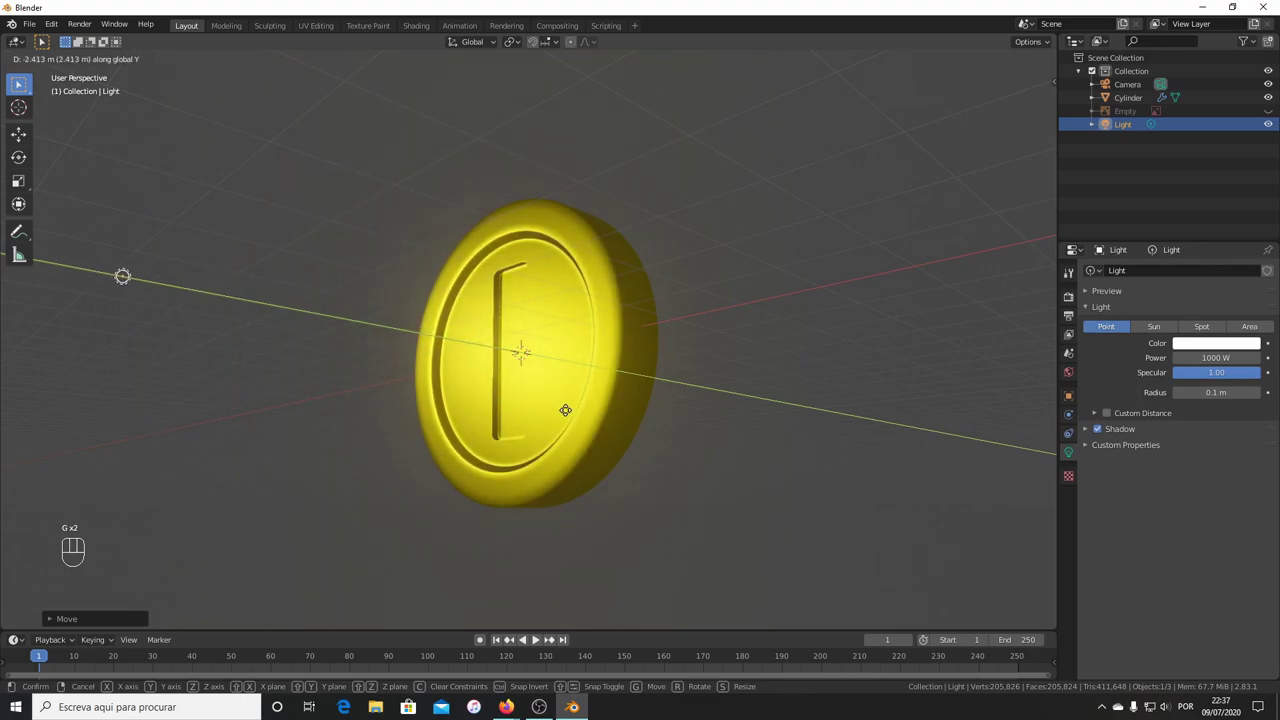
drag(456, 347, 454, 361)
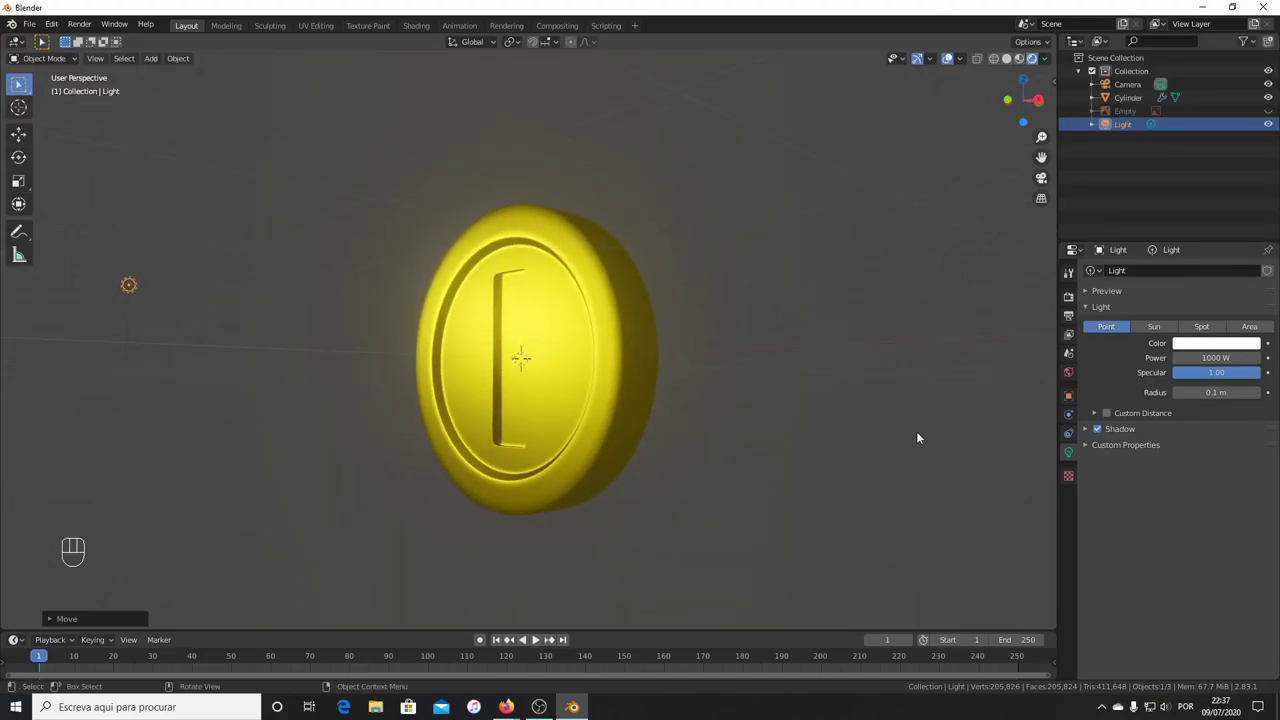
key(ctrl+s)
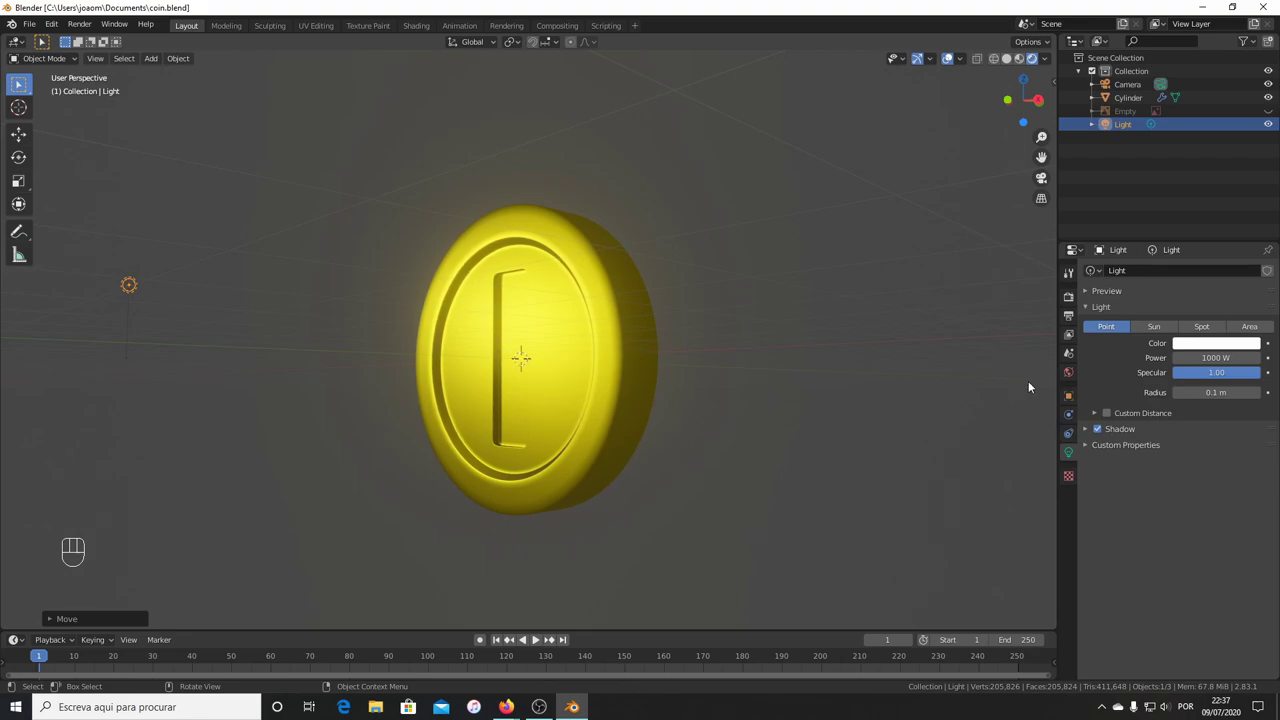
Lower the world background colour's value to a near-black grey.
drag(1236, 364, 1255, 245)
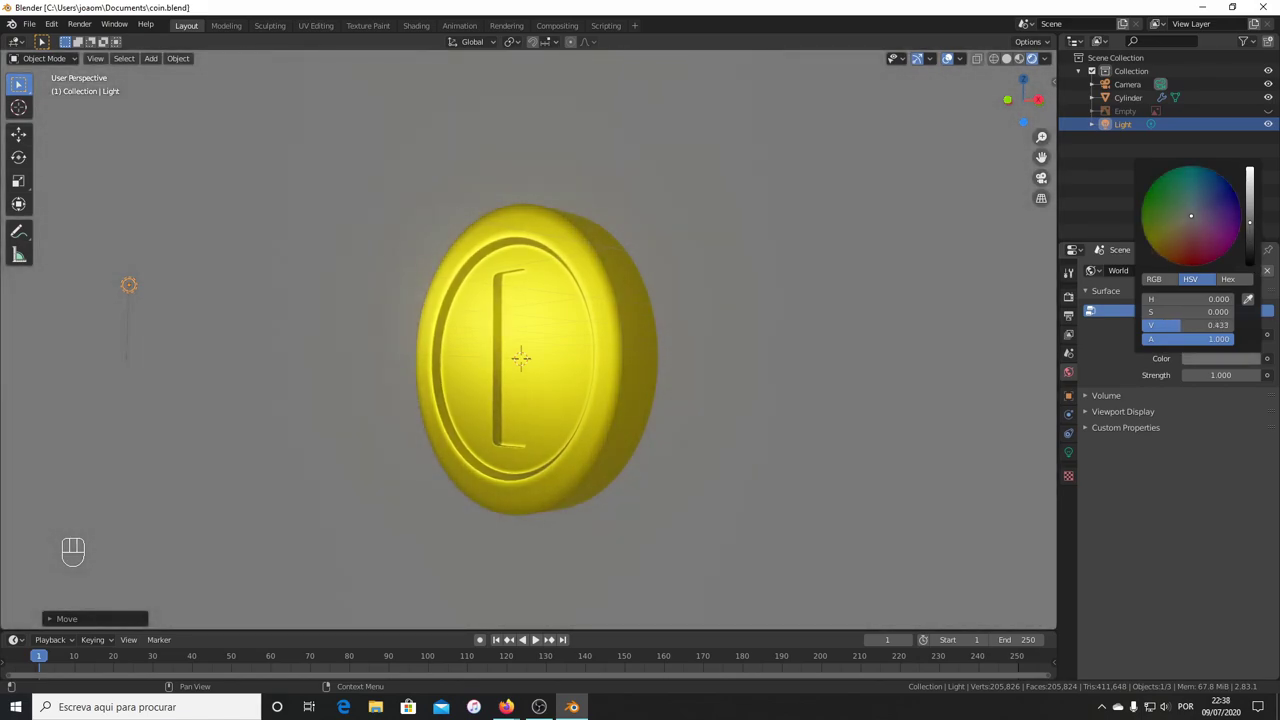
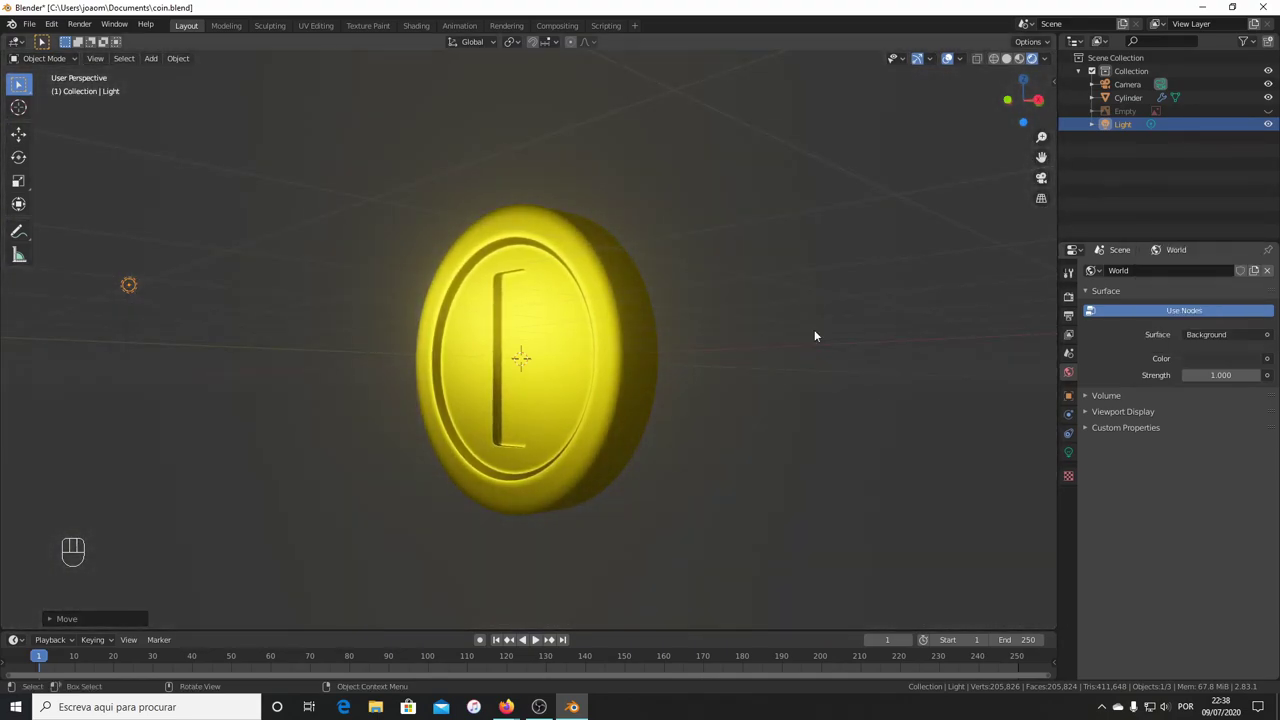
drag(591, 330, 591, 336)
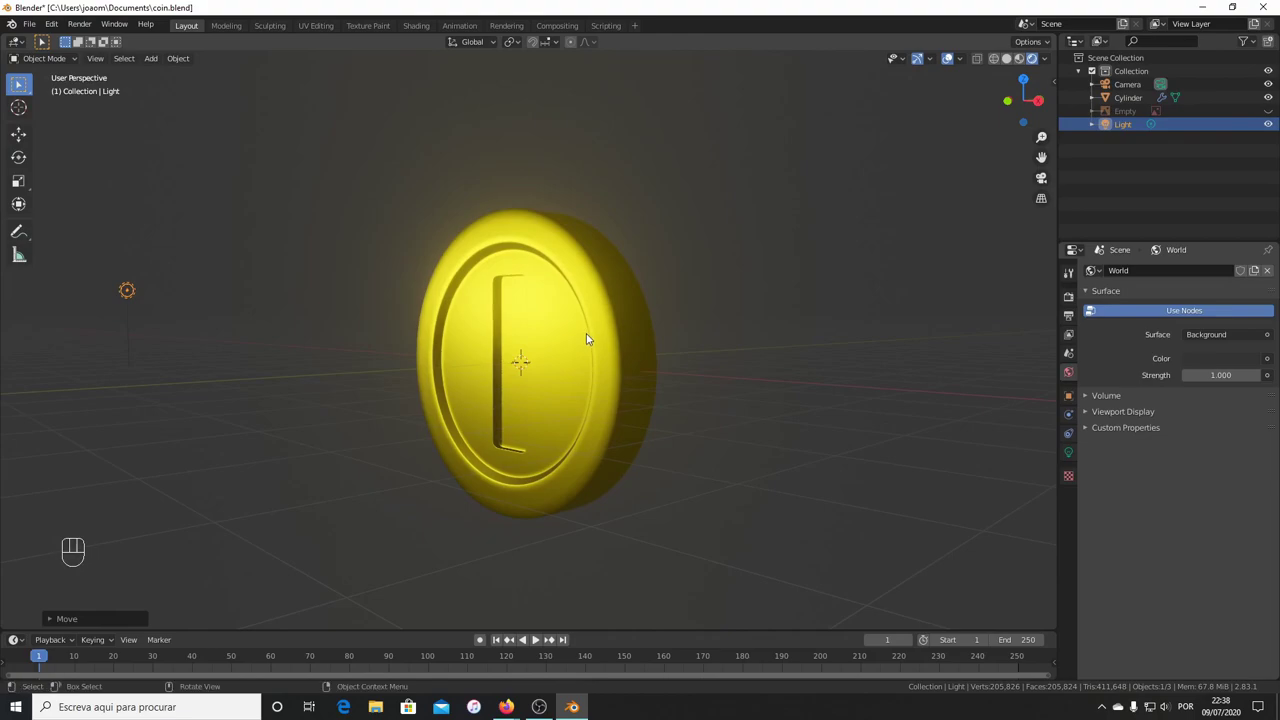